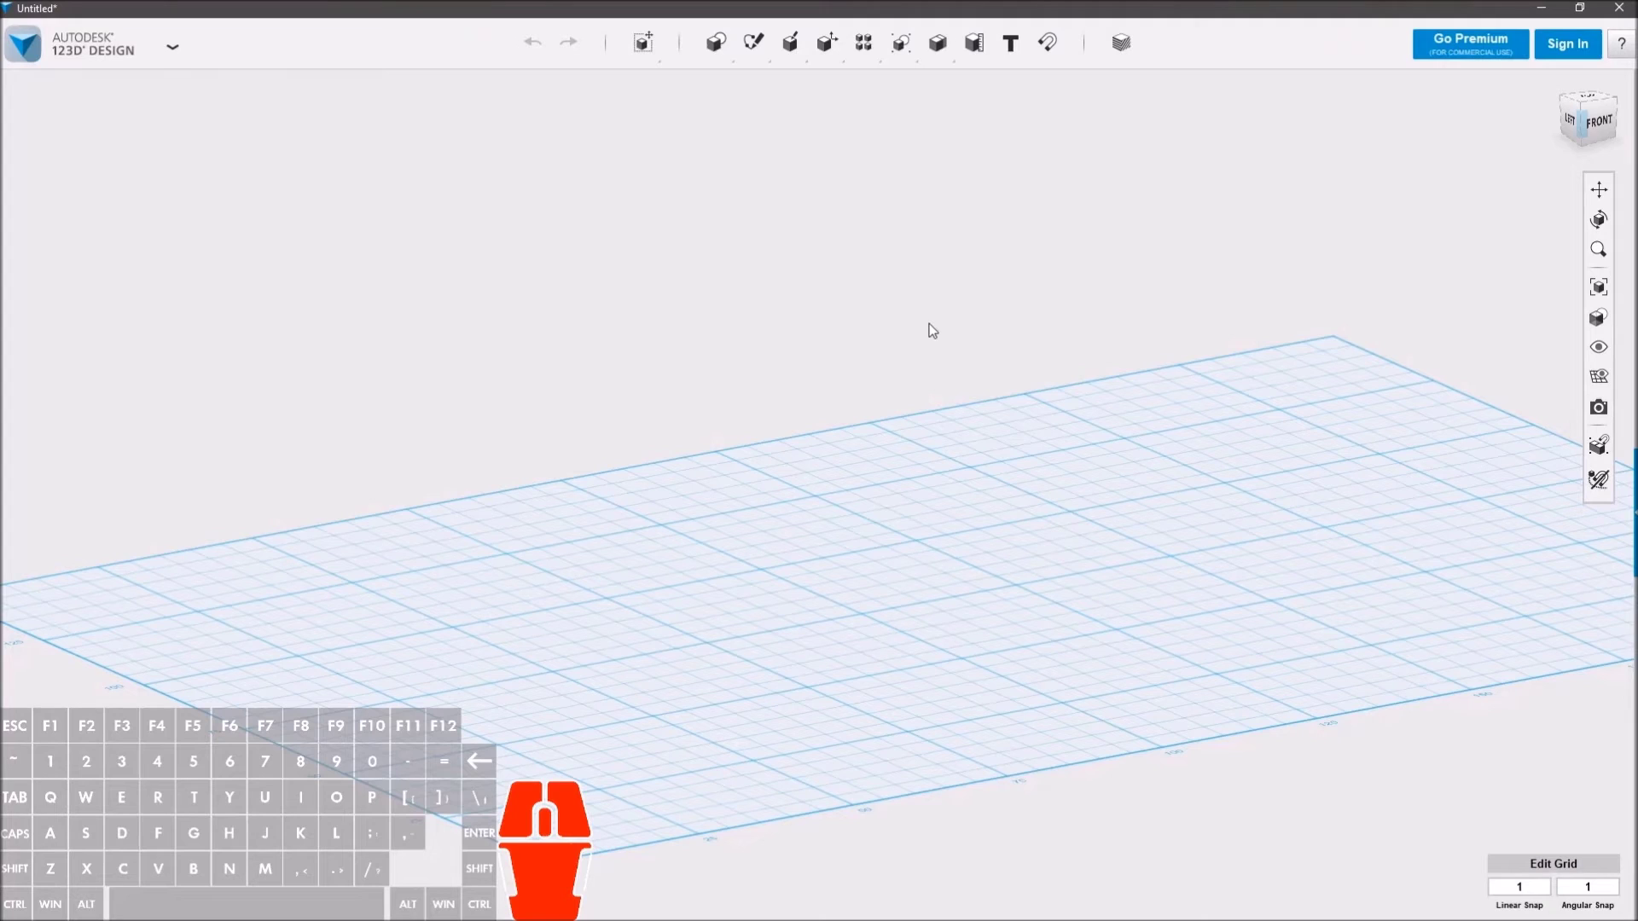
Step: Tilt the view of the empty grid before switching to the browser
drag(830, 575, 831, 575)
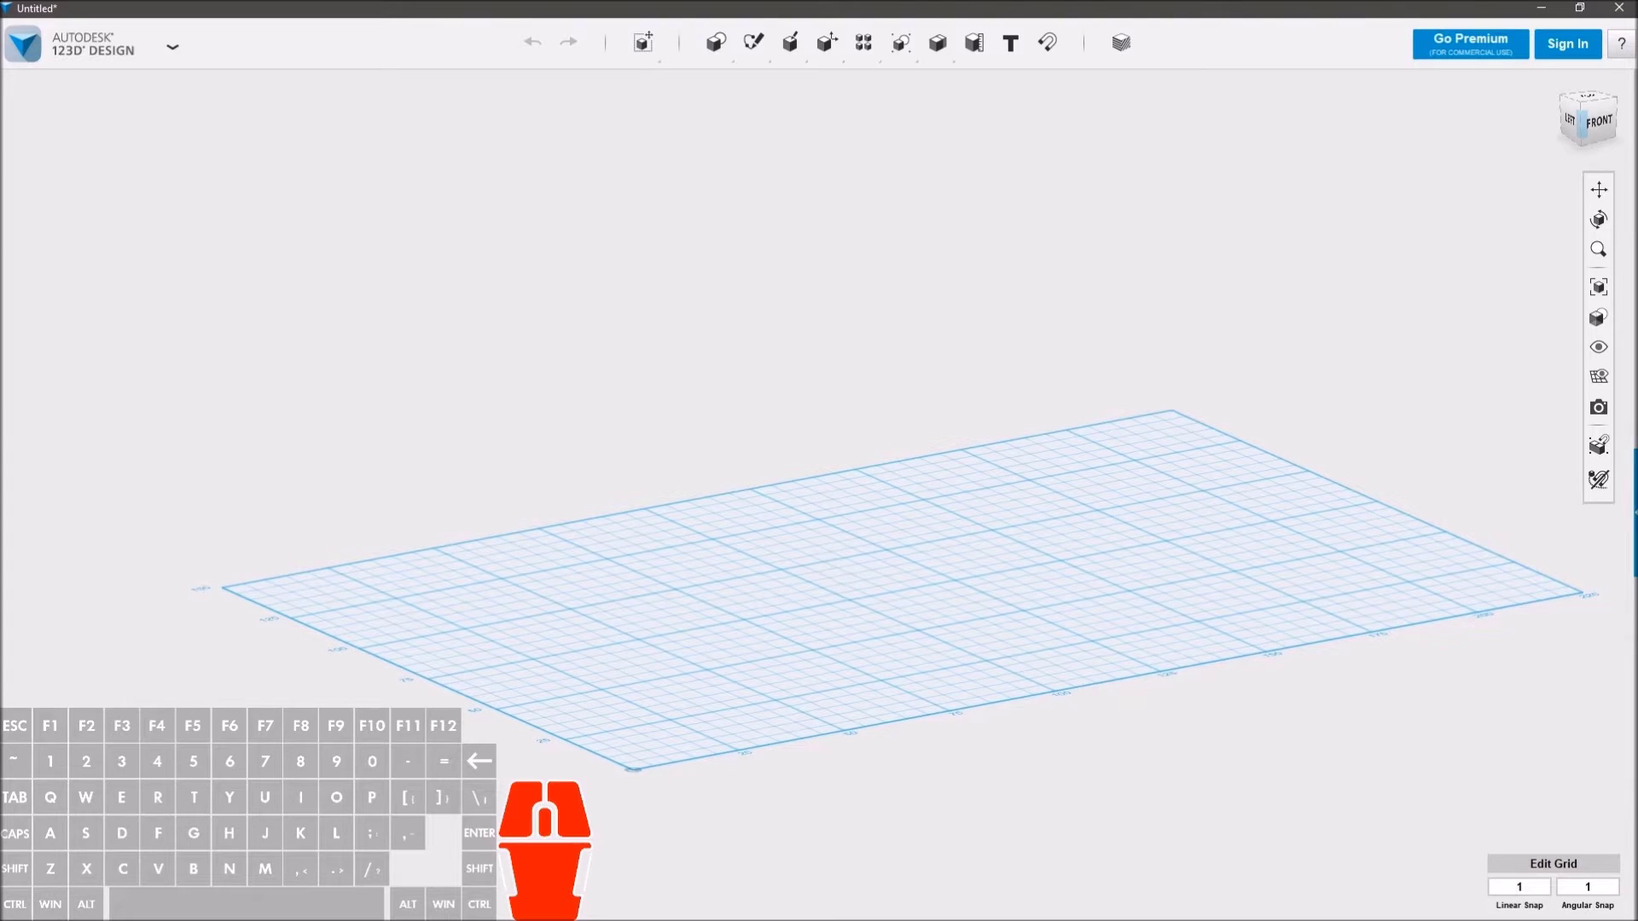
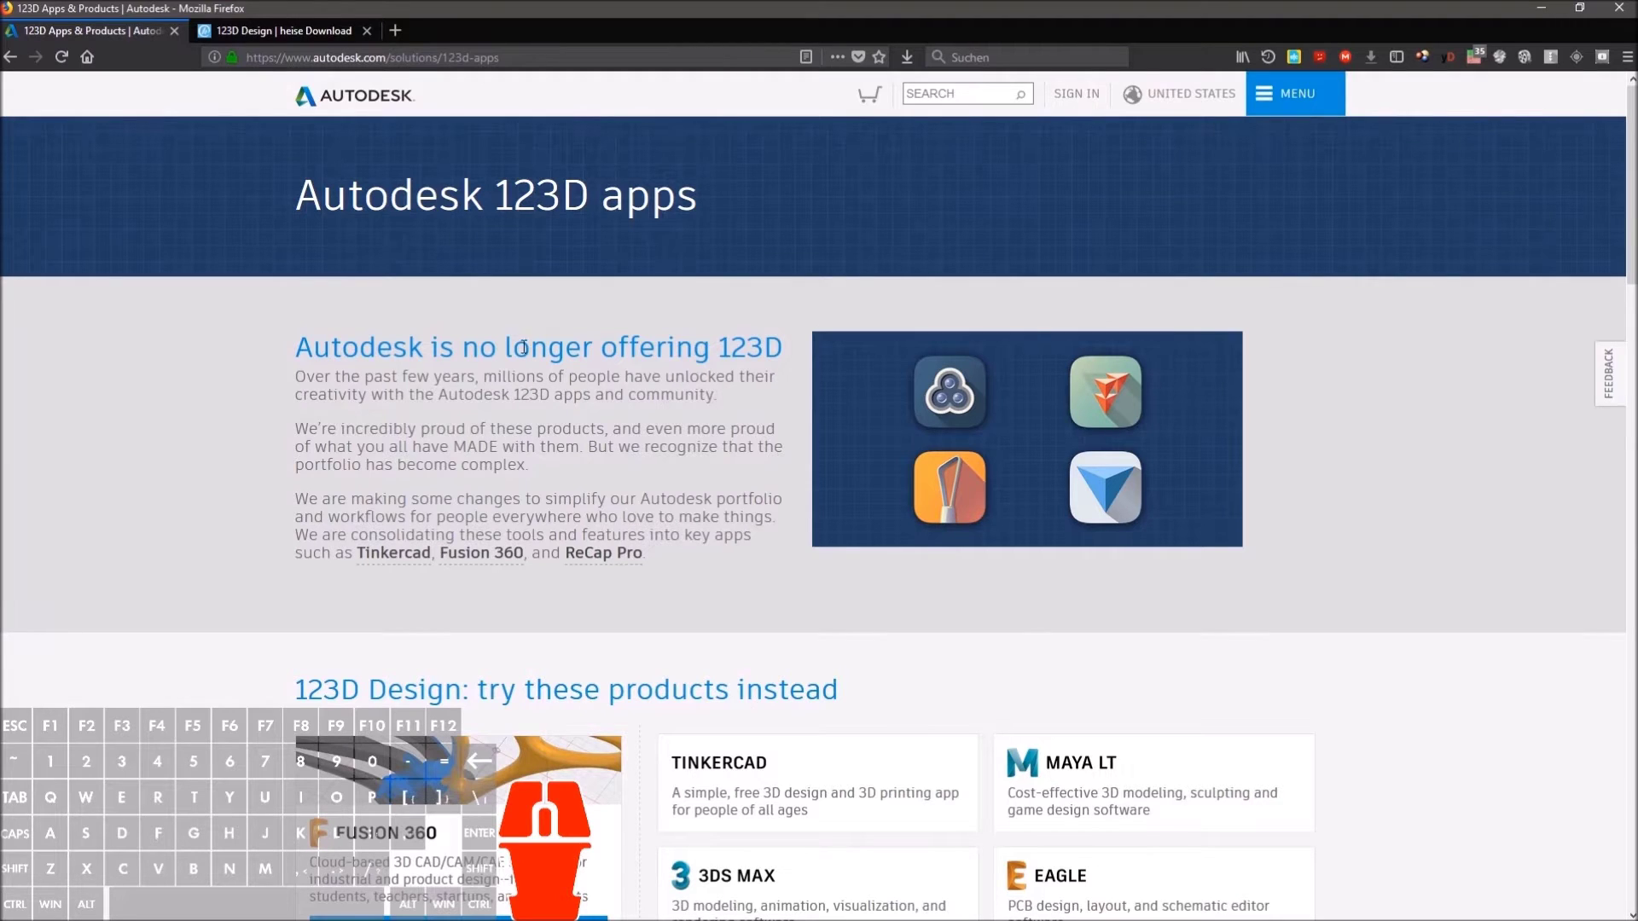
Step: Reach heise's 64-bit 123D Design 1.8 download and cancel saving the installer
click(289, 48)
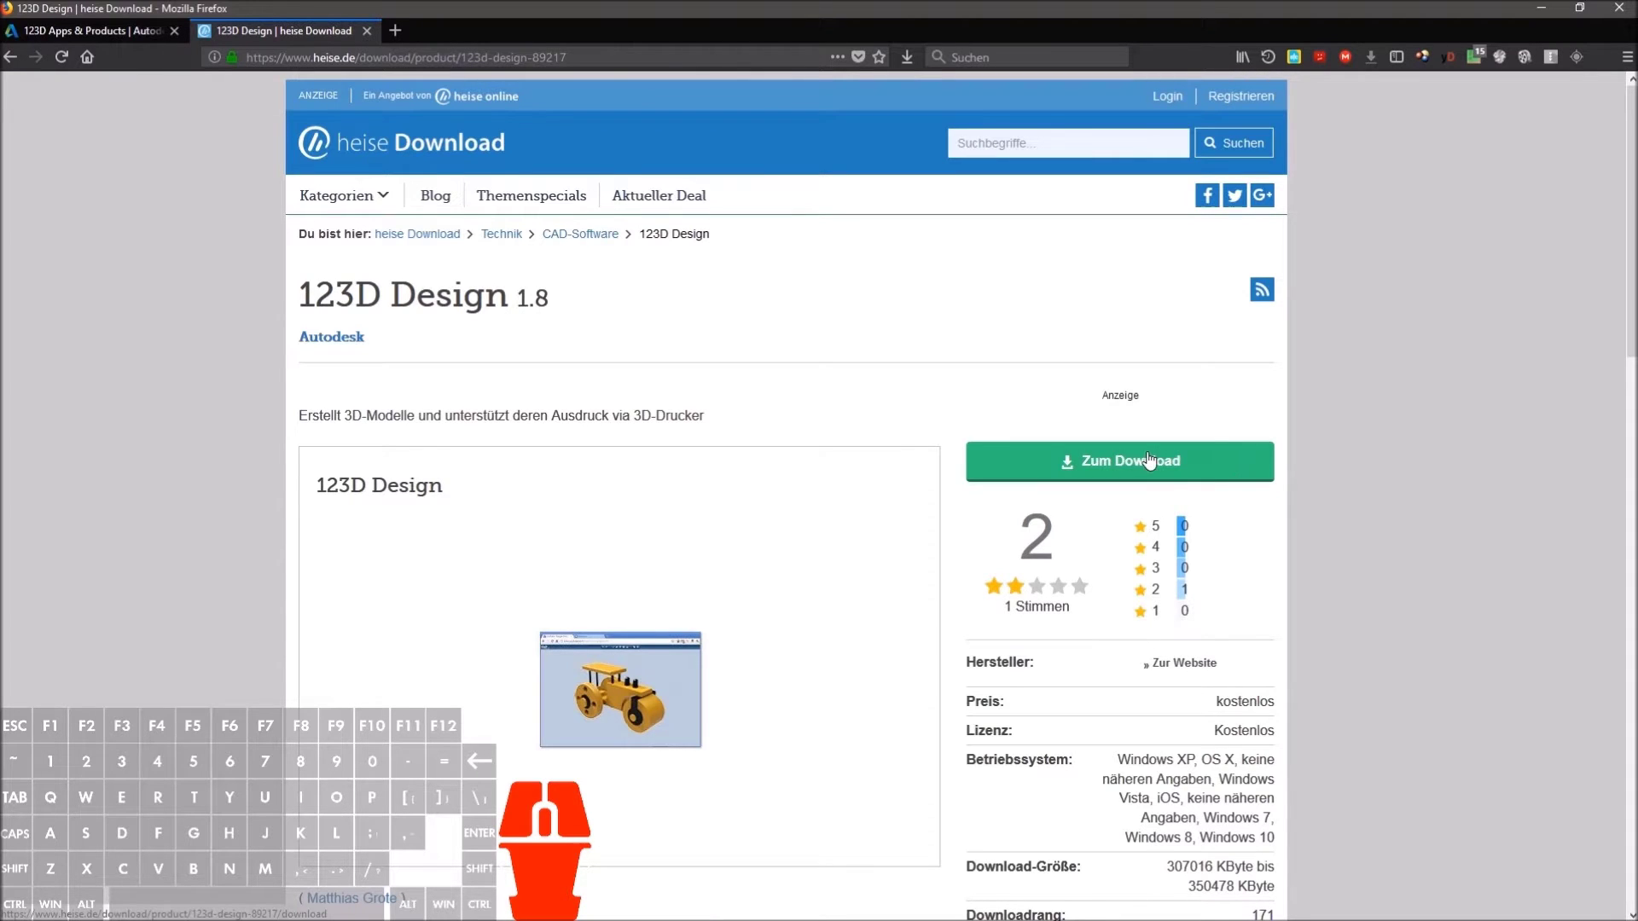
click(1153, 457)
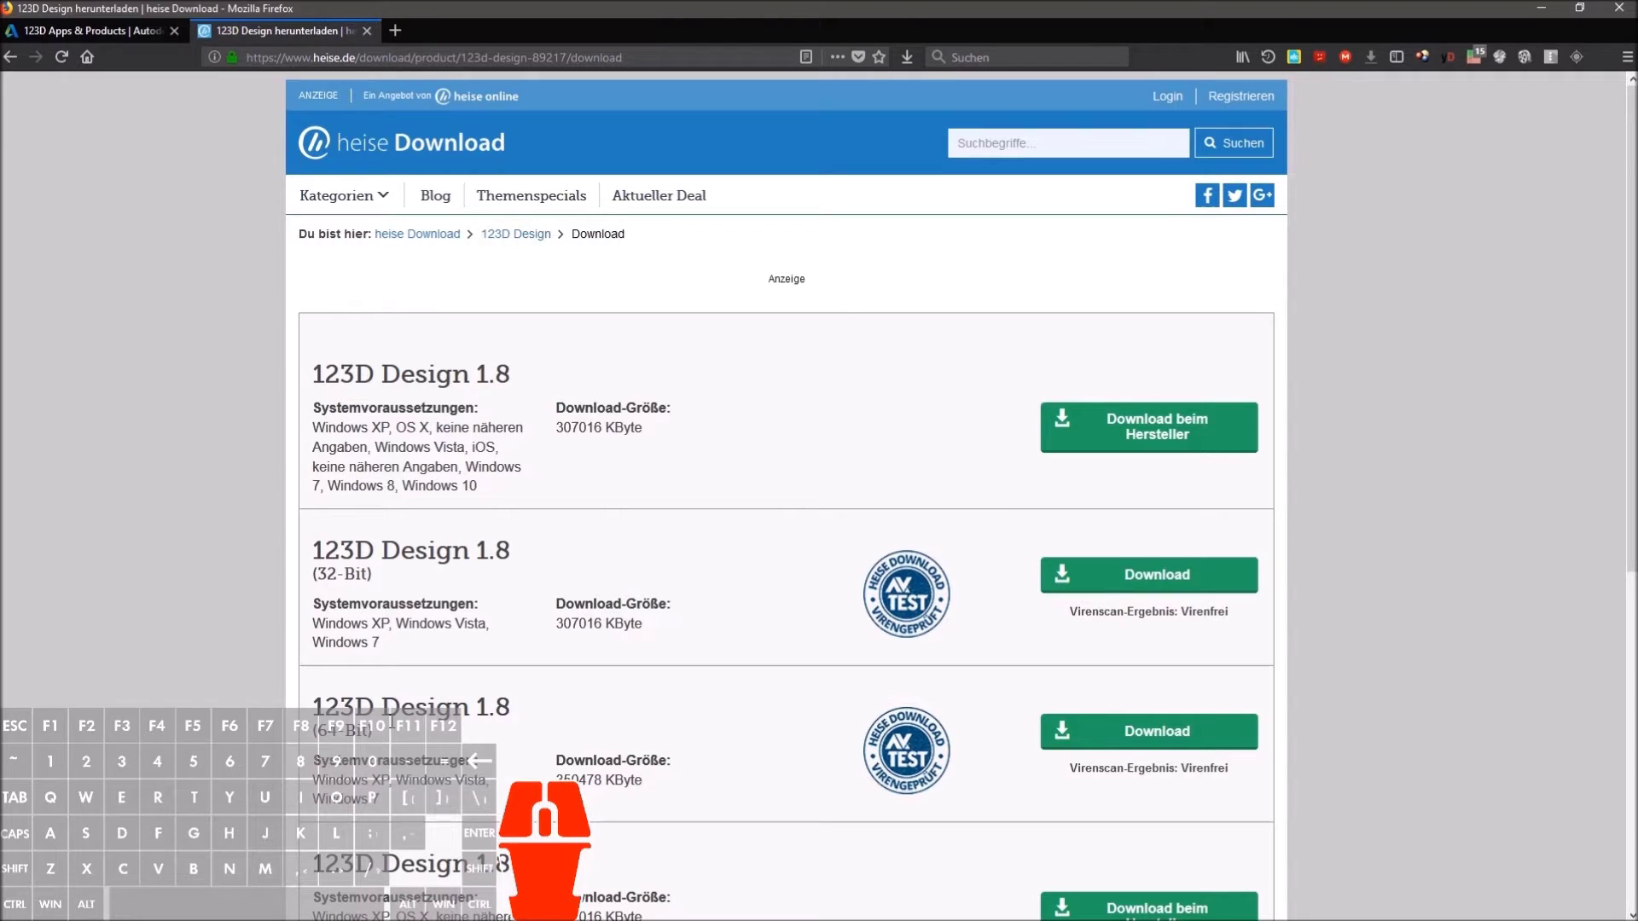
click(1069, 728)
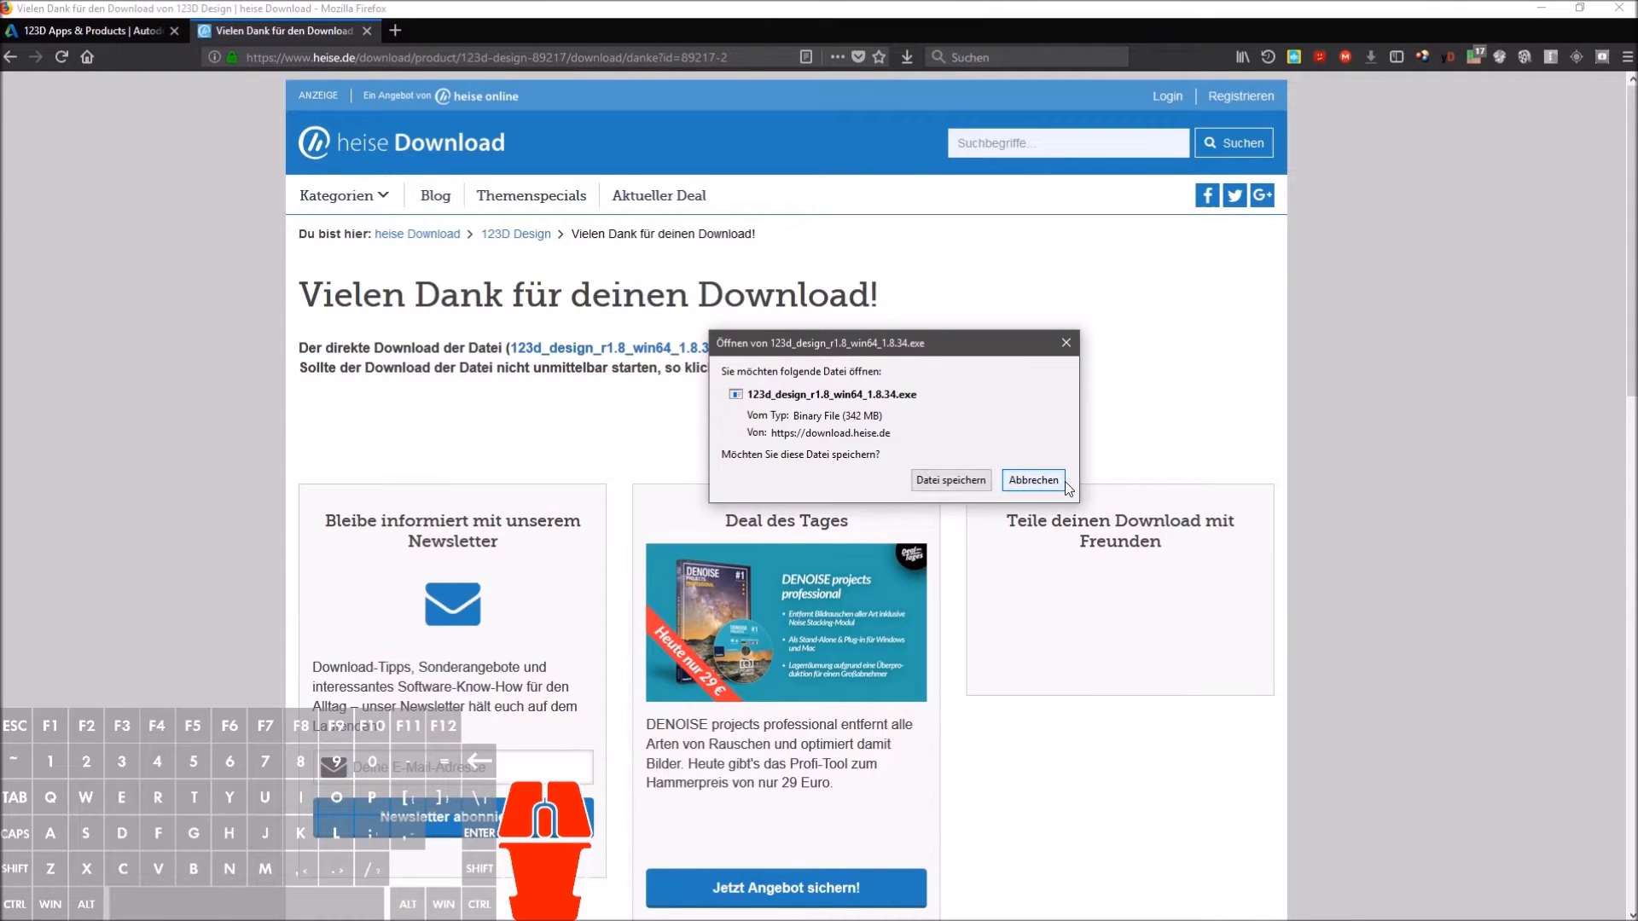
click(1063, 485)
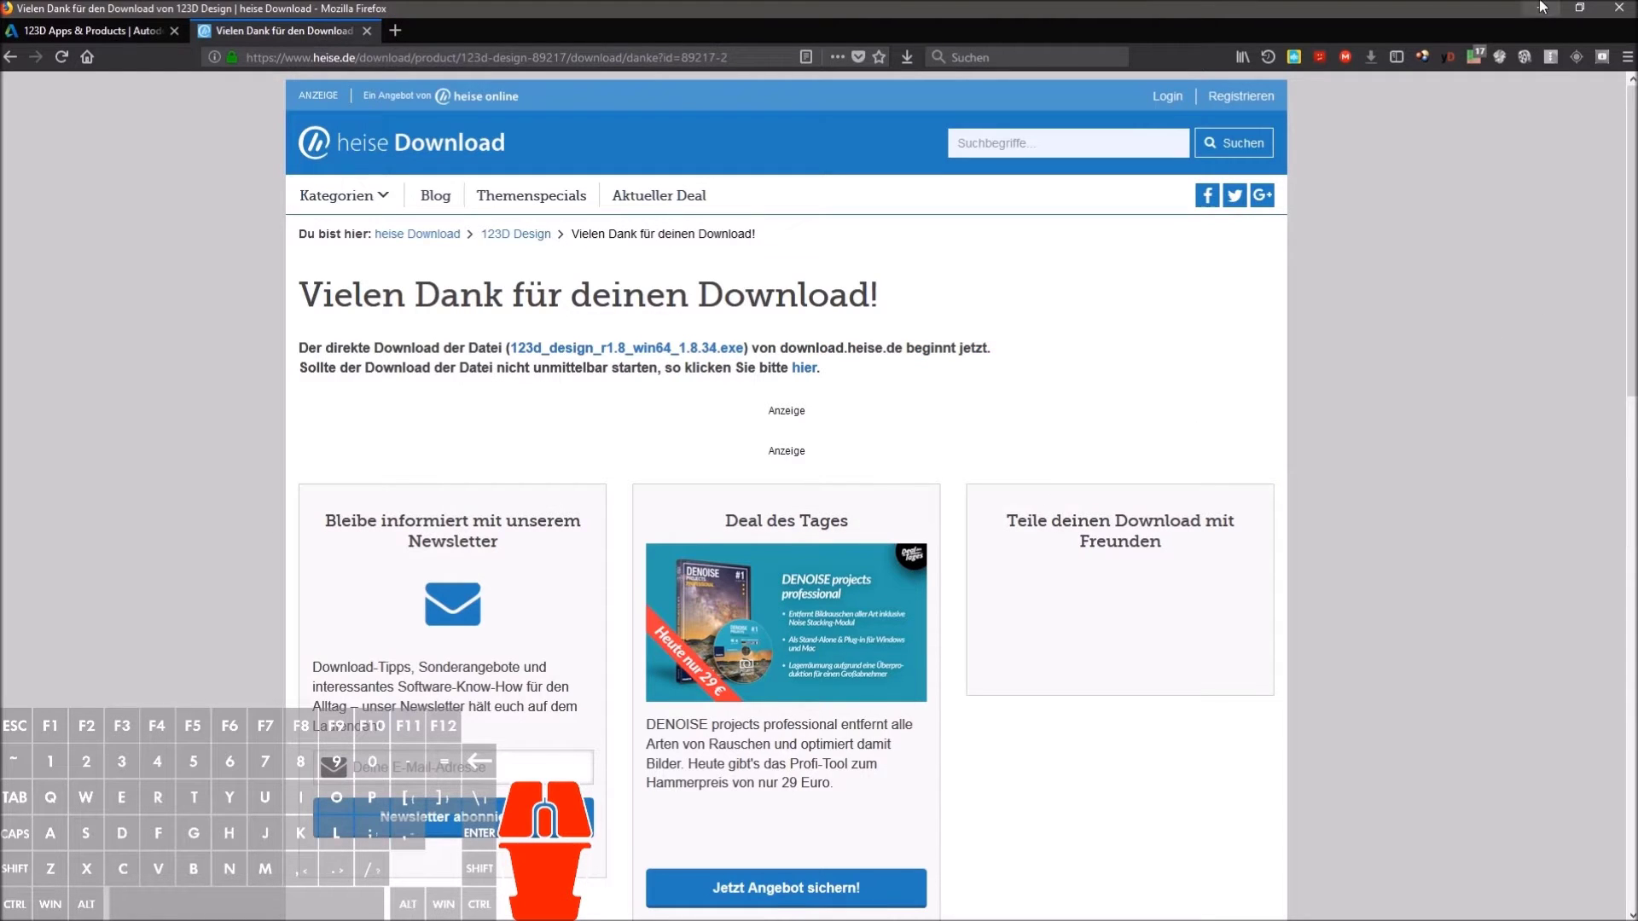
Step: Return from the browser to the modeller and look down on the grid
click(1550, 6)
drag(1020, 713, 1047, 794)
scroll(down, 3)
scroll(down, 3)
scroll(up, 3)
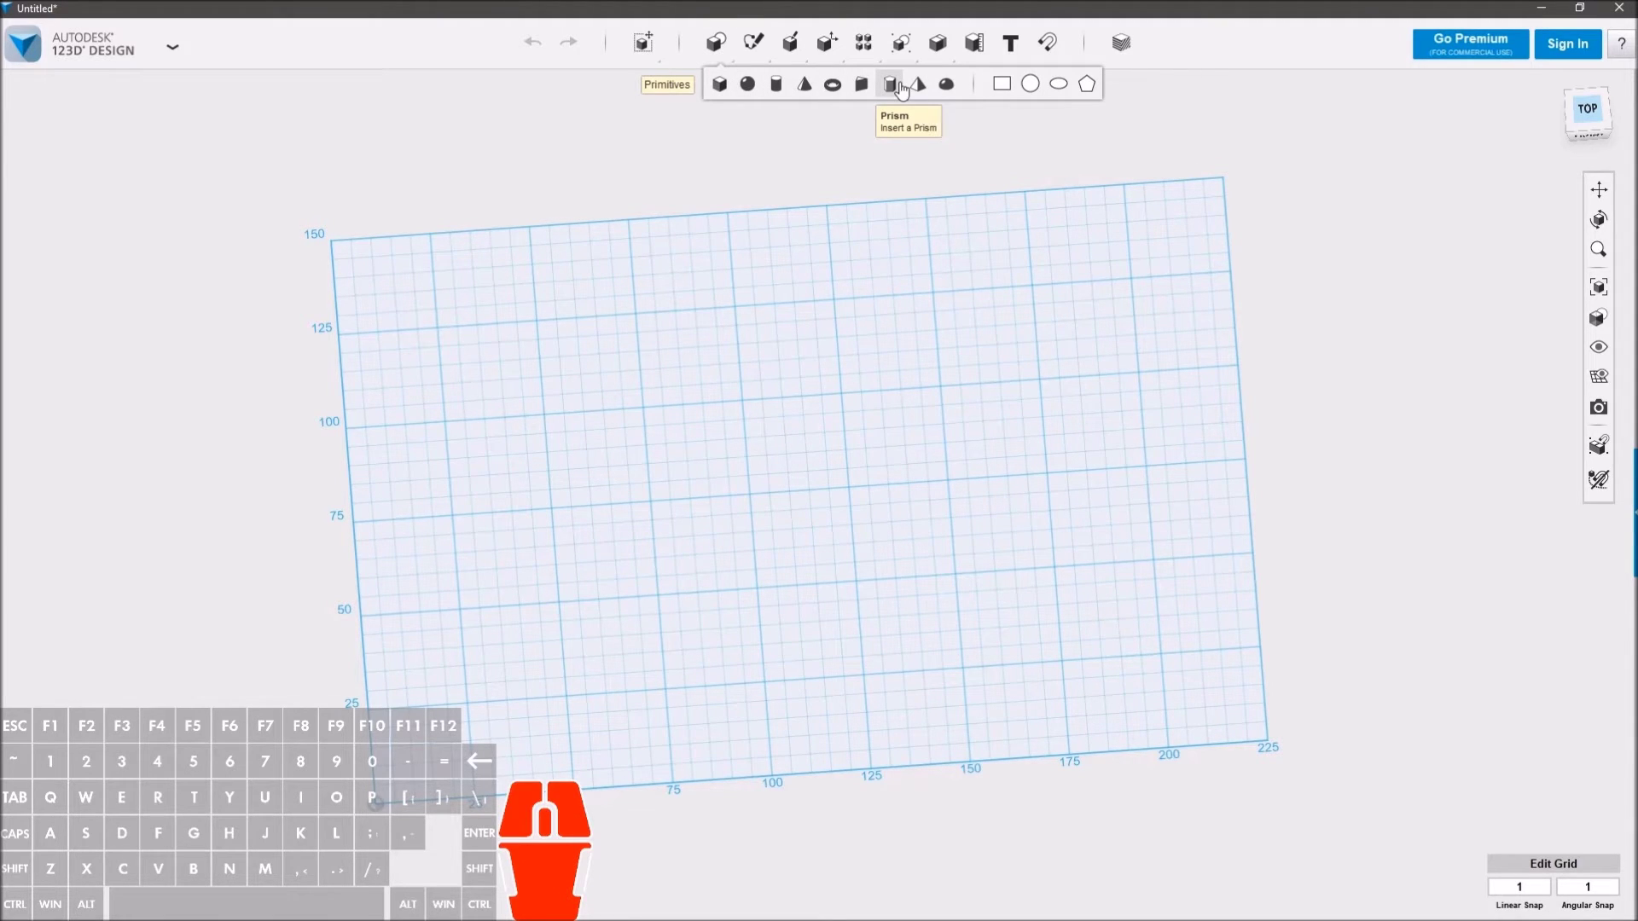
Step: Place a 20 × 20 × 20 box primitive on the grid and view it from the top
click(730, 104)
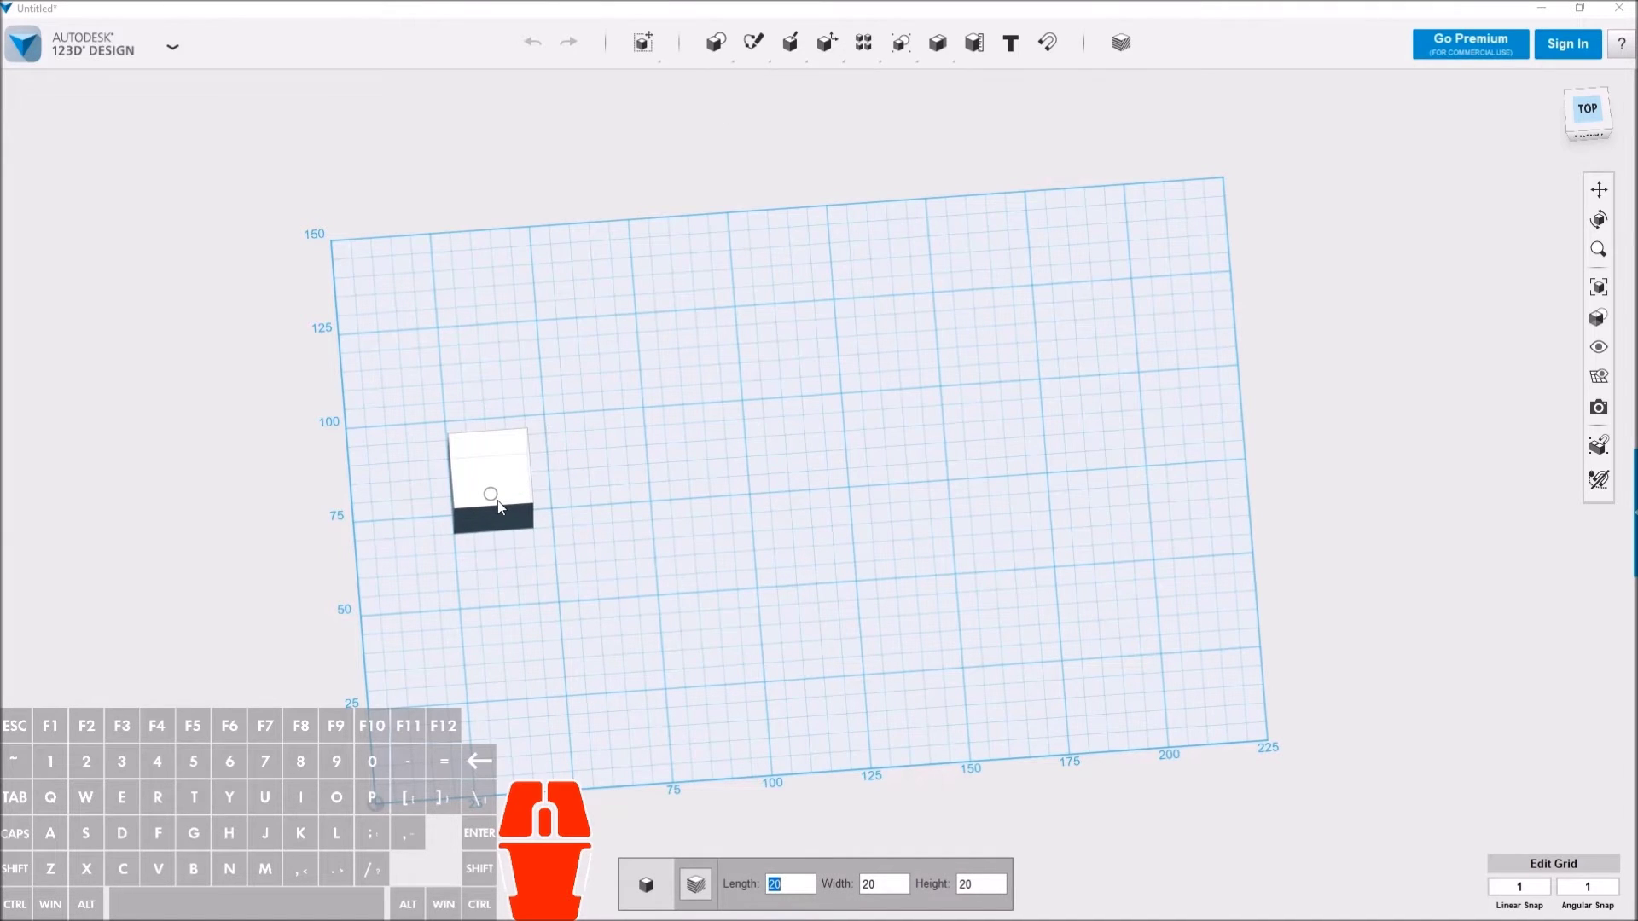
click(499, 491)
drag(600, 609, 599, 548)
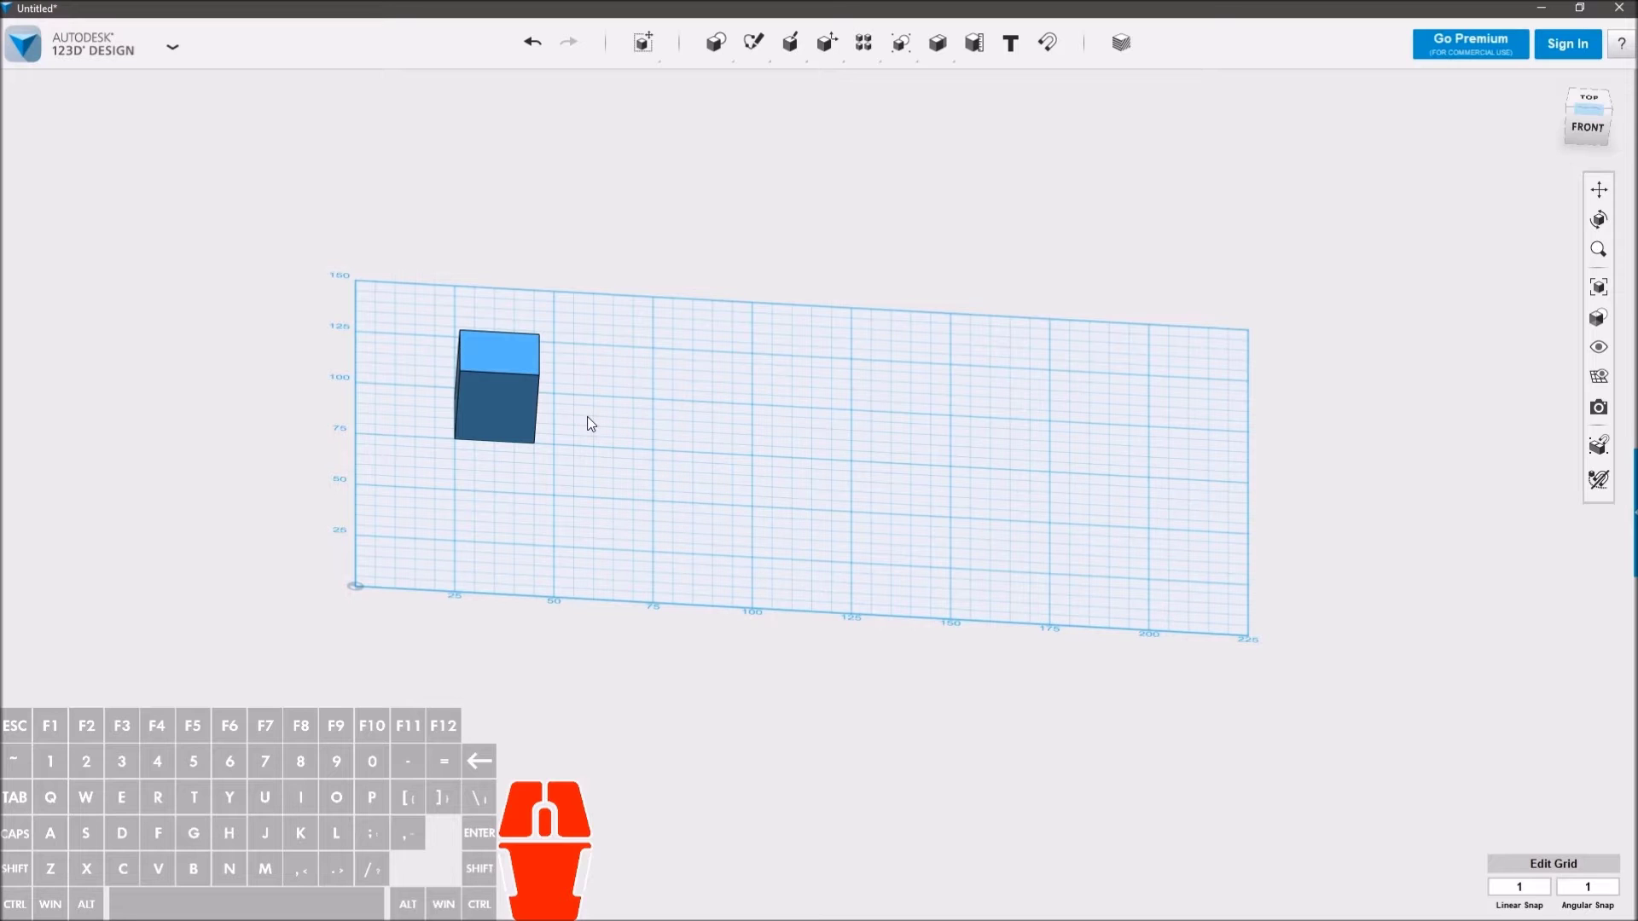
drag(595, 412, 591, 505)
click(1596, 117)
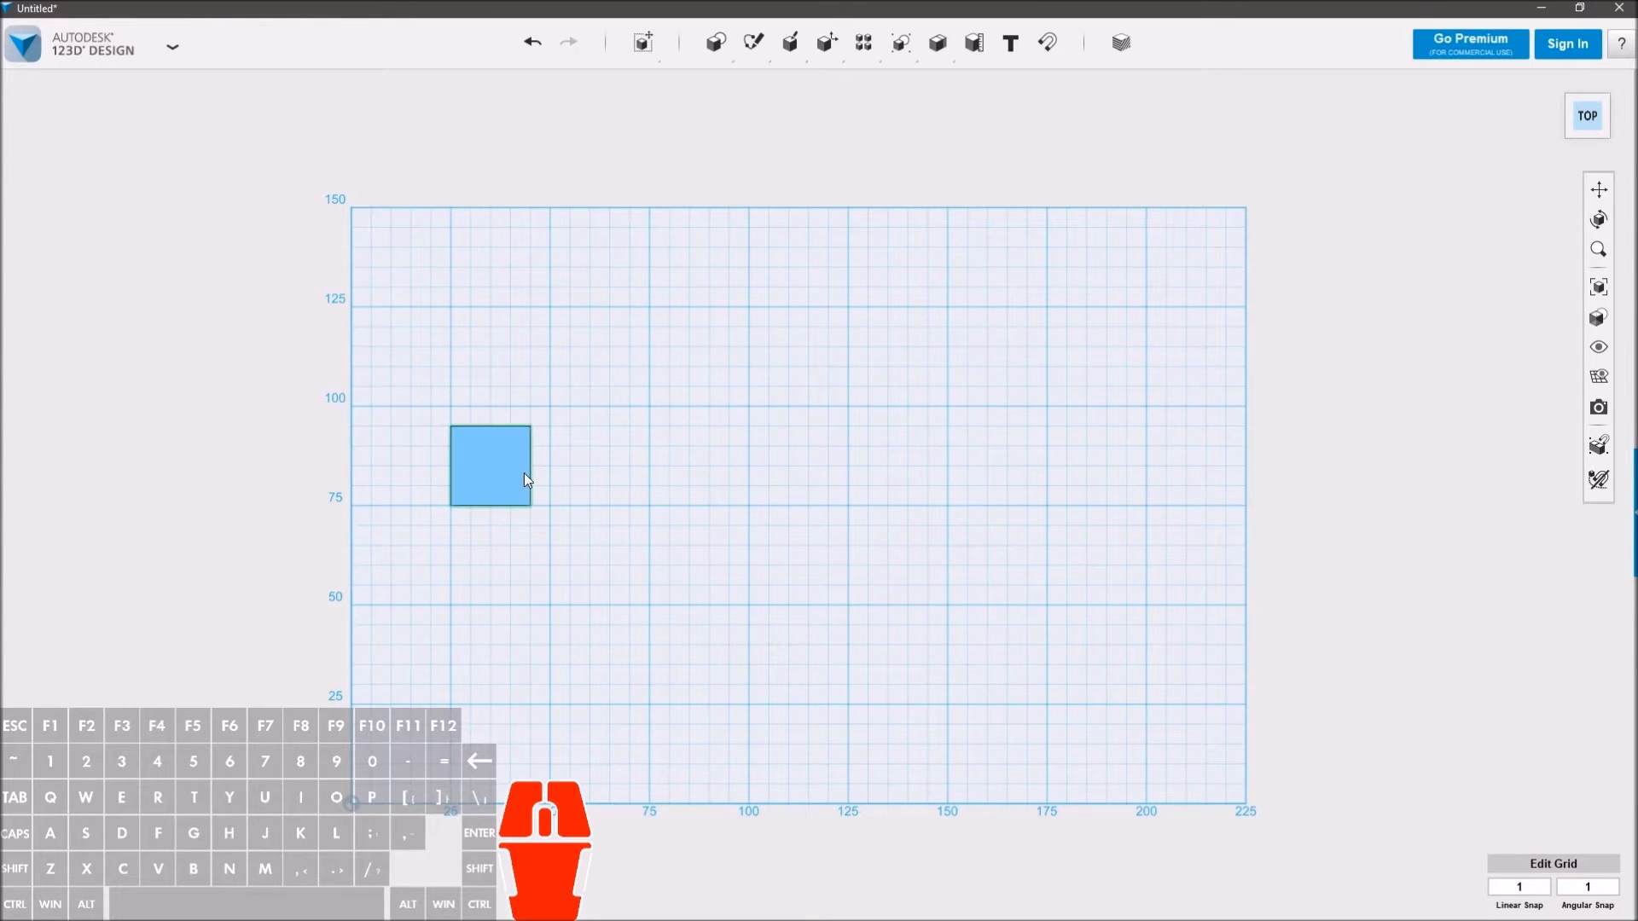
Step: Smart-scale the box into a bar 110 mm long and 40 mm tall
click(532, 480)
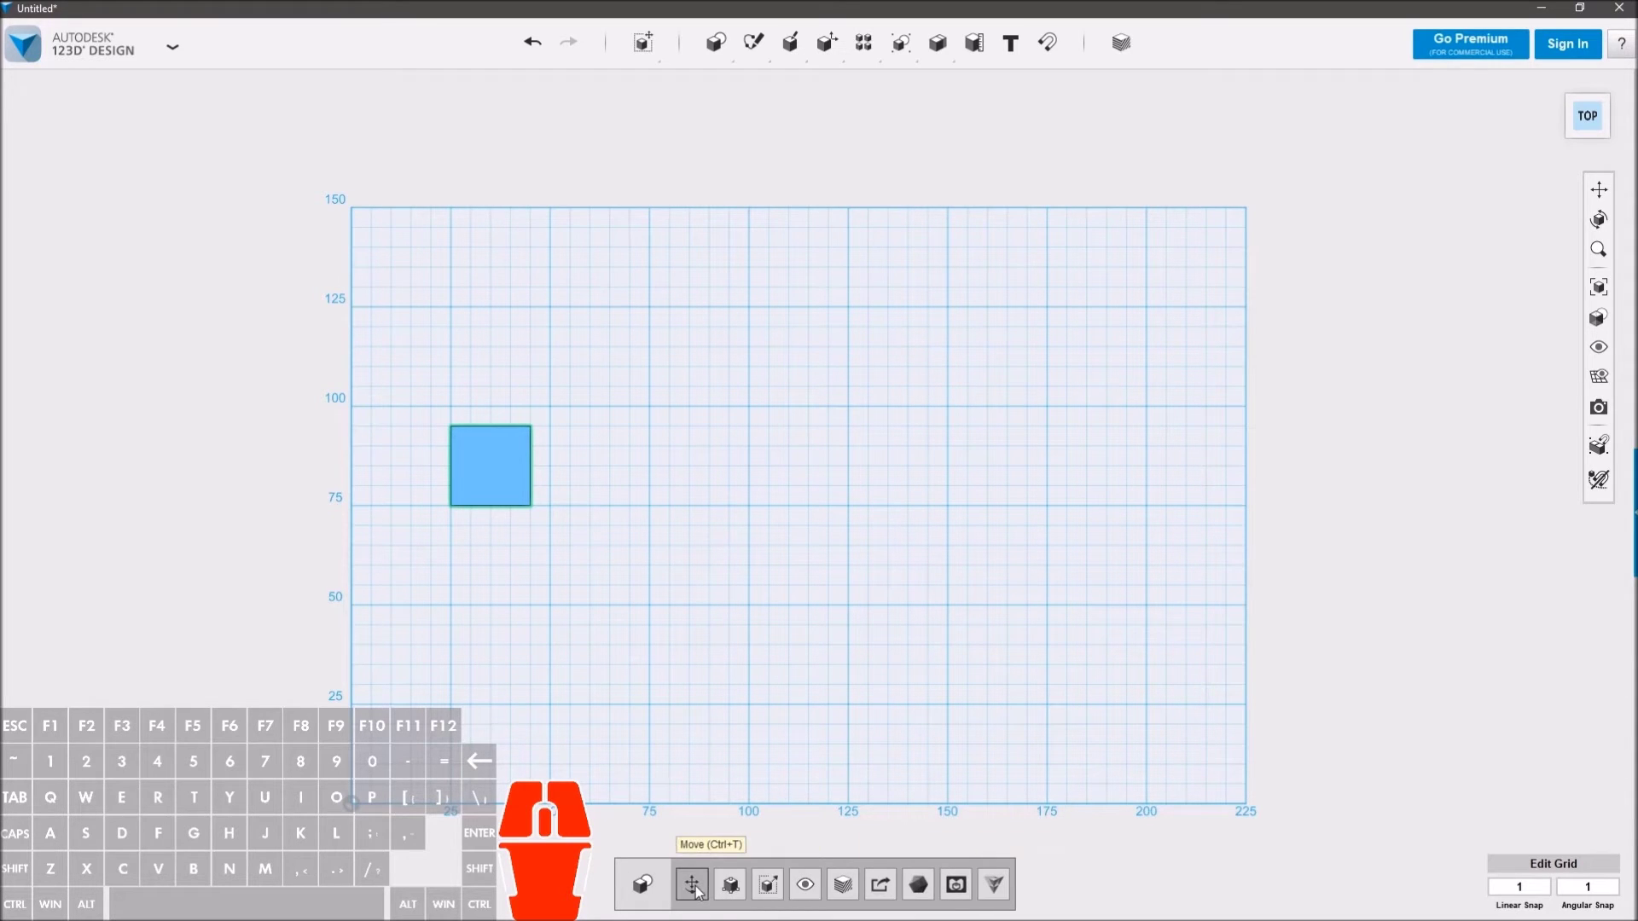
click(741, 887)
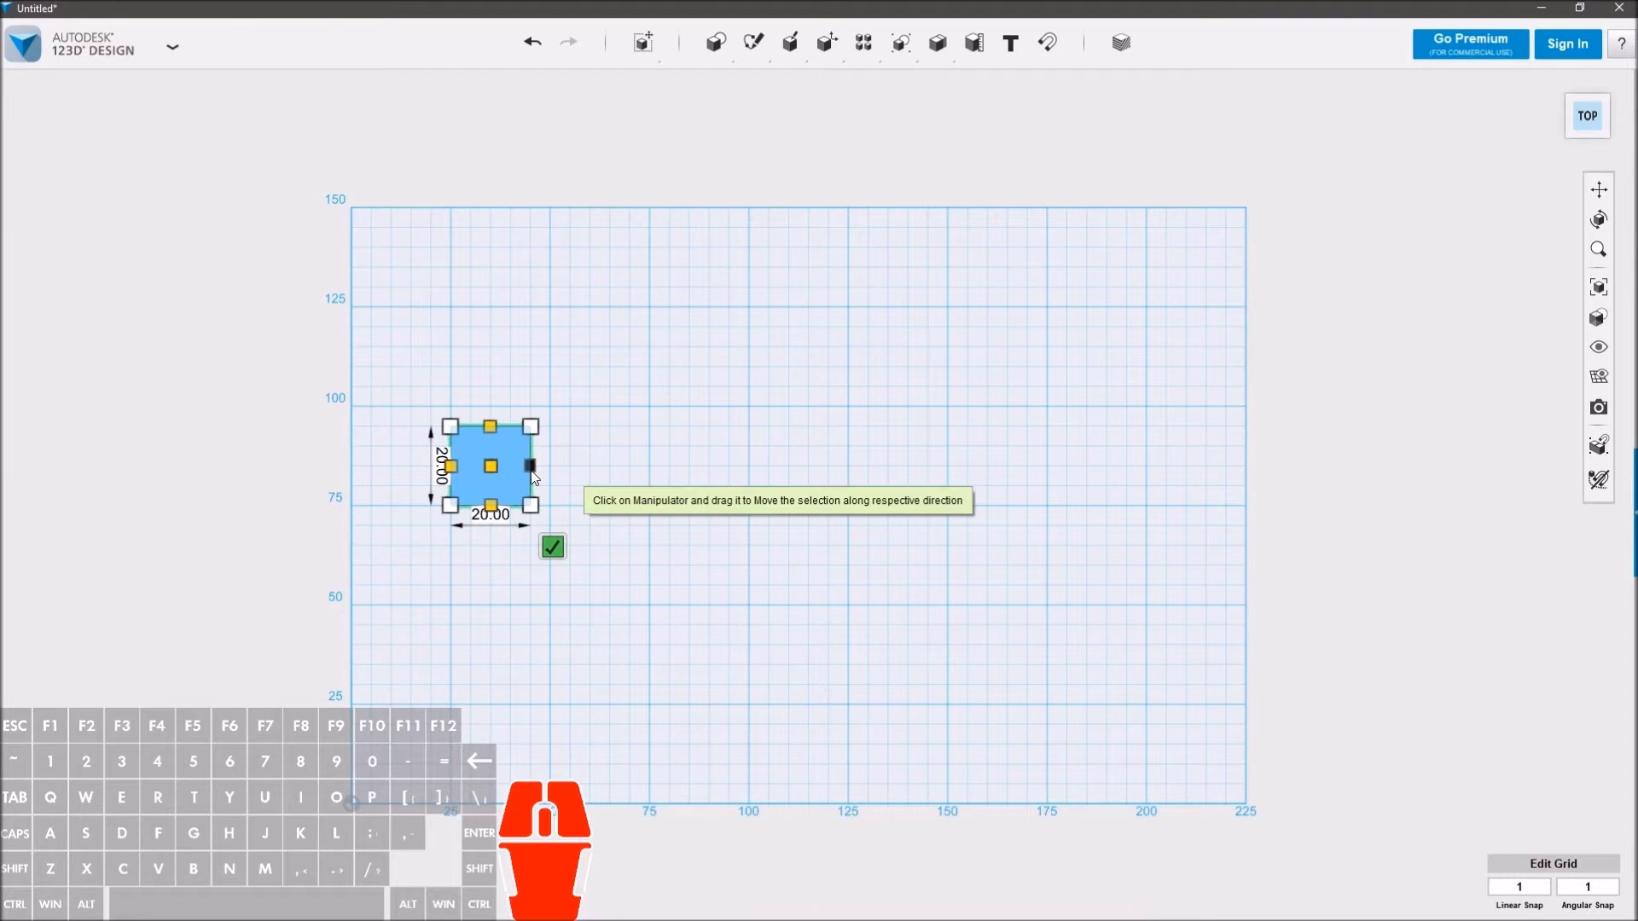
drag(542, 478, 896, 473)
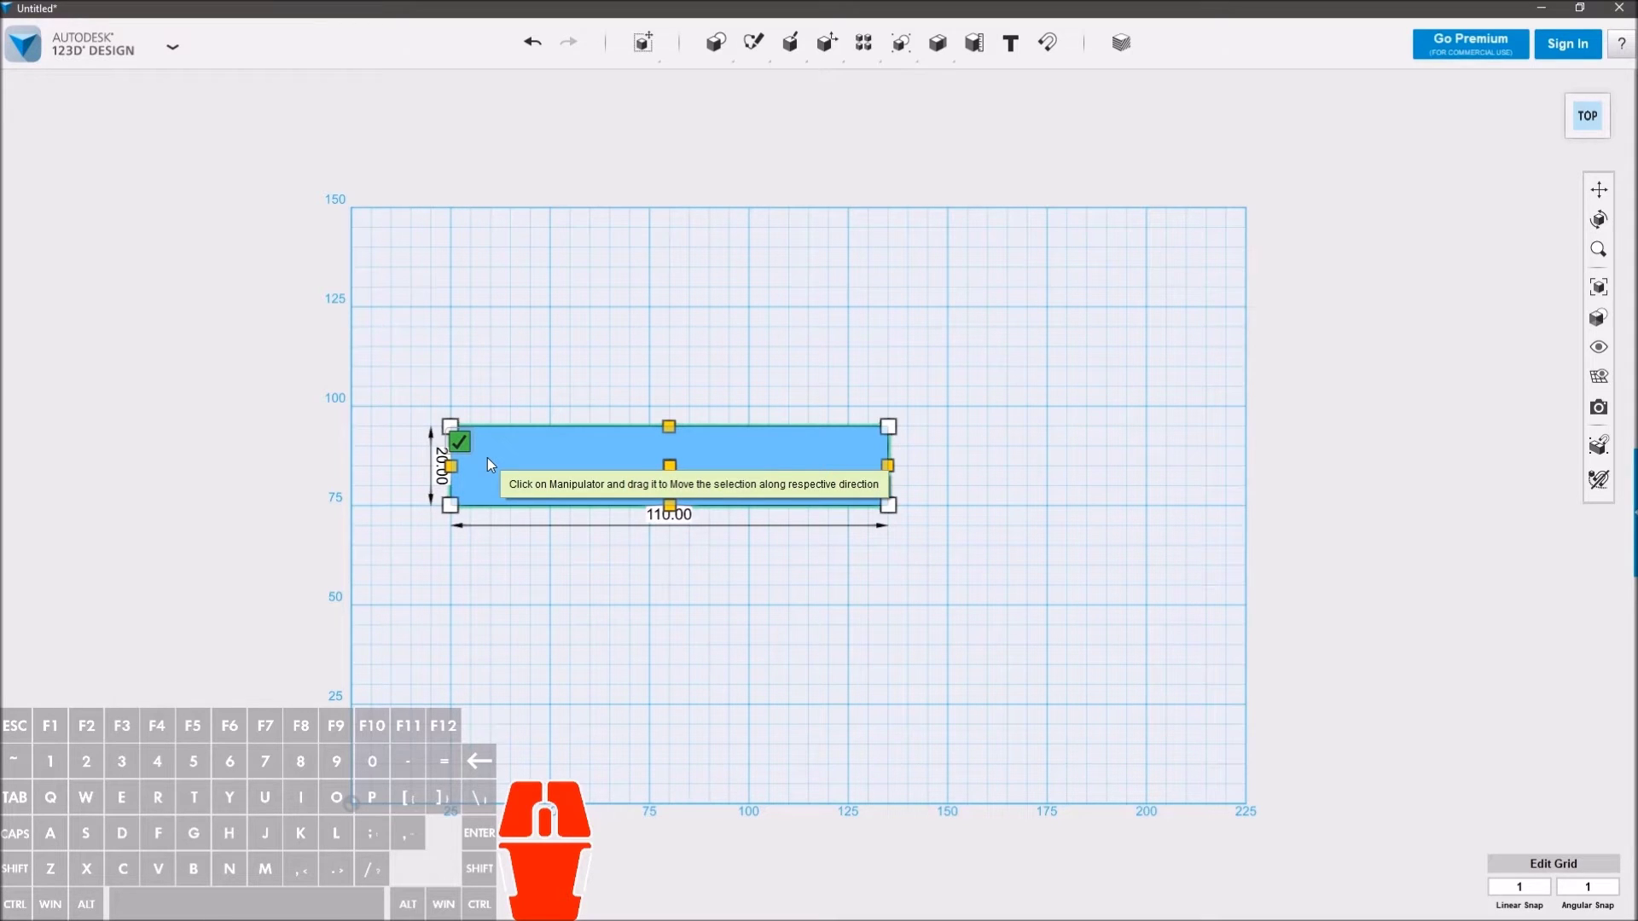
drag(717, 647, 682, 384)
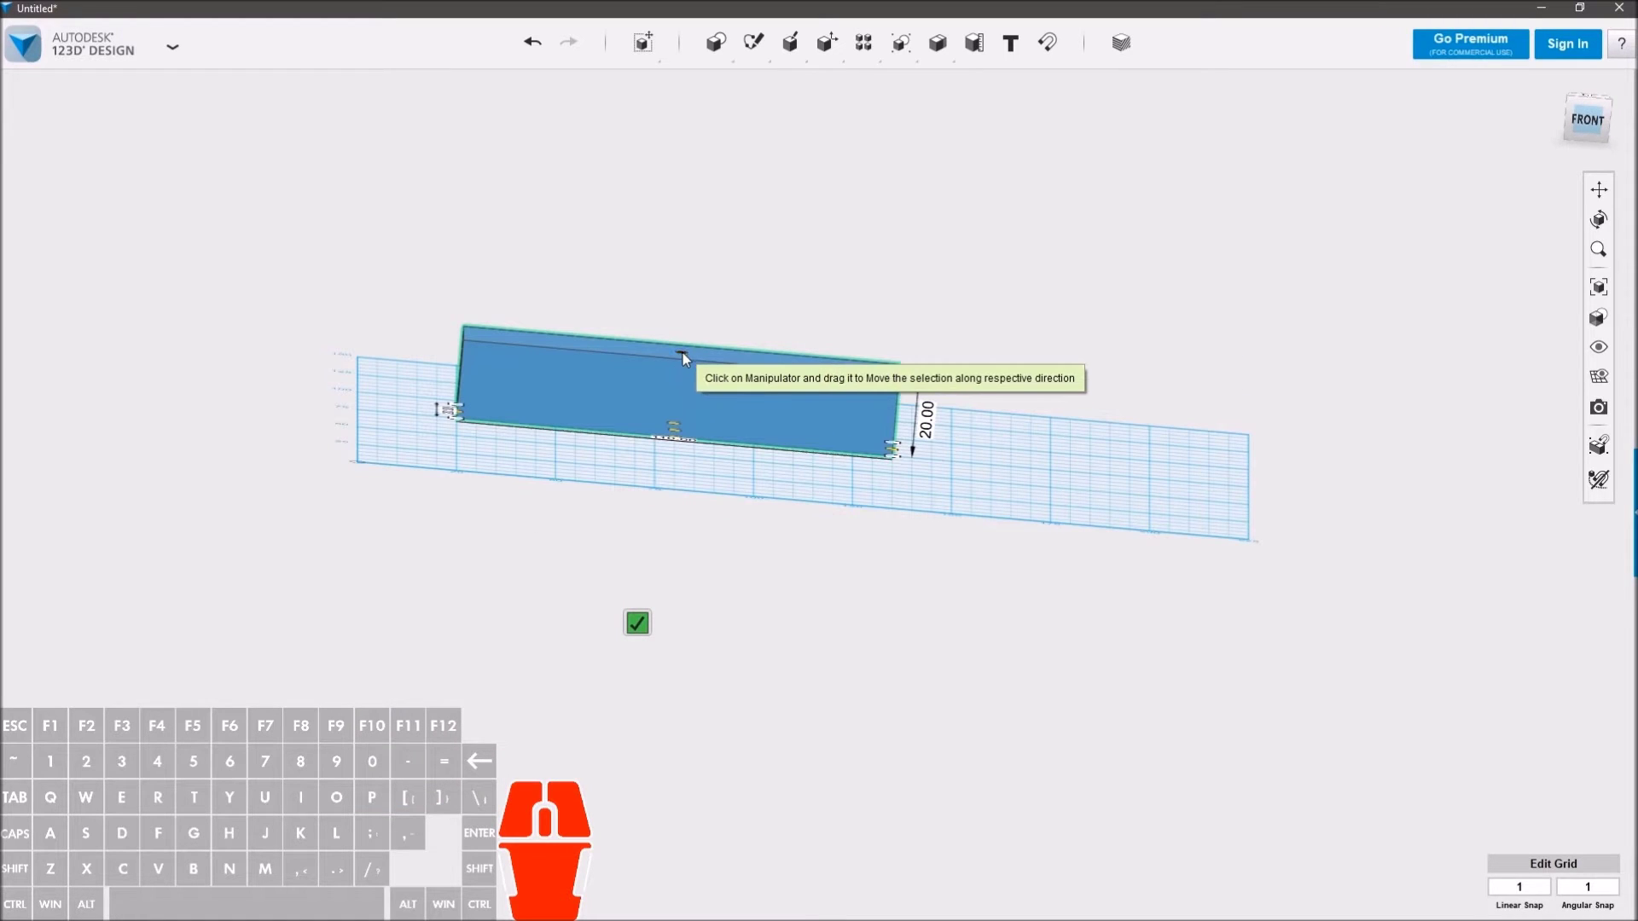
drag(689, 361, 715, 283)
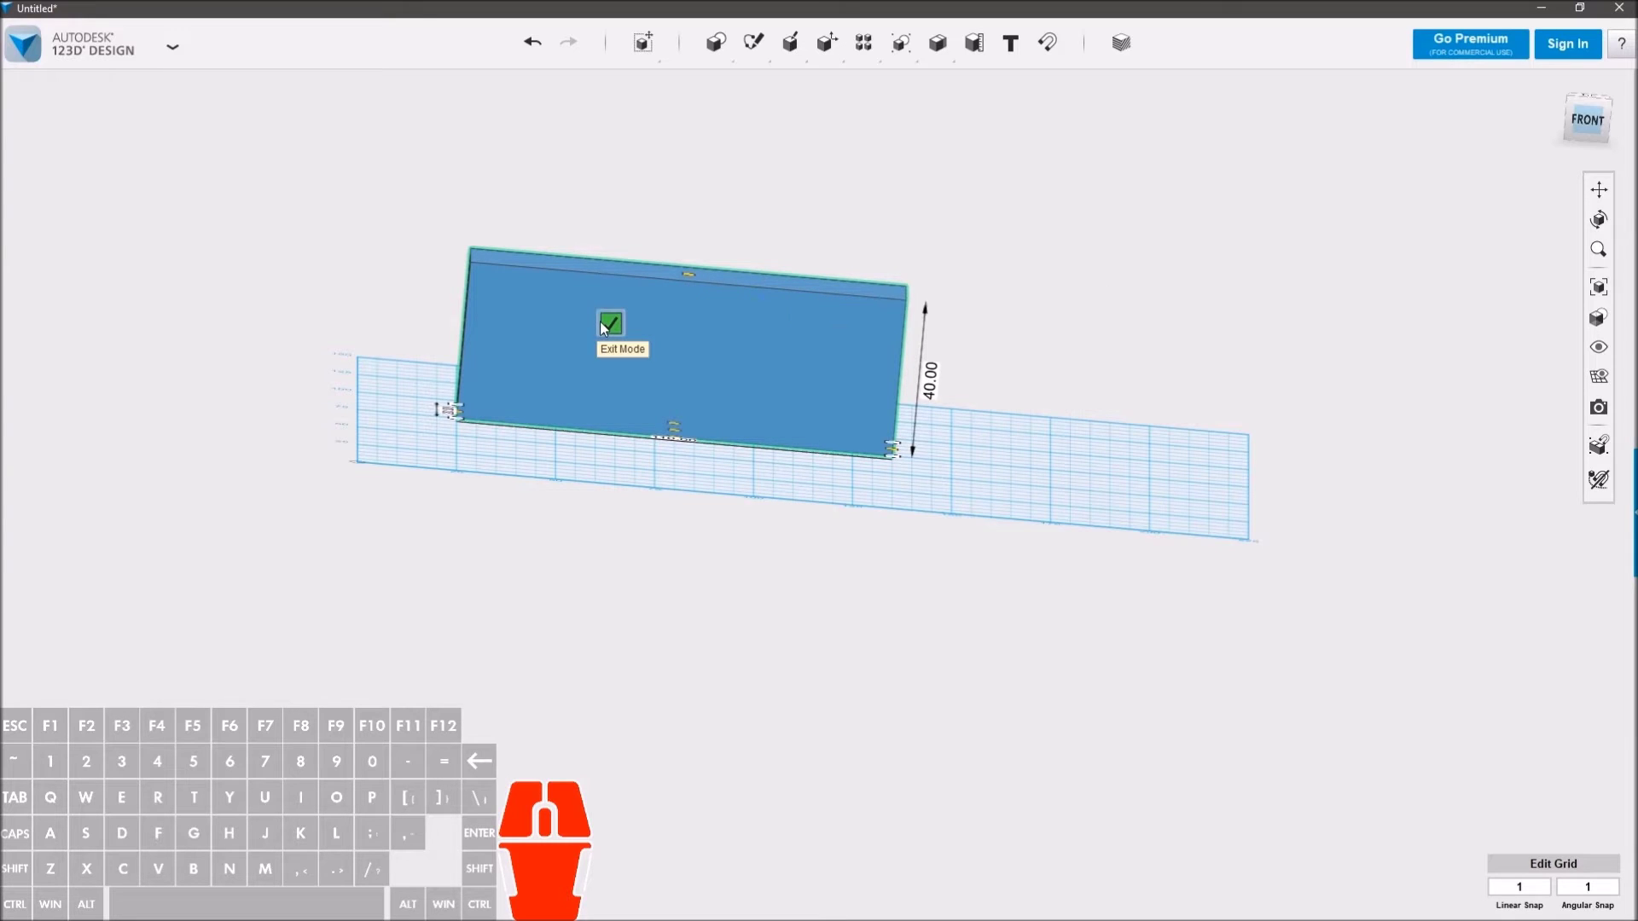
click(611, 328)
Step: Place a 20 mm cylinder beside the bar and rotate it 90° onto its side
drag(942, 525, 928, 598)
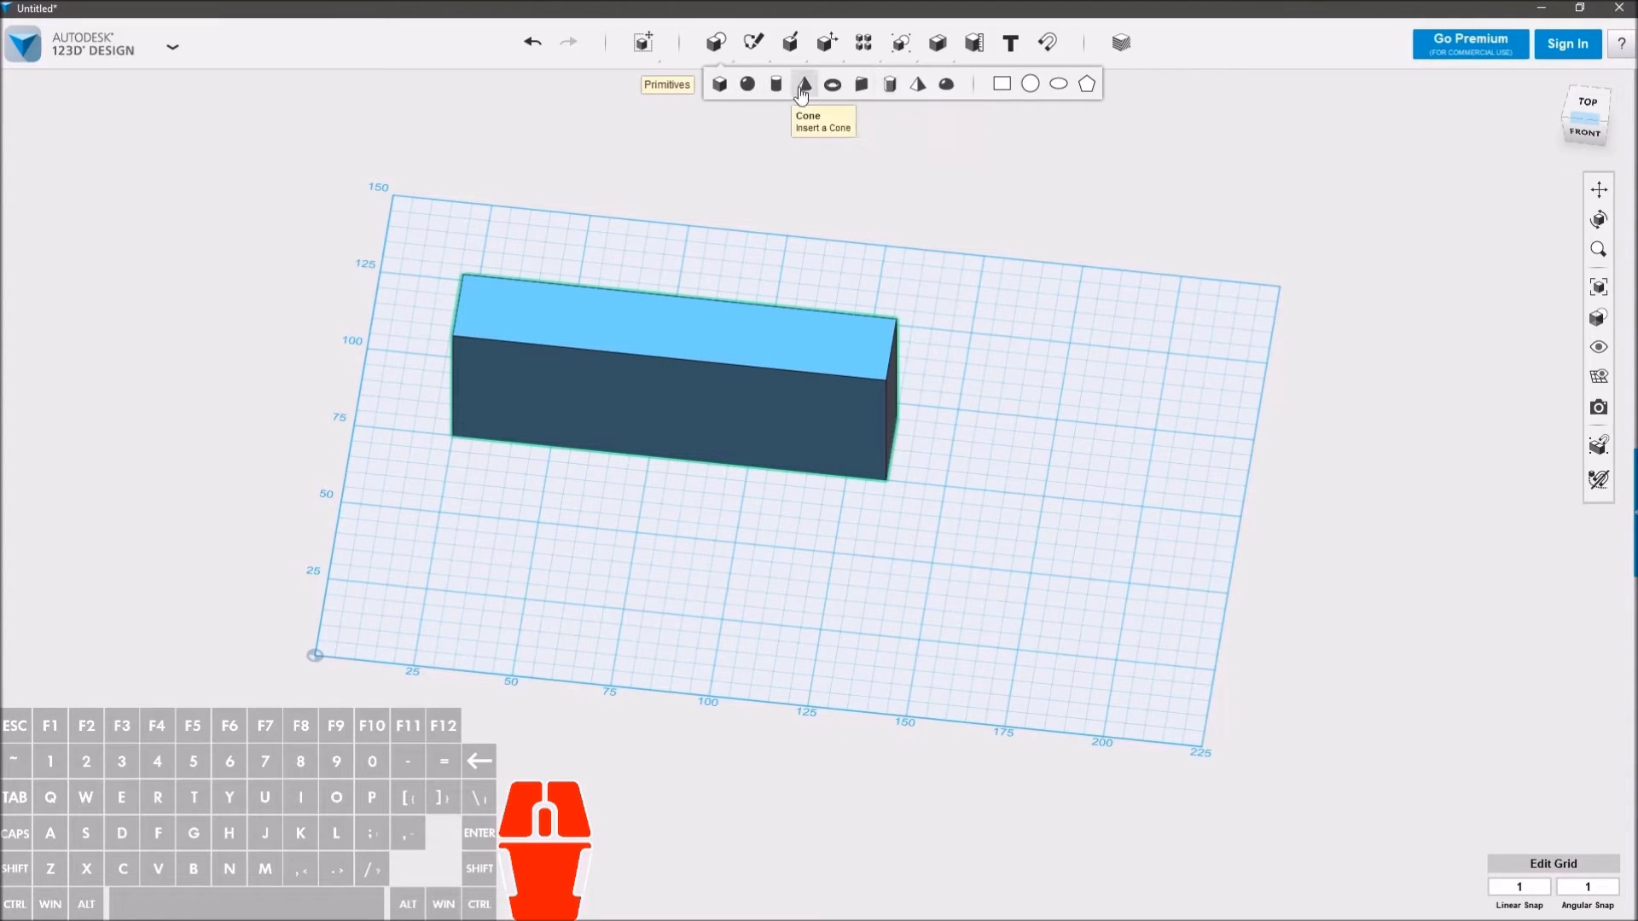
click(795, 88)
click(995, 515)
drag(1080, 545, 945, 507)
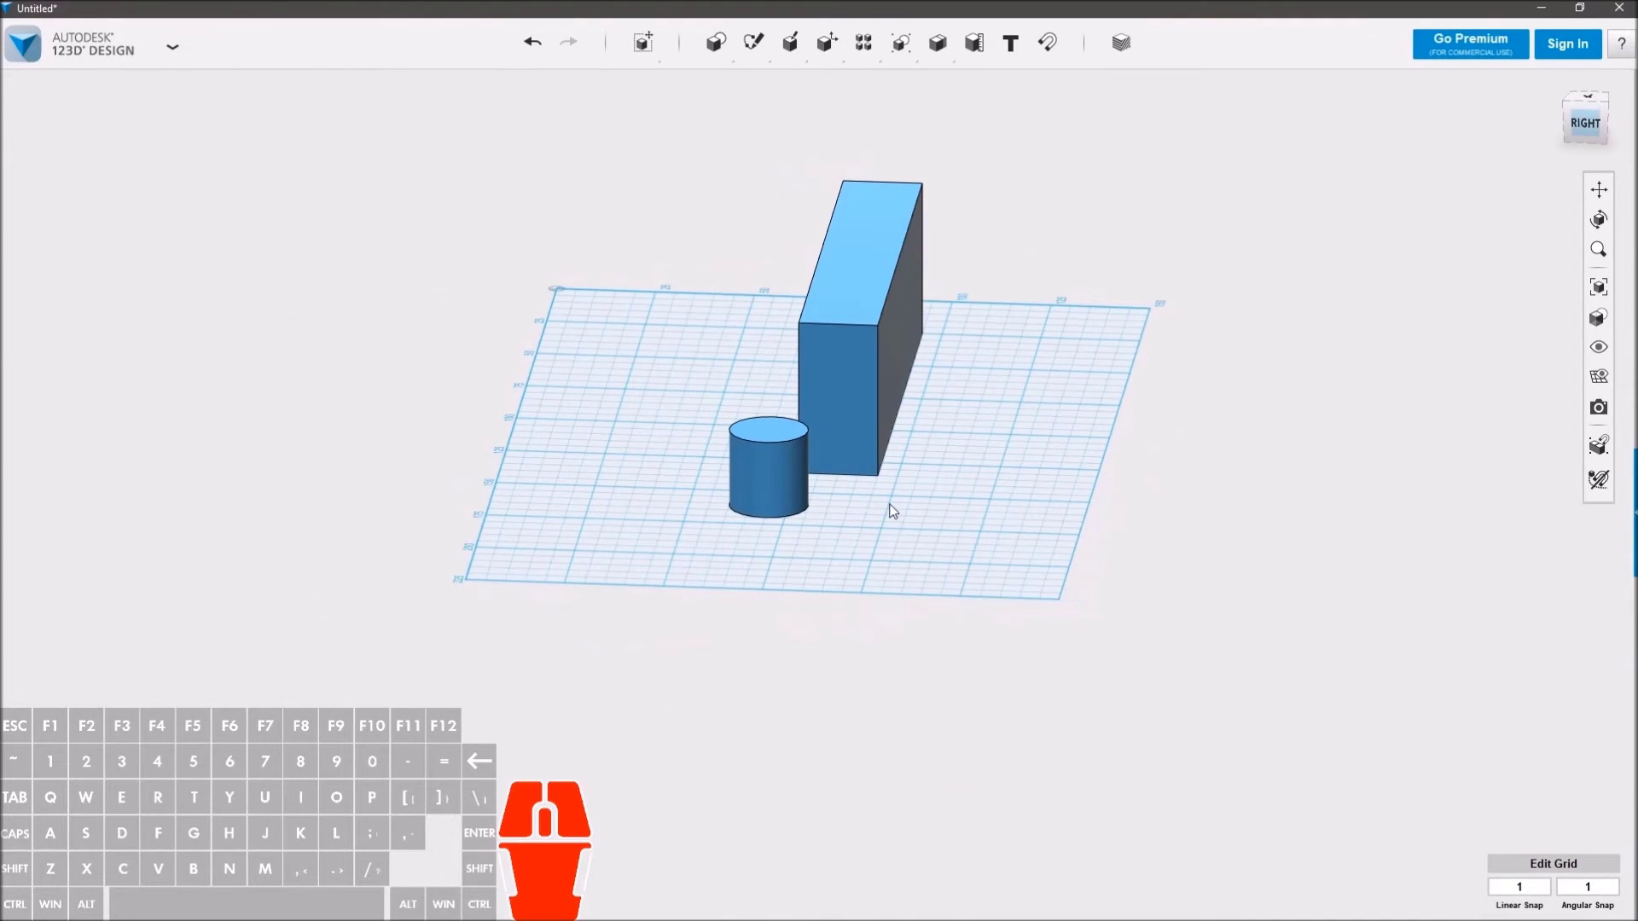
click(762, 484)
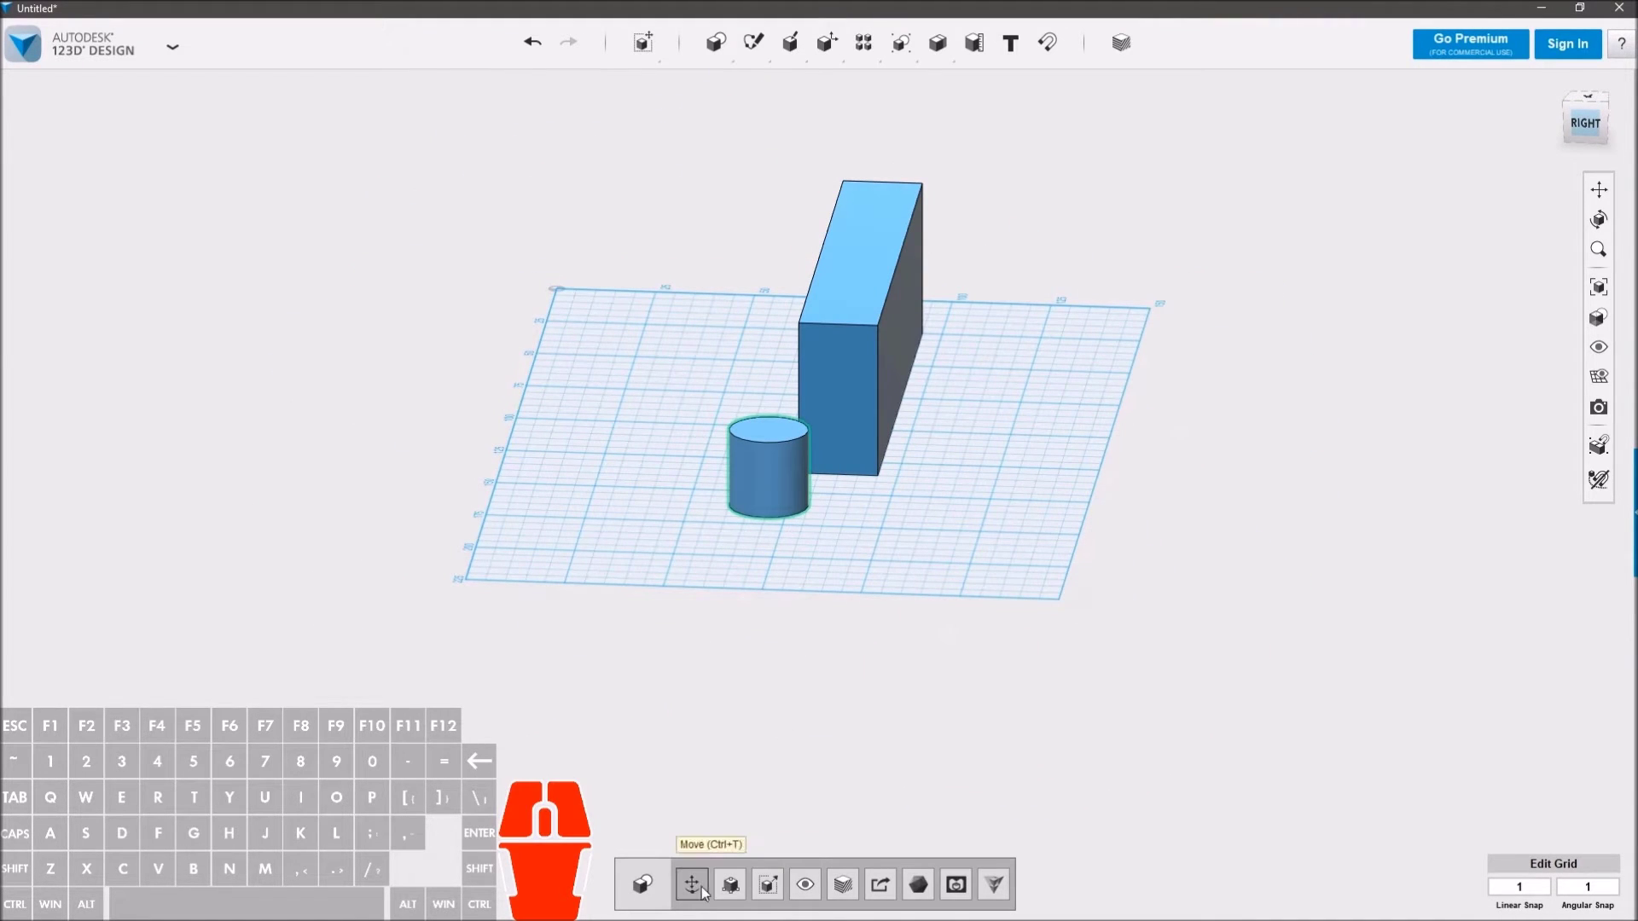
click(709, 896)
drag(694, 477, 780, 547)
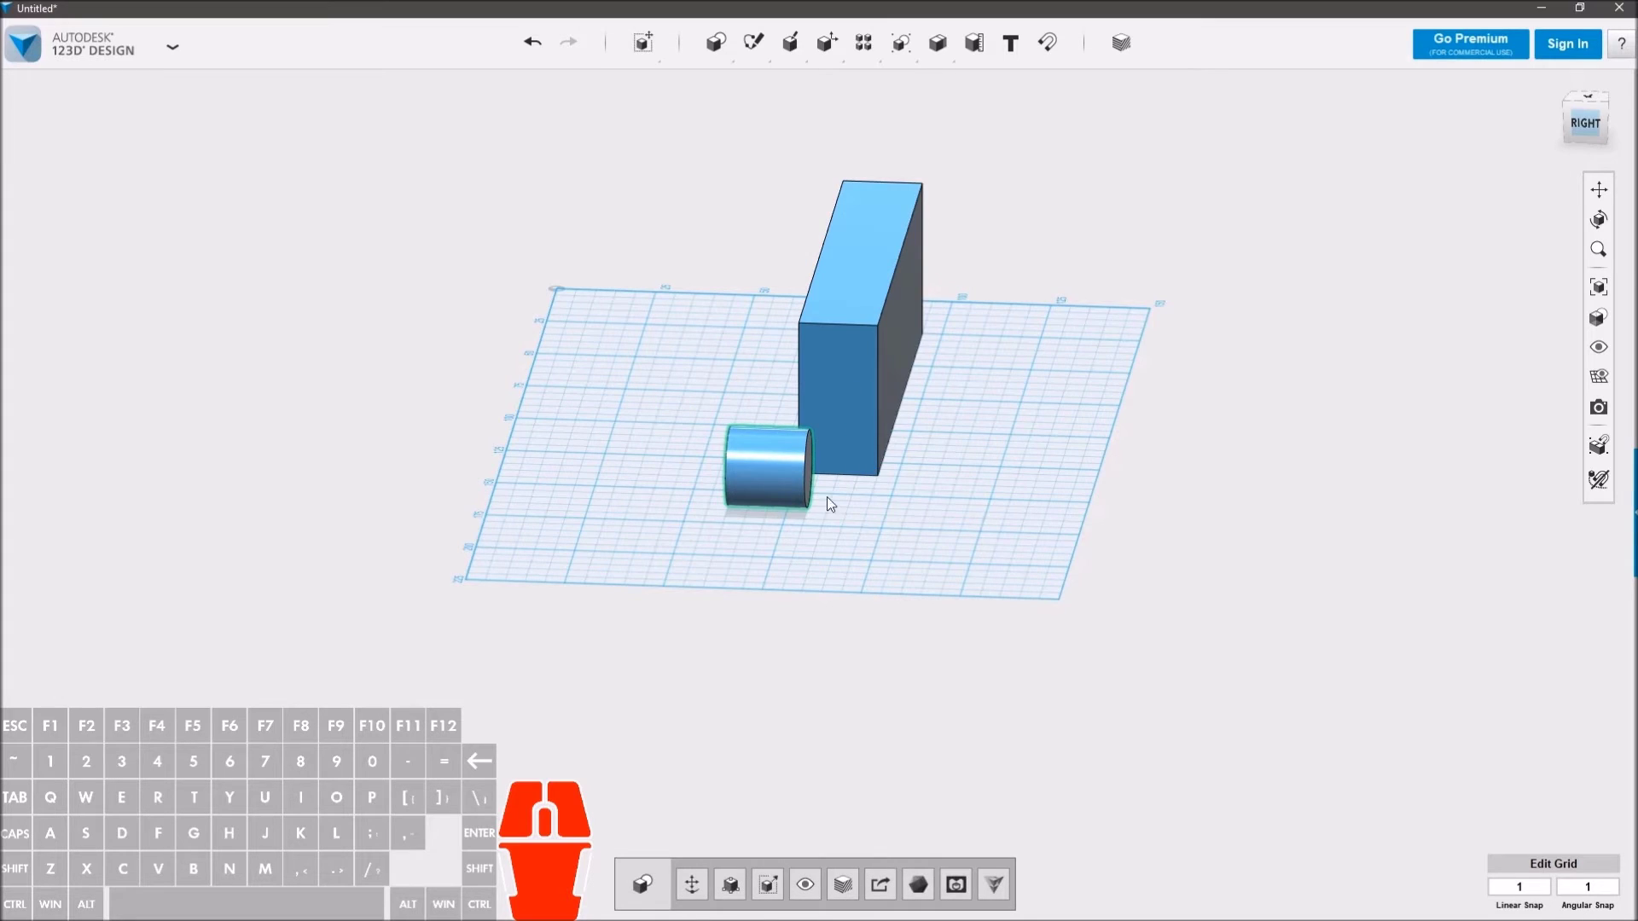
Step: Inspect the lying cylinder from the front and bring up its size handles
drag(849, 563, 1005, 561)
right_click(1008, 501)
click(1003, 421)
drag(1067, 446, 1008, 493)
click(1025, 543)
click(981, 508)
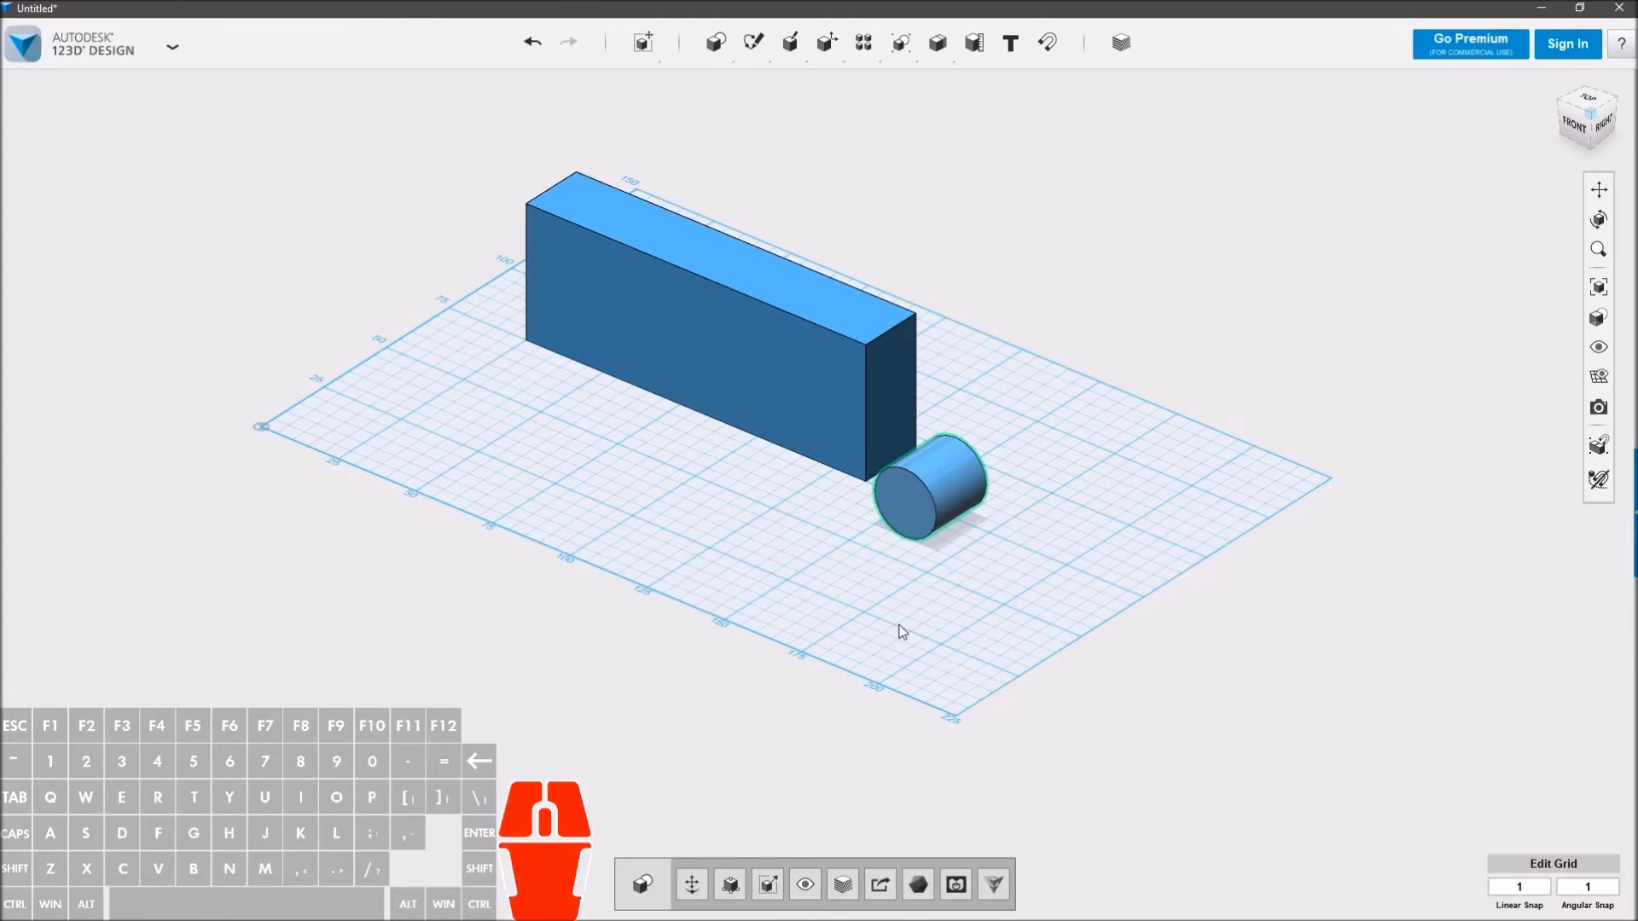
click(745, 886)
drag(951, 610, 1000, 610)
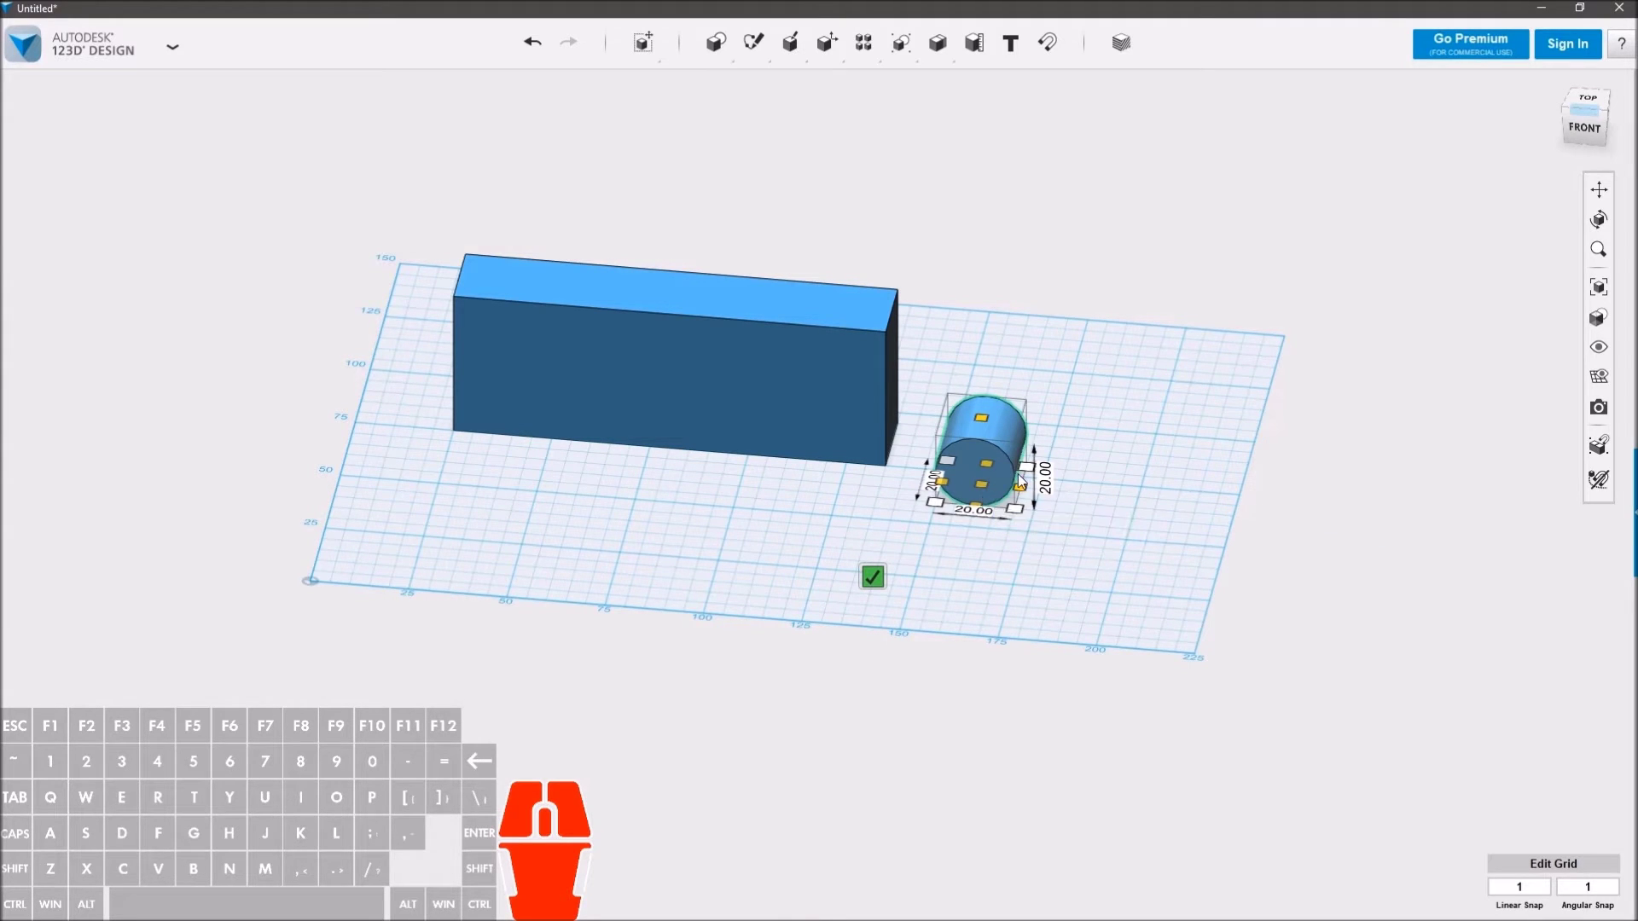
Step: Move the cylinder up 32 mm and 14 mm toward the bar's top corner
click(889, 585)
drag(980, 537, 994, 520)
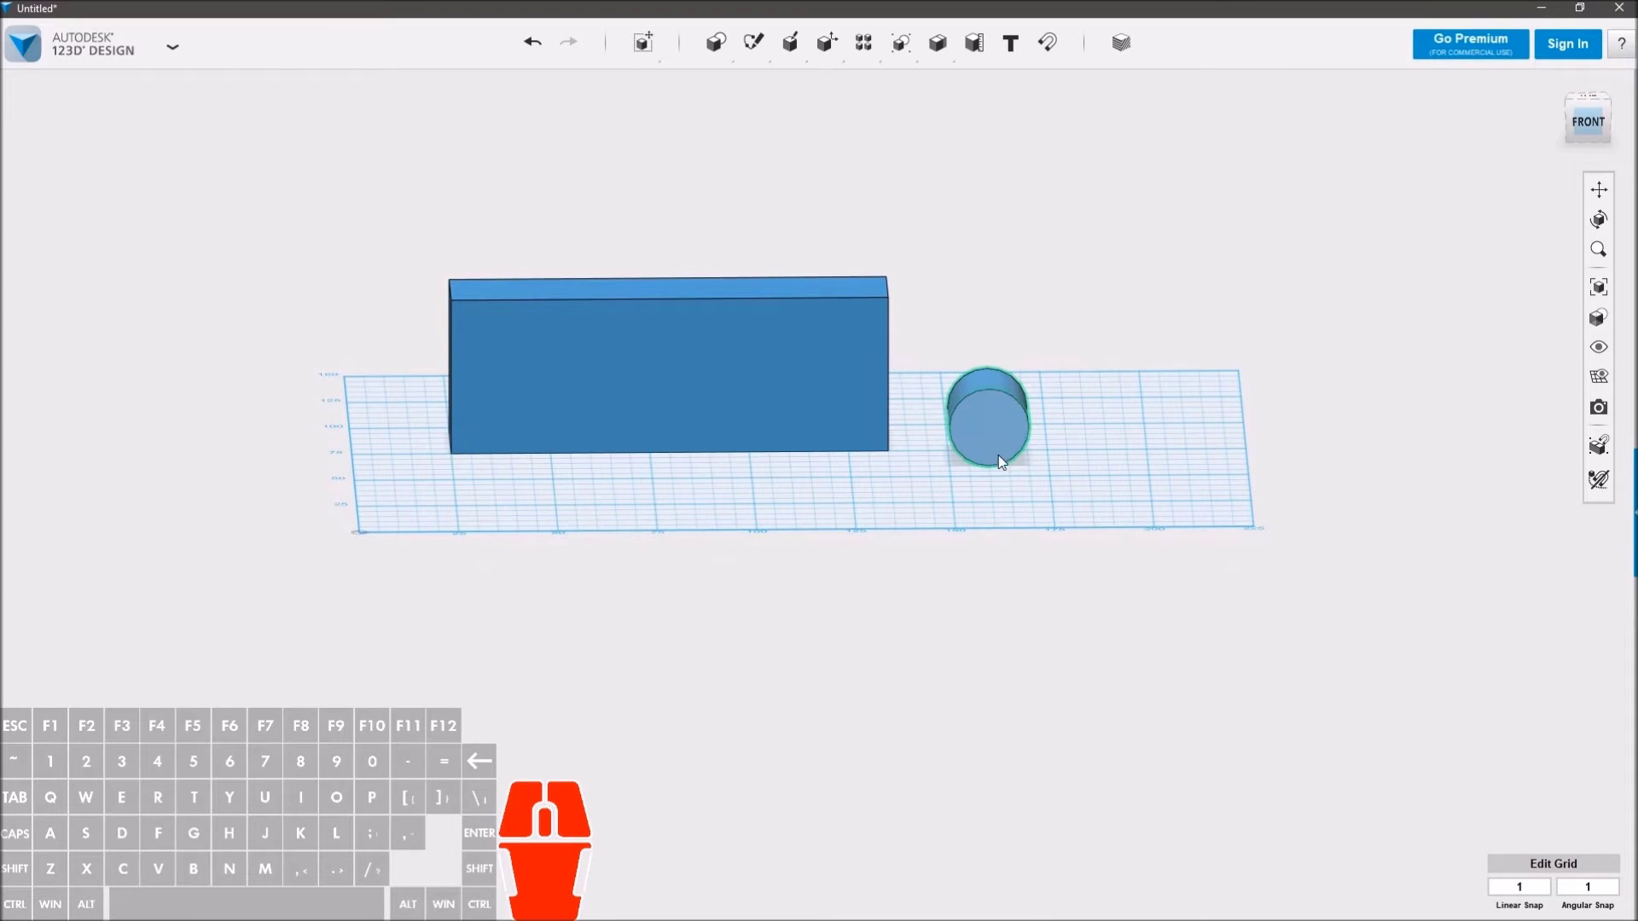
click(1157, 489)
click(1005, 417)
click(700, 897)
drag(998, 360, 958, 239)
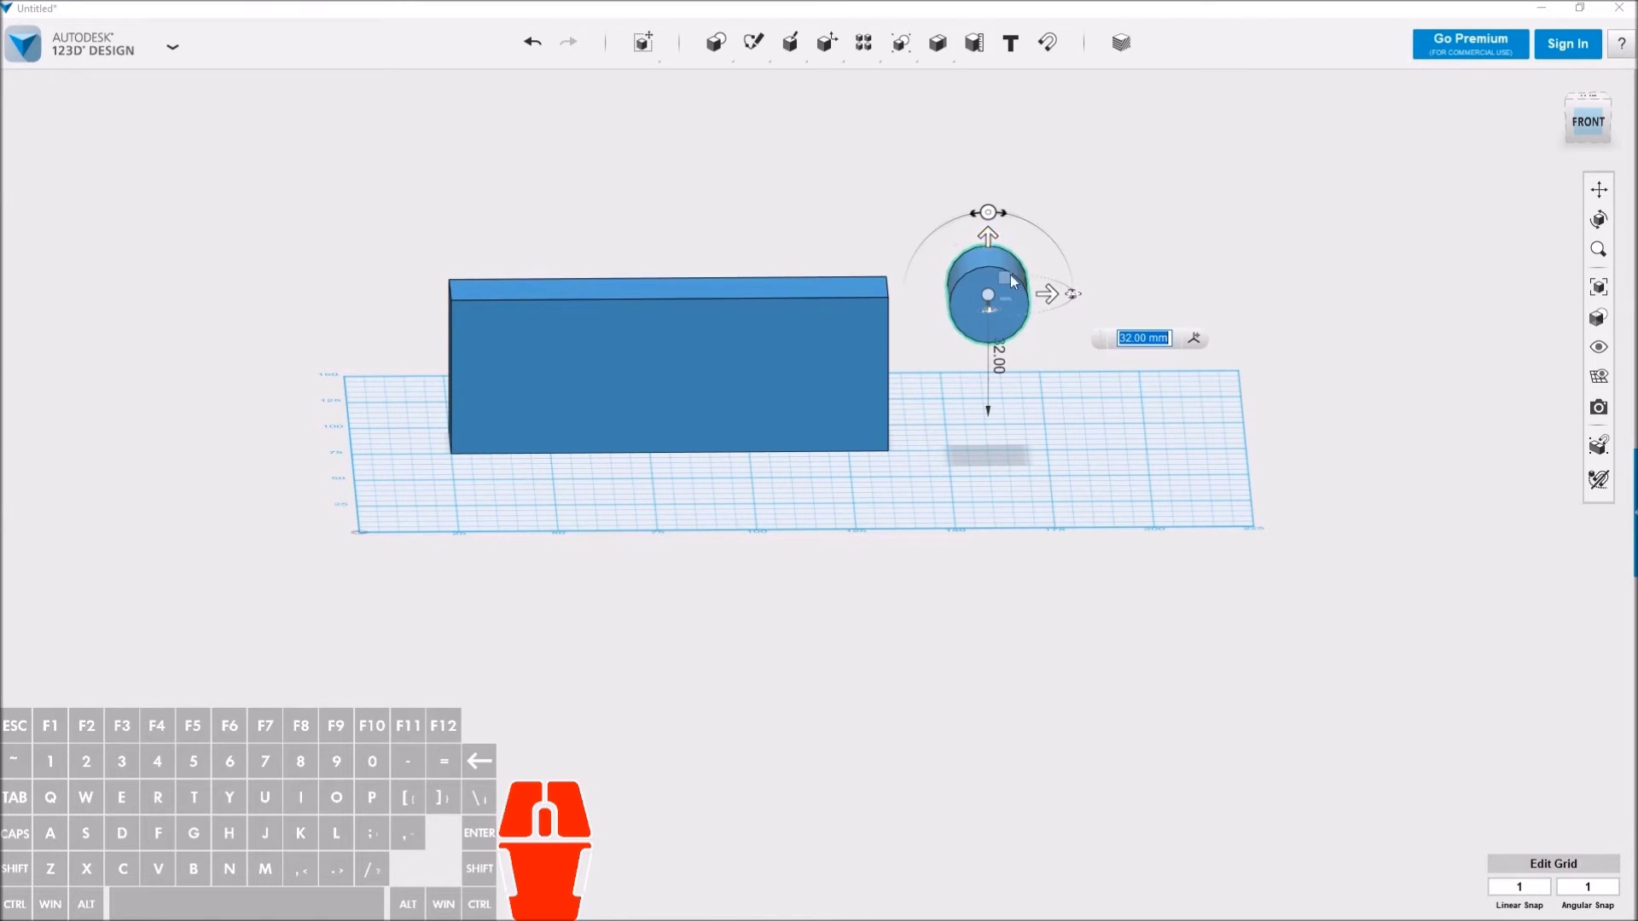
drag(1064, 301, 1011, 297)
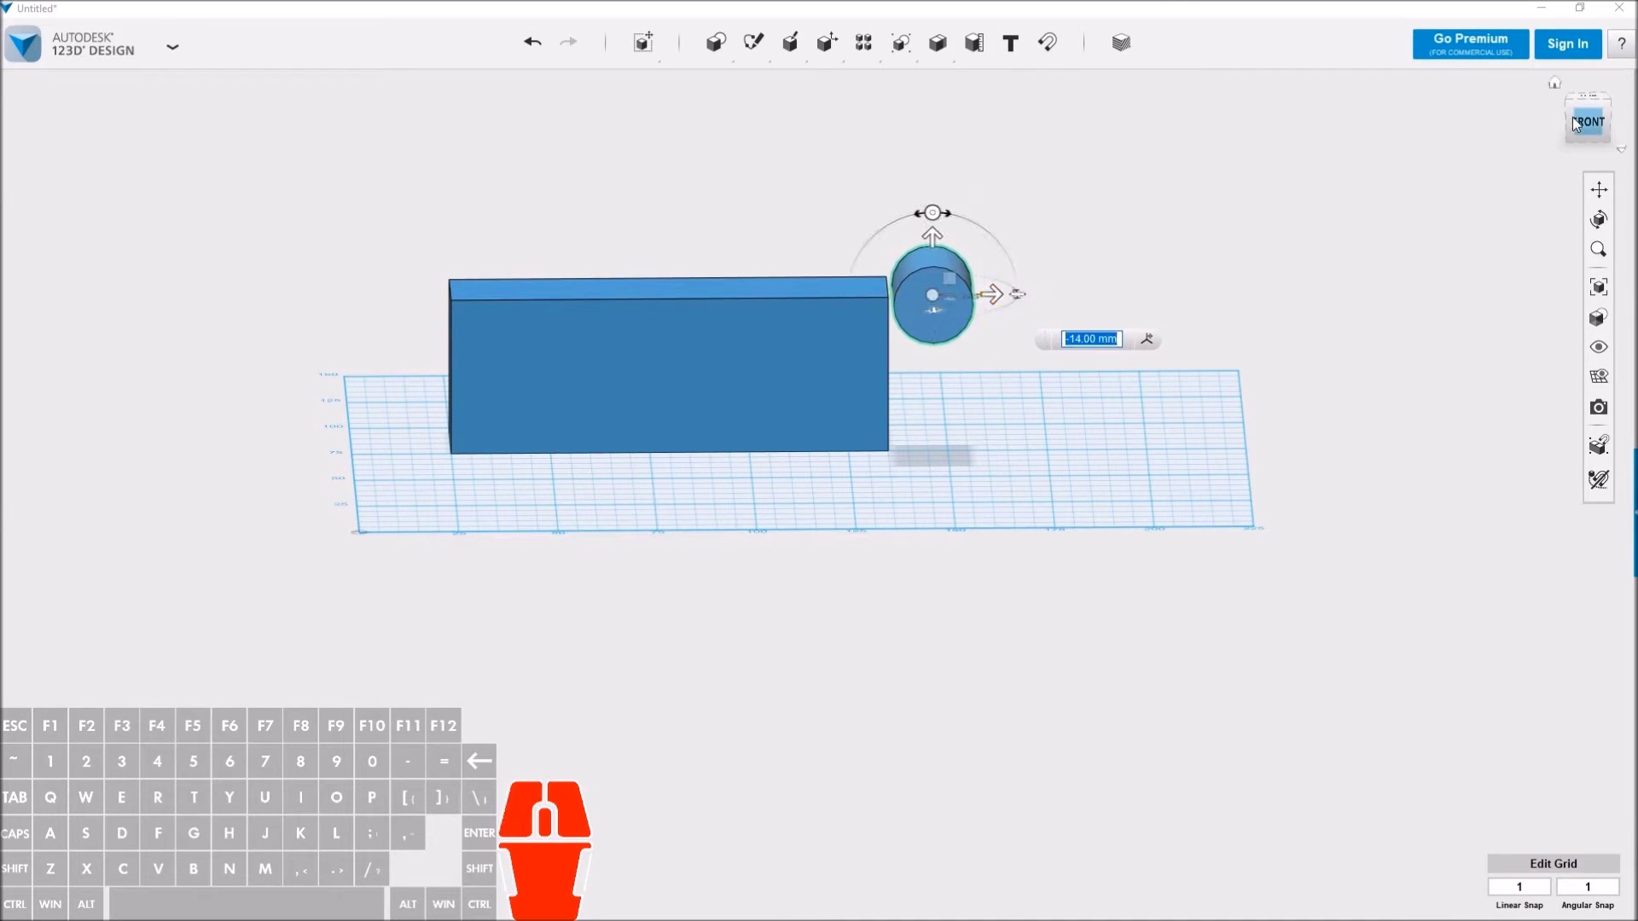
click(1602, 120)
drag(973, 294, 966, 292)
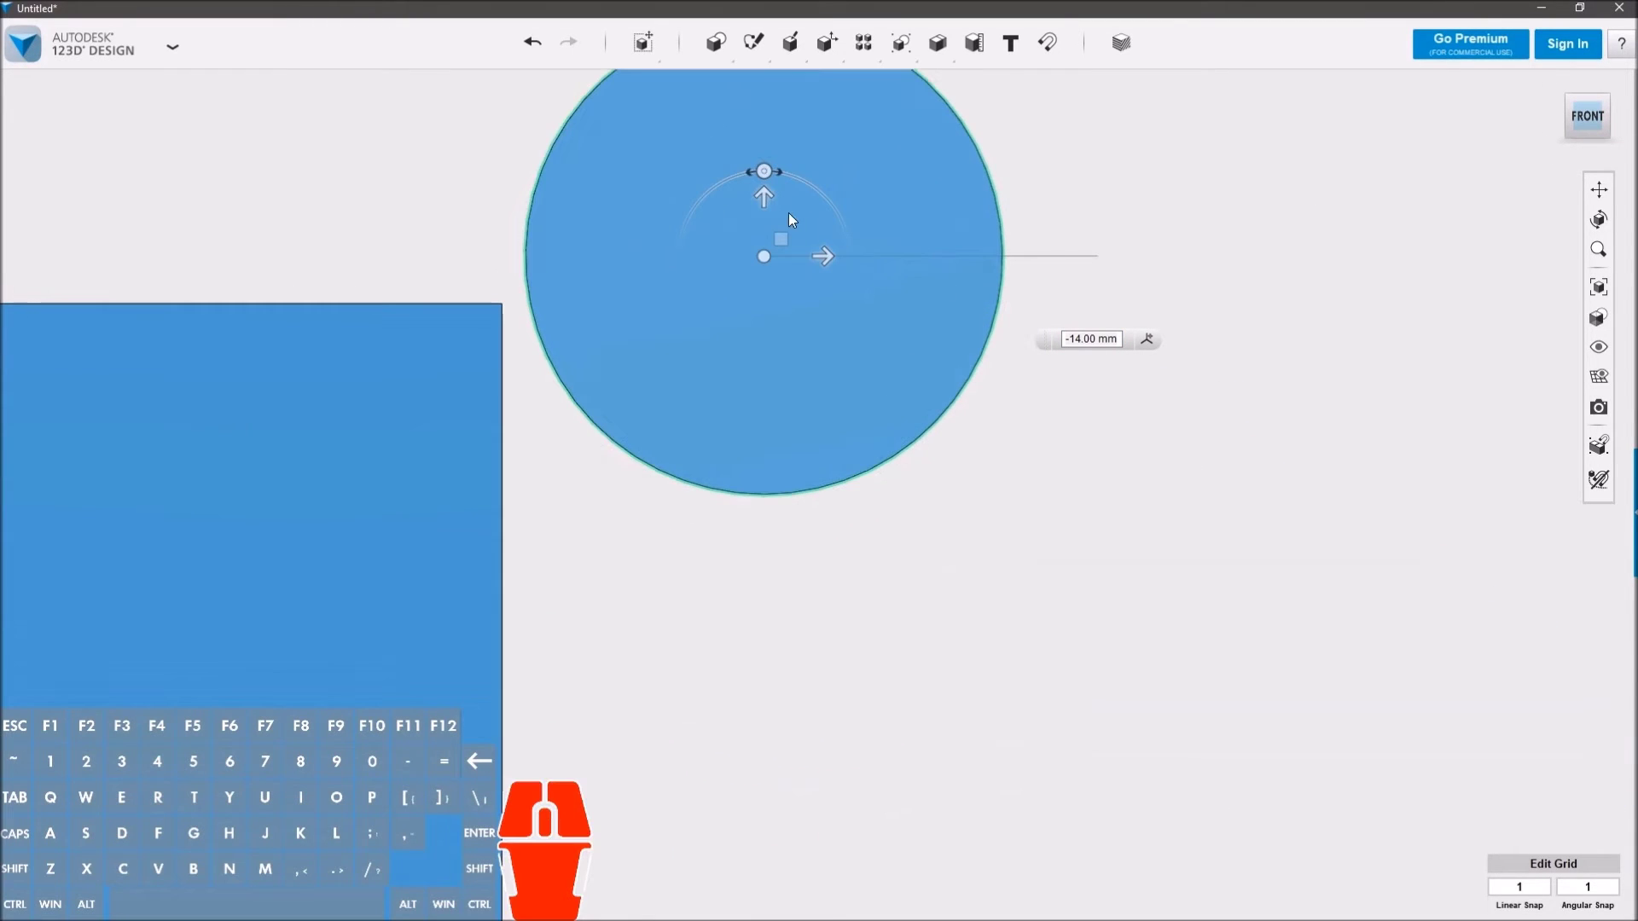
drag(769, 204, 771, 249)
Step: Centre the cylinder on the bar's top end edge and confirm its position
drag(827, 310, 565, 326)
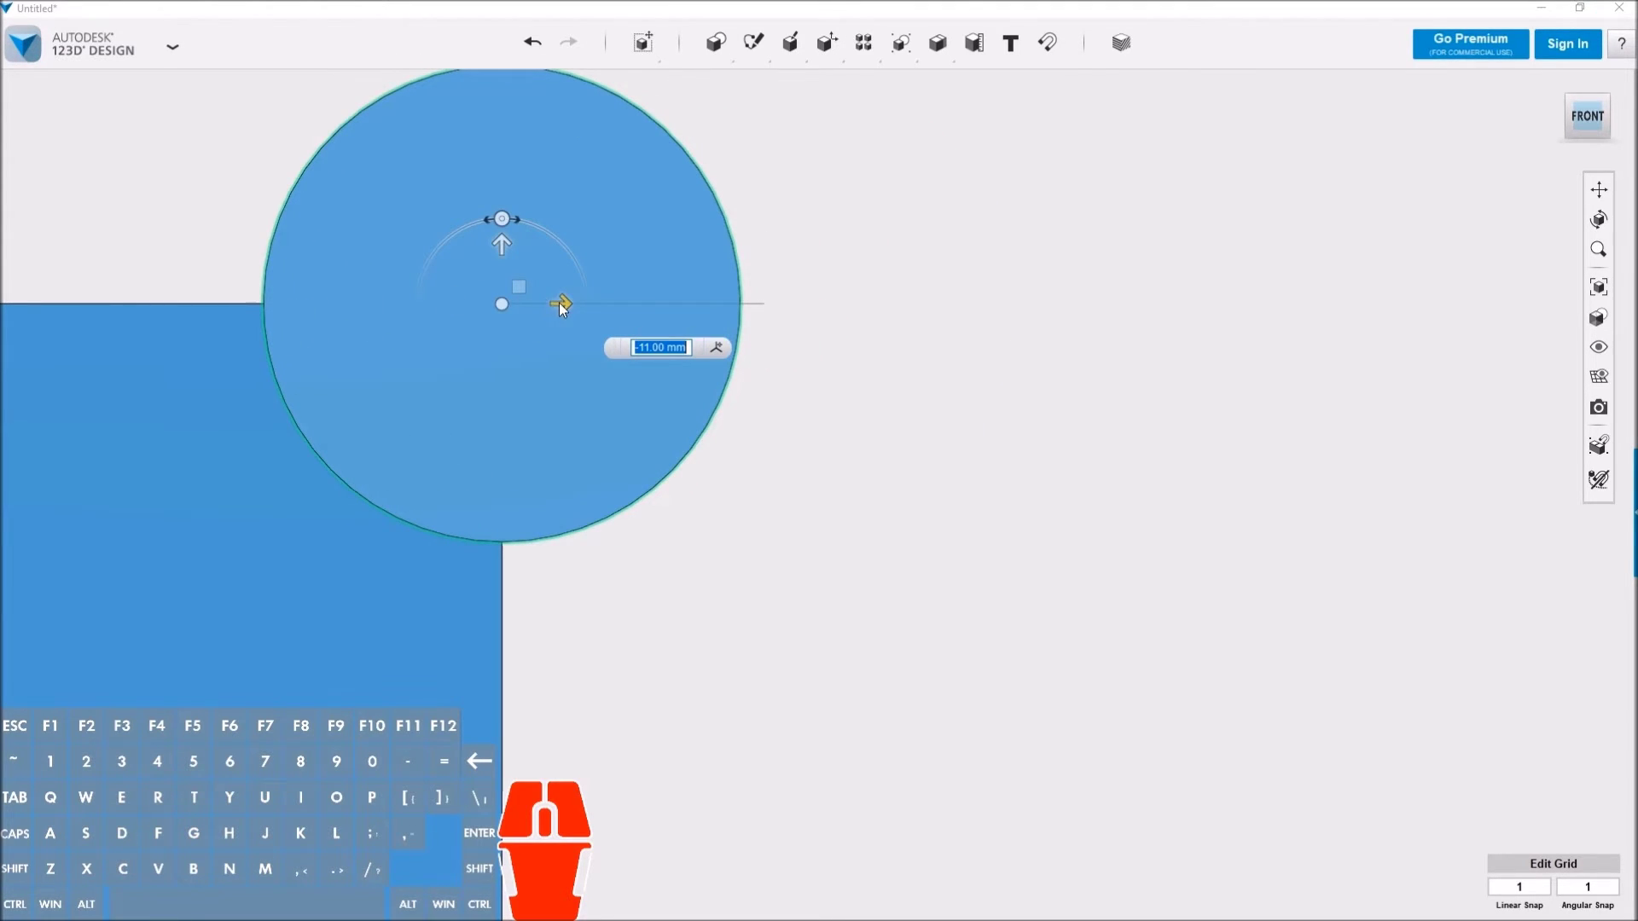
drag(927, 530, 804, 541)
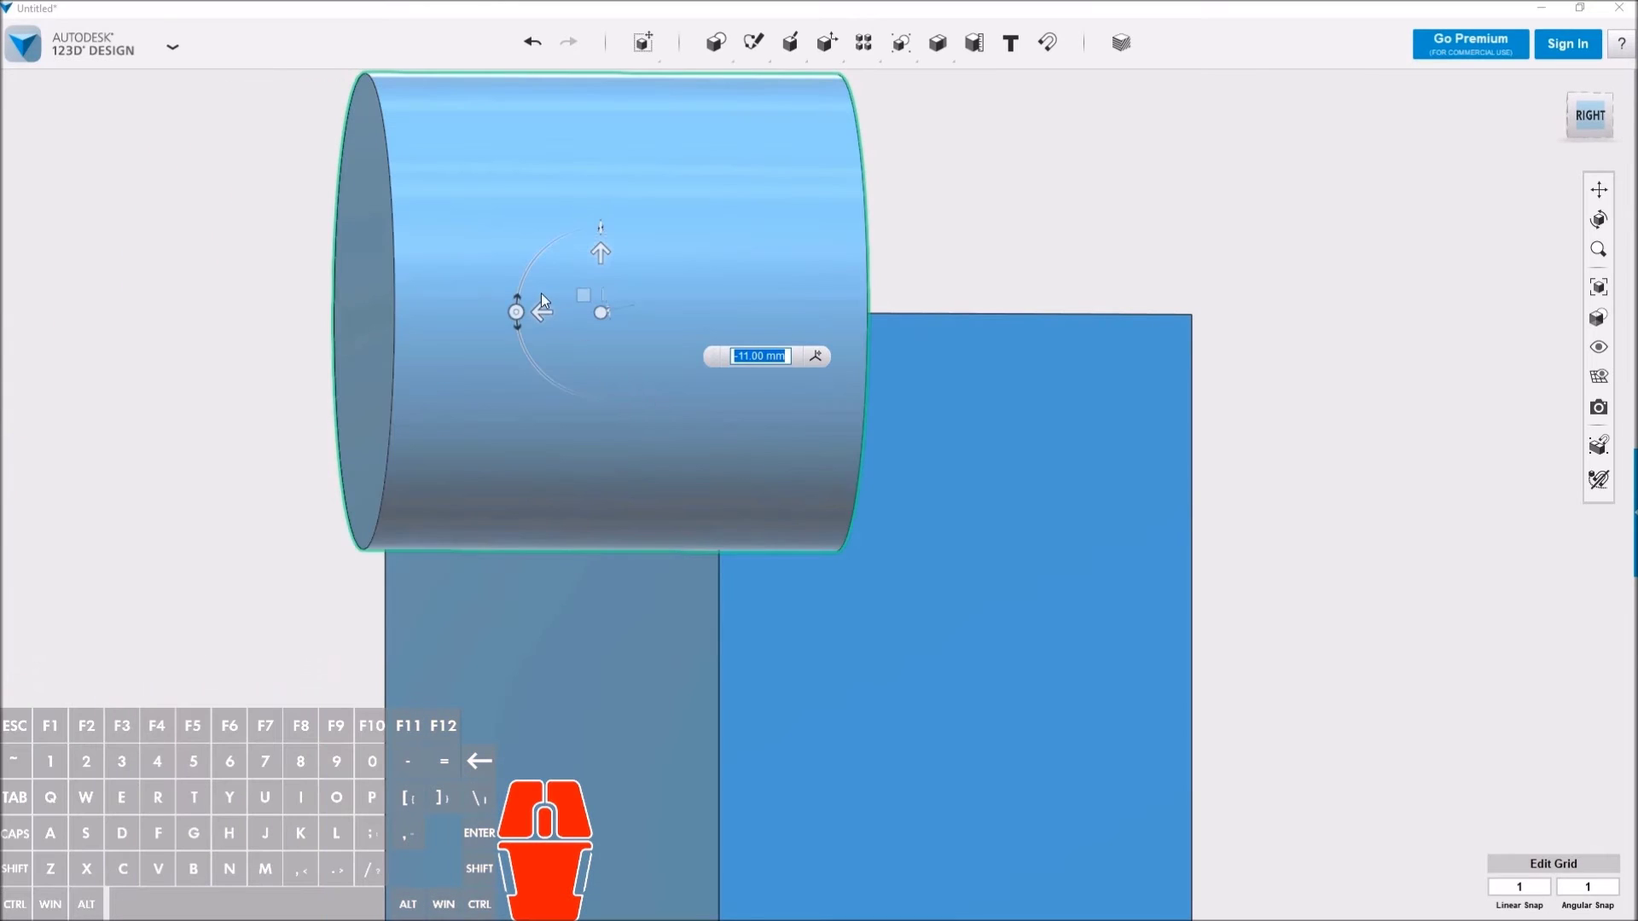
drag(558, 323, 937, 307)
drag(1057, 631, 1184, 652)
click(1600, 122)
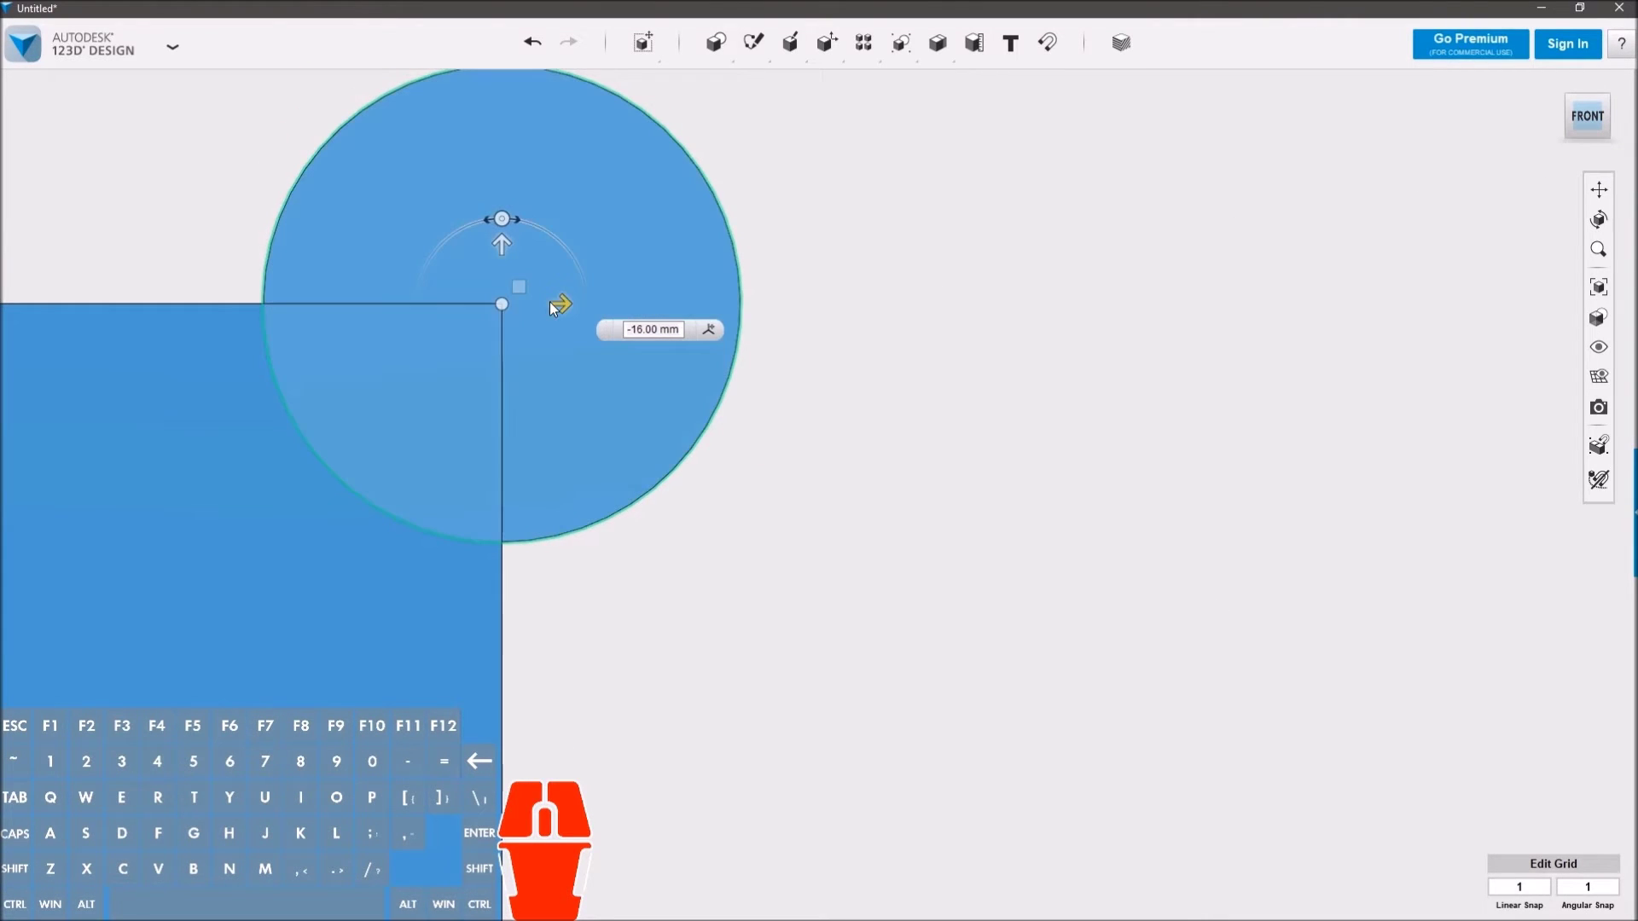
drag(570, 307, 804, 297)
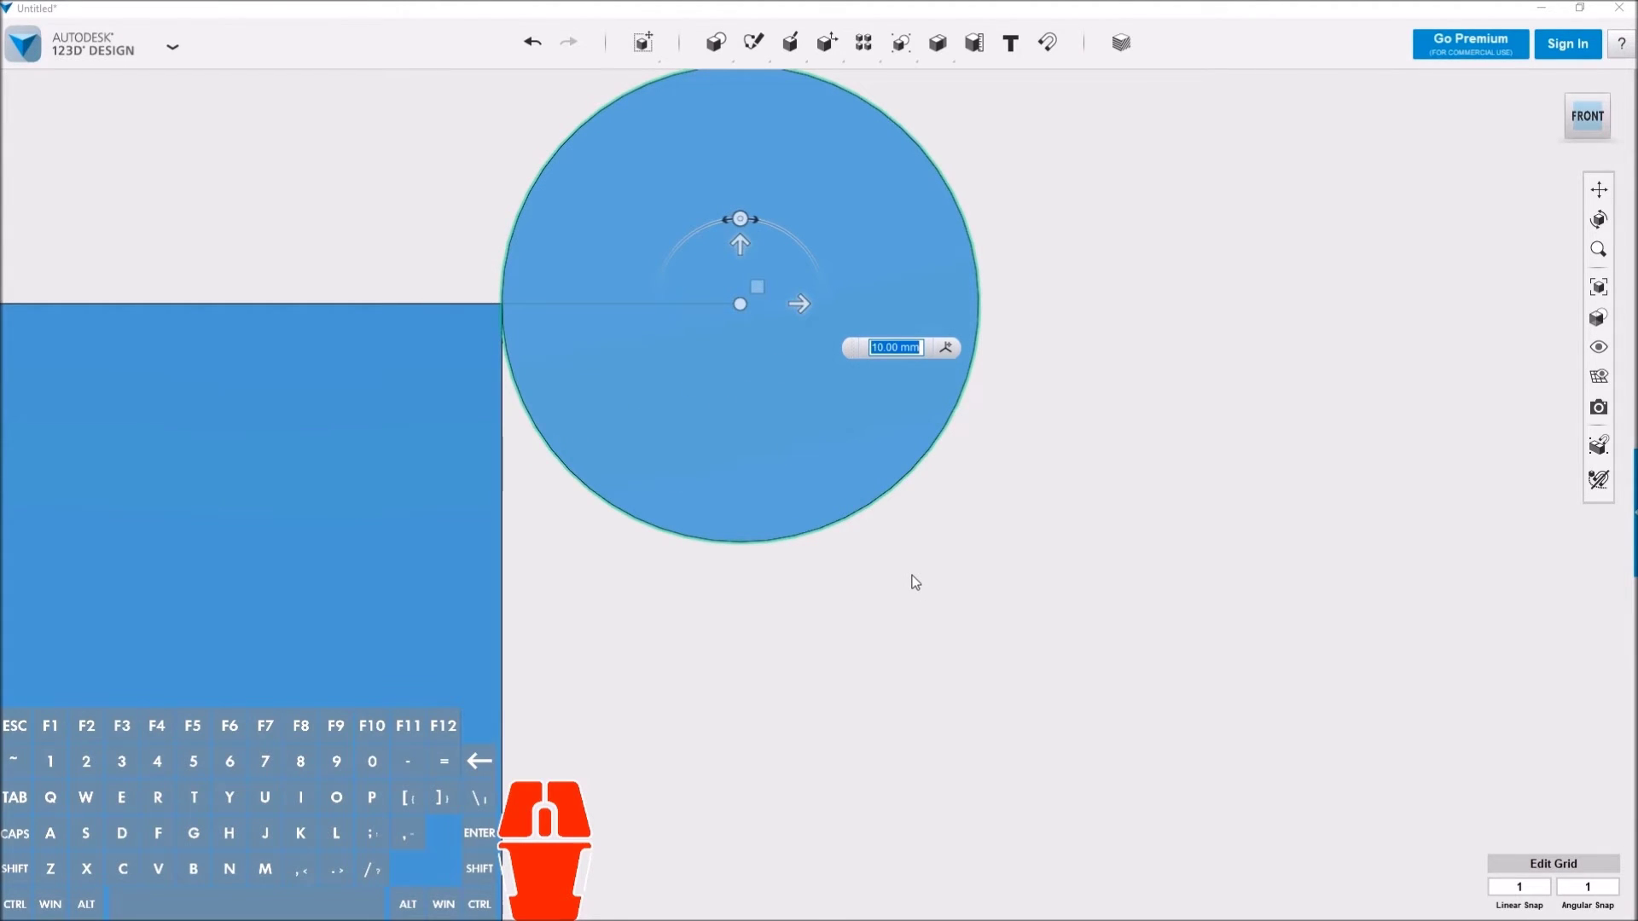
middle_click(1106, 597)
drag(1169, 680, 1101, 708)
middle_click(1101, 708)
drag(1121, 701, 1194, 699)
click(1190, 700)
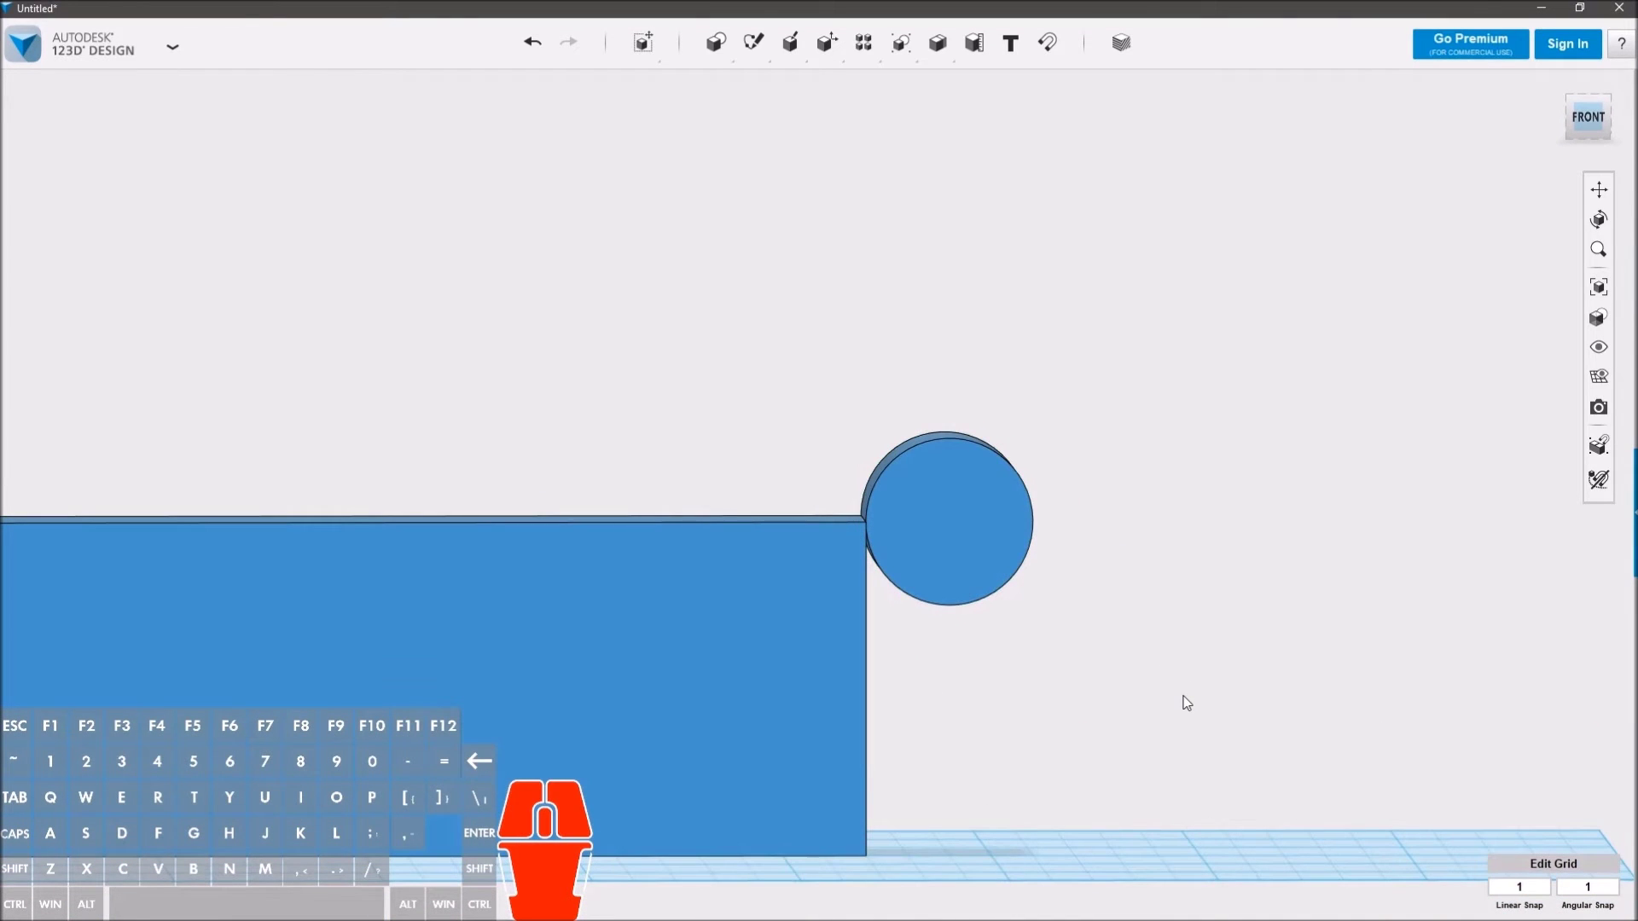
Step: Copy the bar and set the duplicate 110 mm to the right, end to end
right_click(1223, 692)
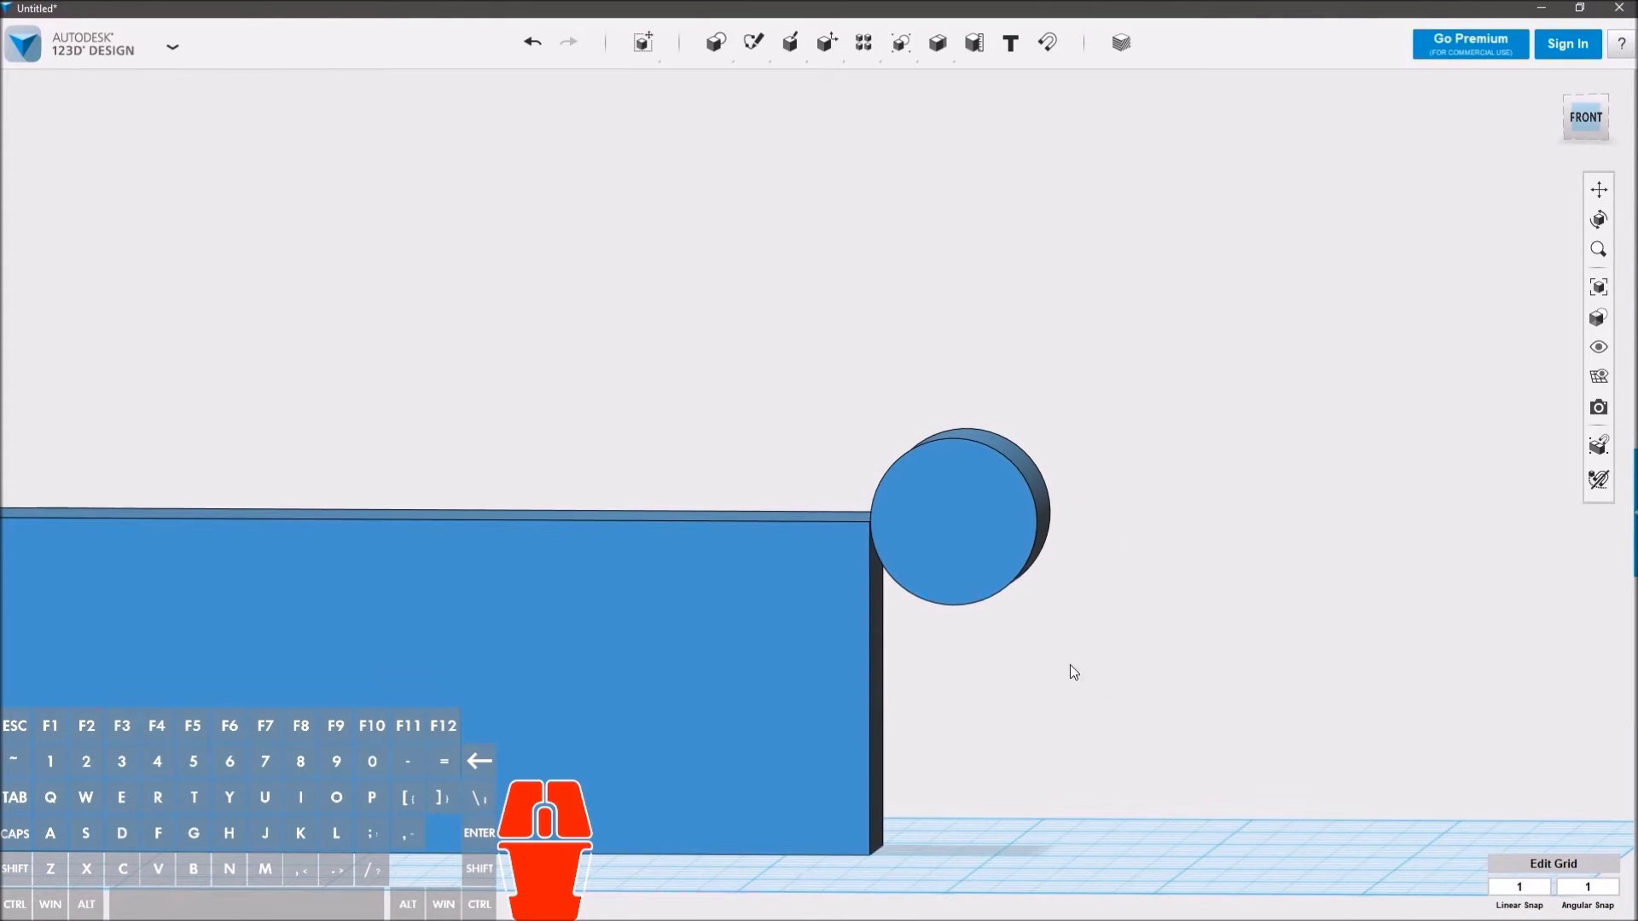
click(780, 681)
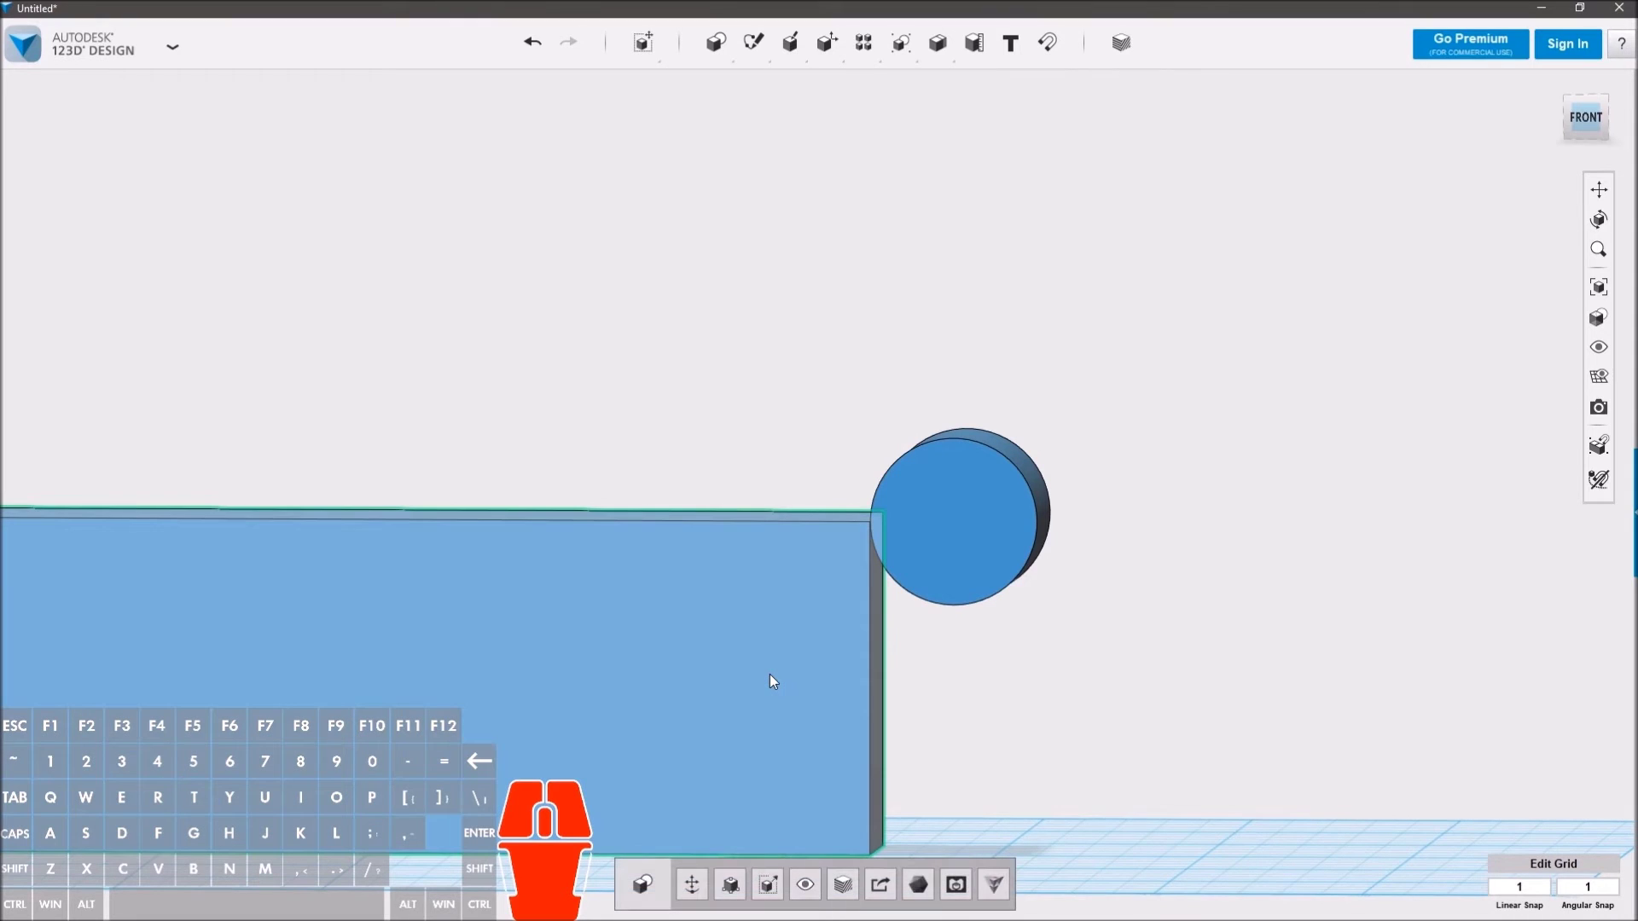
key(ctrl+c)
key(ctrl+v)
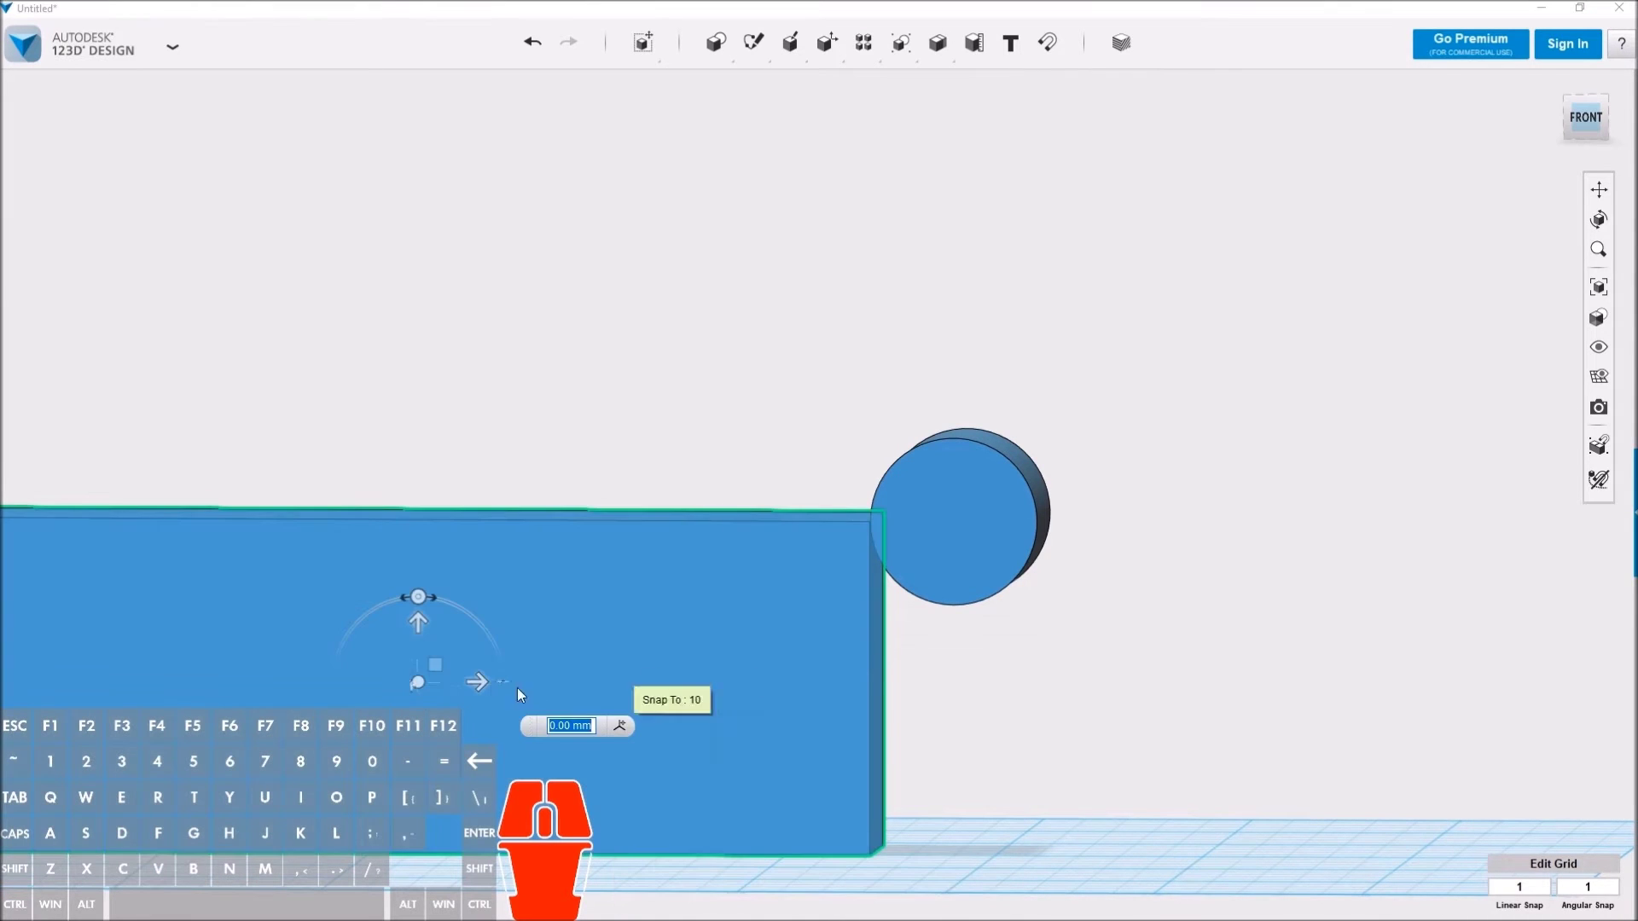
drag(495, 689, 1404, 688)
right_click(1166, 788)
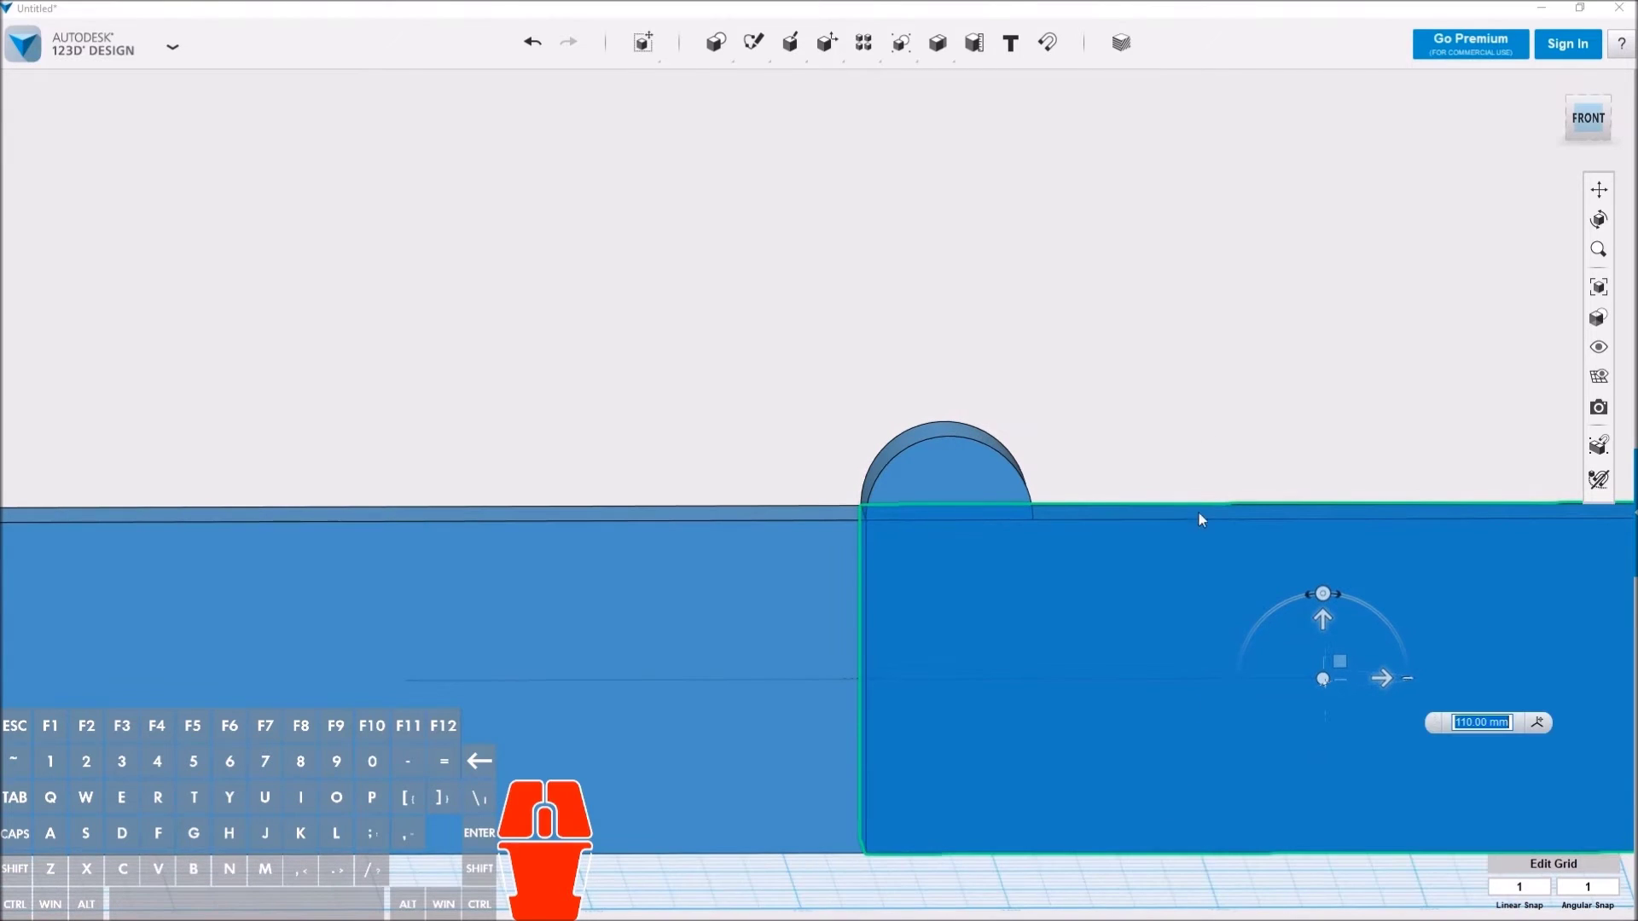
click(1219, 365)
Step: Lower the cylinder onto the bars' top seam and view it from the side
click(992, 482)
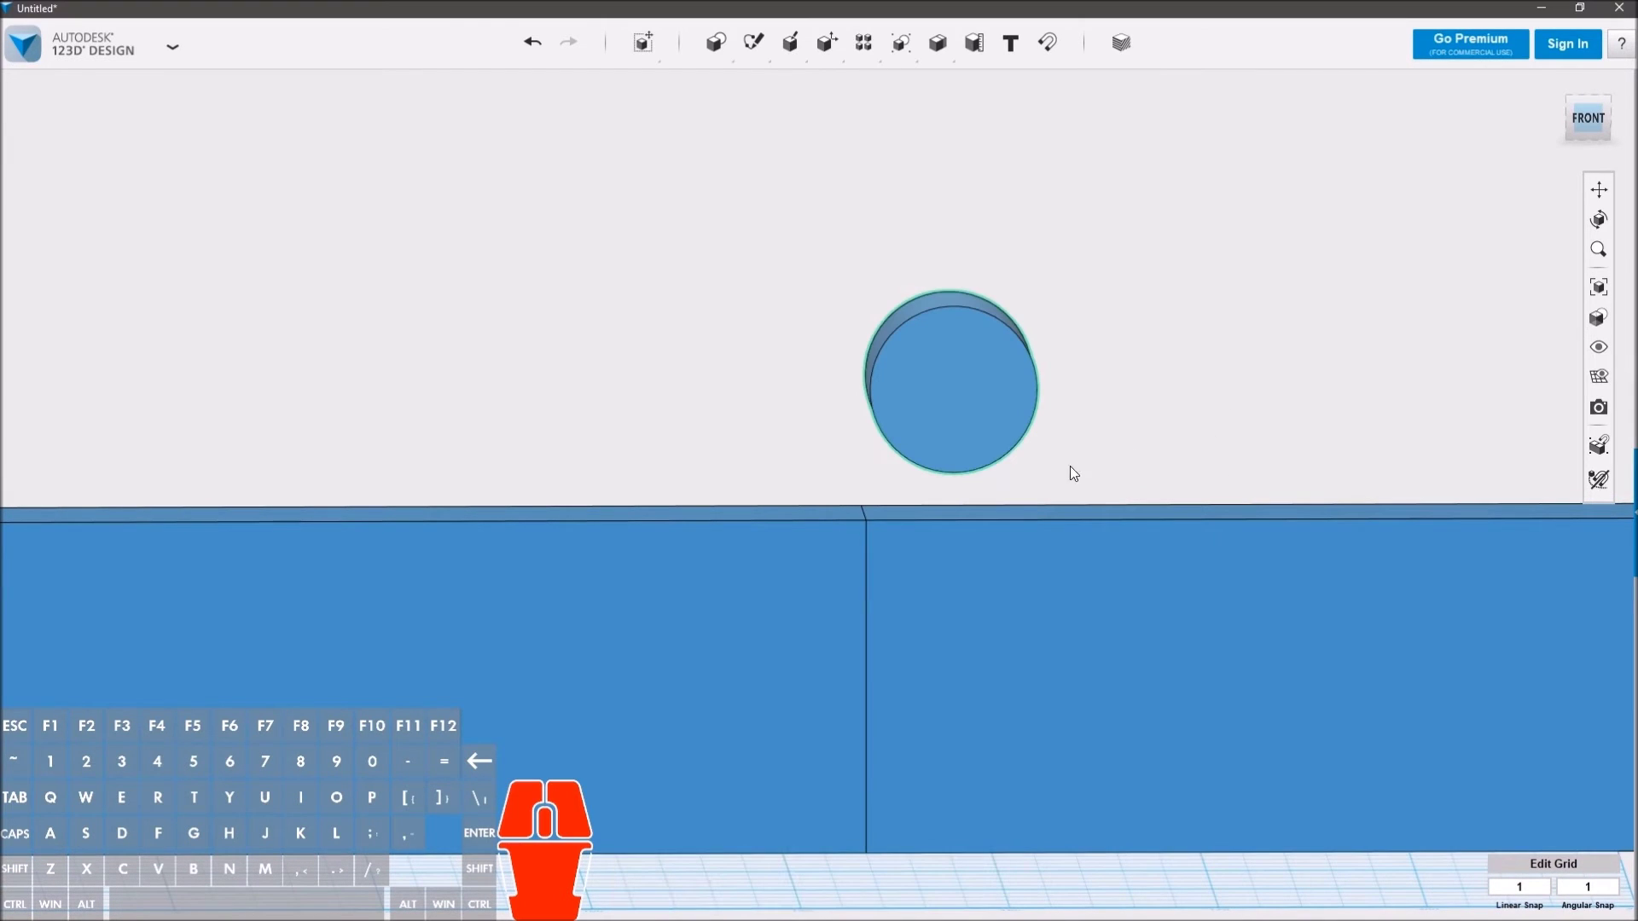
key(ctrl+z)
click(976, 470)
drag(1229, 411, 1114, 426)
click(697, 896)
drag(1239, 489, 1205, 509)
click(1214, 510)
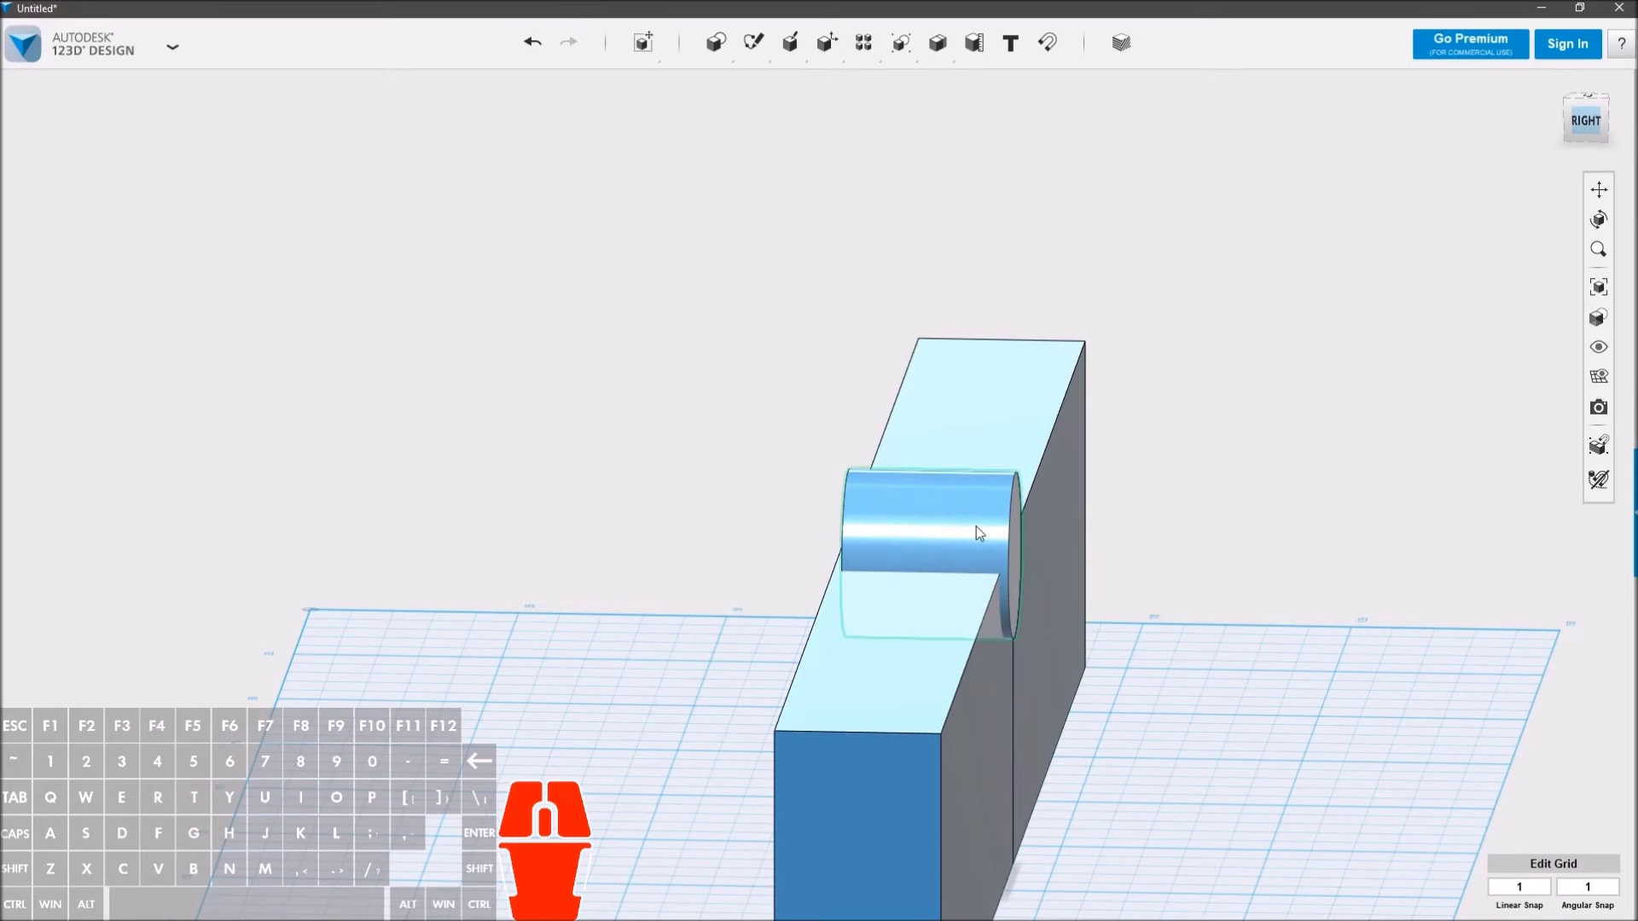
Step: Stretch the cylinder to span the bar's full thickness
click(1184, 545)
click(968, 544)
click(738, 896)
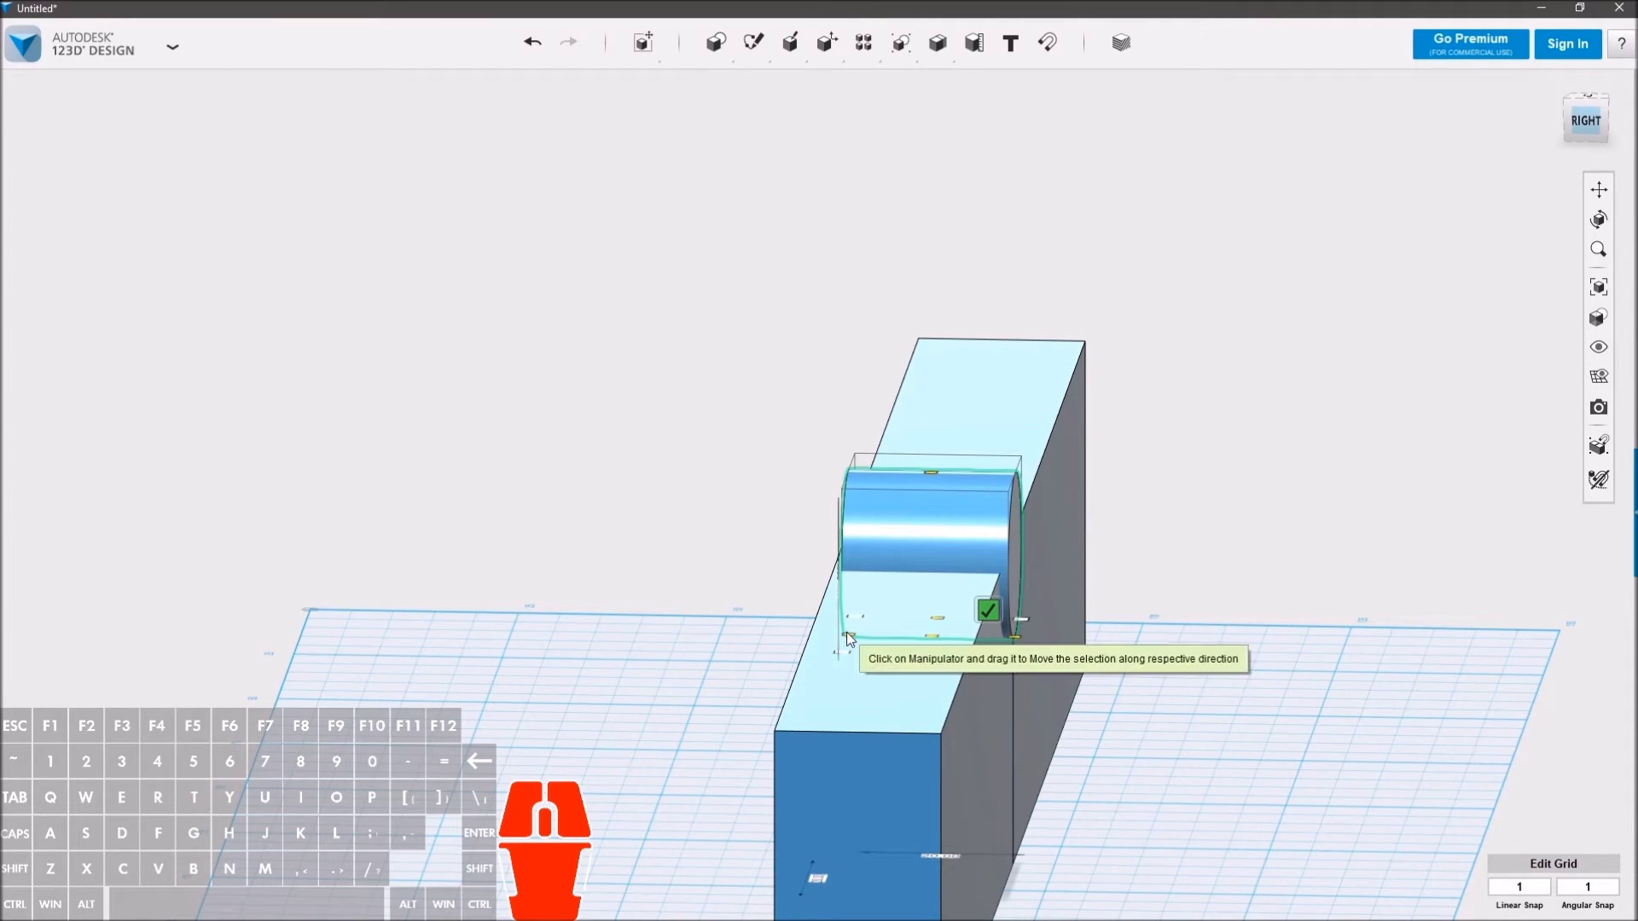
drag(857, 639, 835, 646)
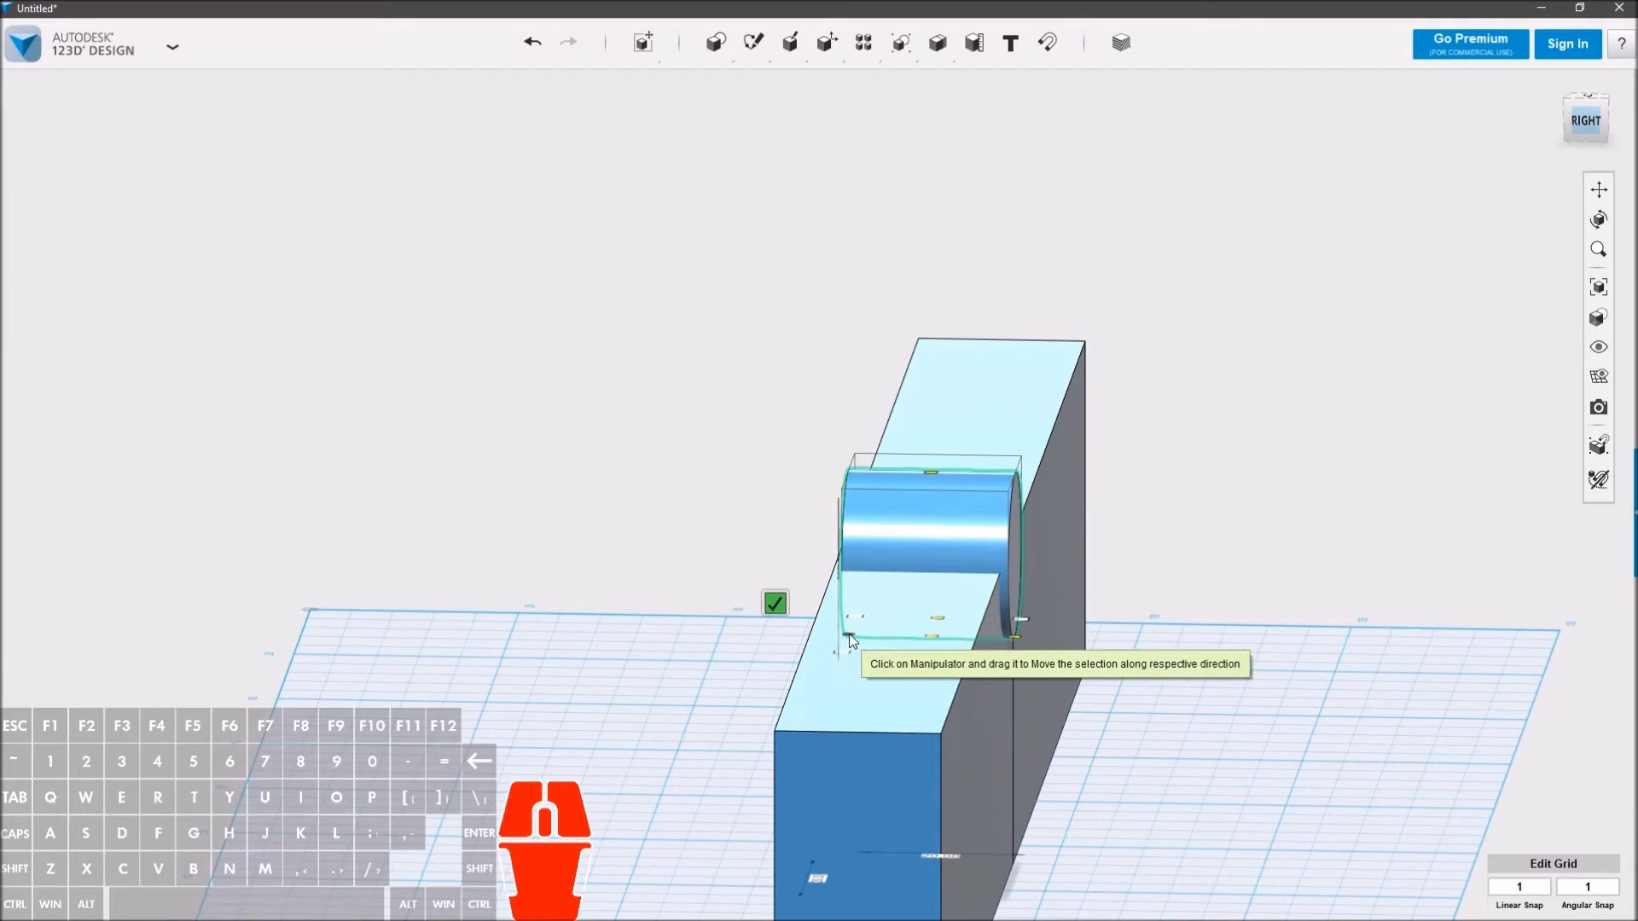
drag(860, 641, 840, 643)
drag(1198, 676, 1330, 694)
middle_click(1317, 682)
click(1244, 372)
Step: Copy the cylinder and snap the duplicate further along the top edge
click(1173, 341)
scroll(down, 3)
right_click(1163, 870)
click(1033, 545)
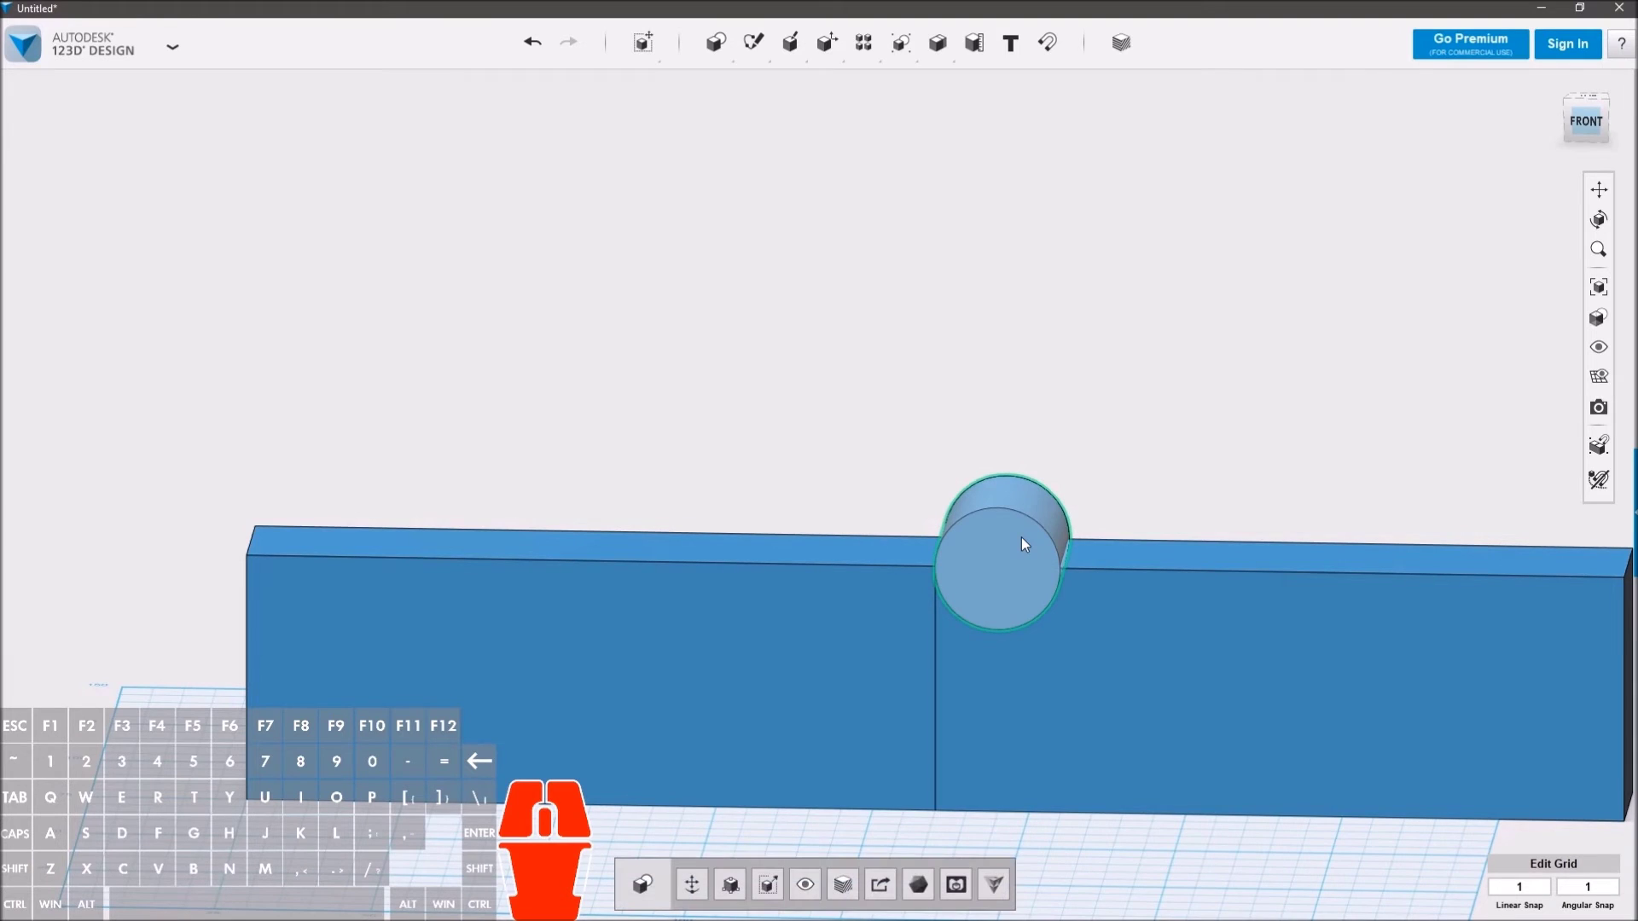
key(ctrl+c)
key(ctrl+v)
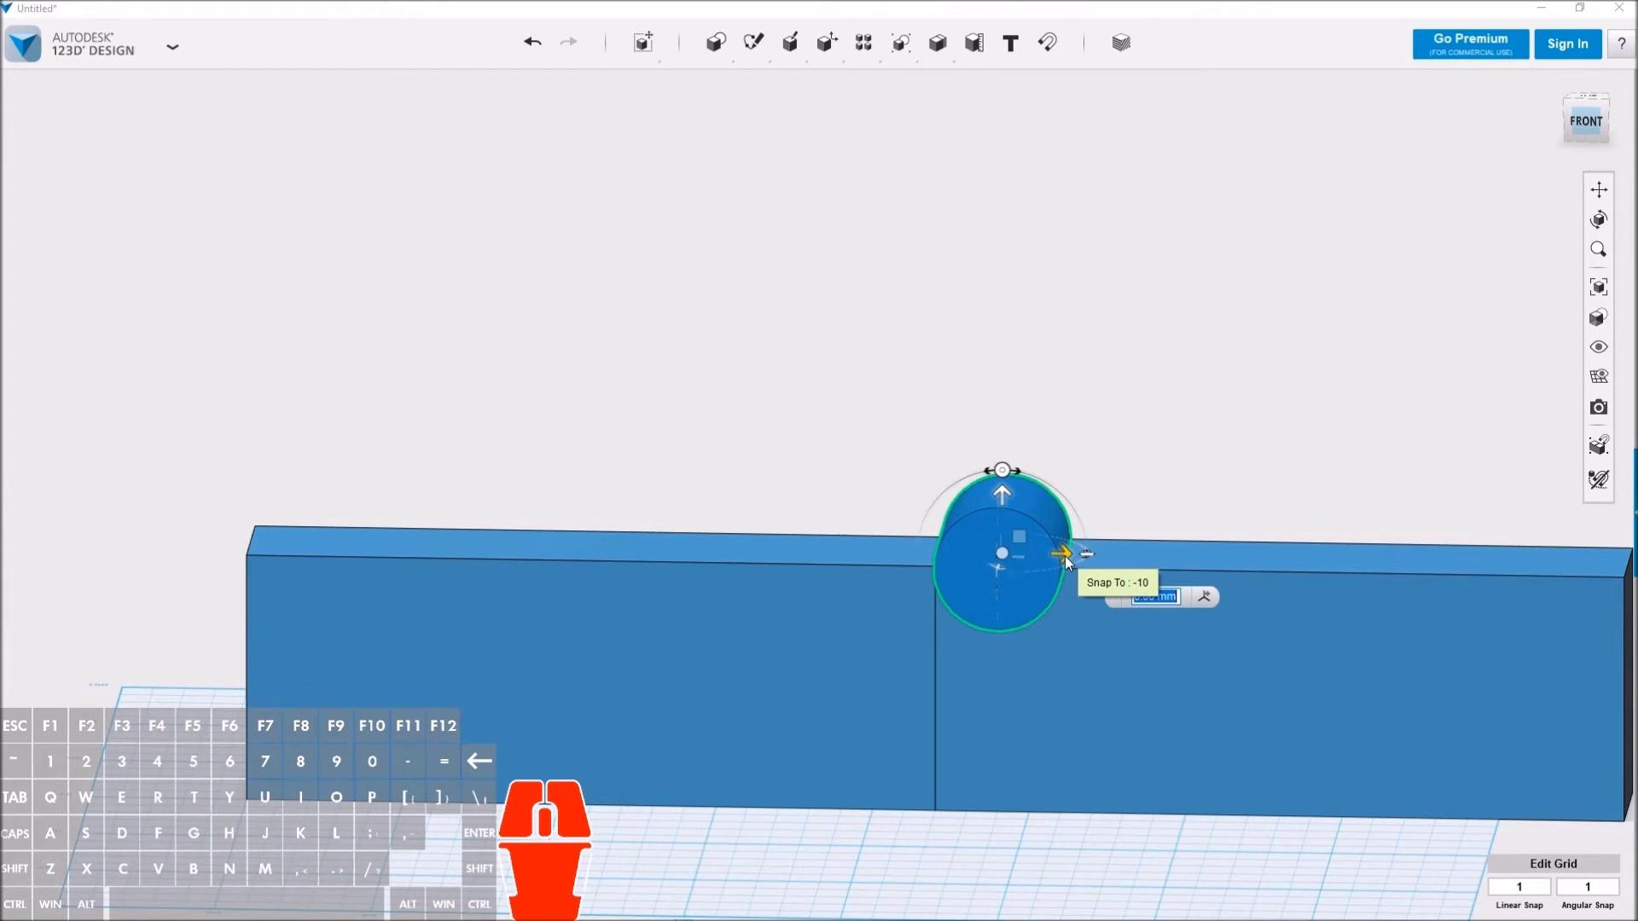
drag(1075, 563, 1386, 566)
click(1268, 438)
right_click(1426, 444)
drag(1439, 485, 1460, 492)
middle_click(1456, 482)
click(1422, 619)
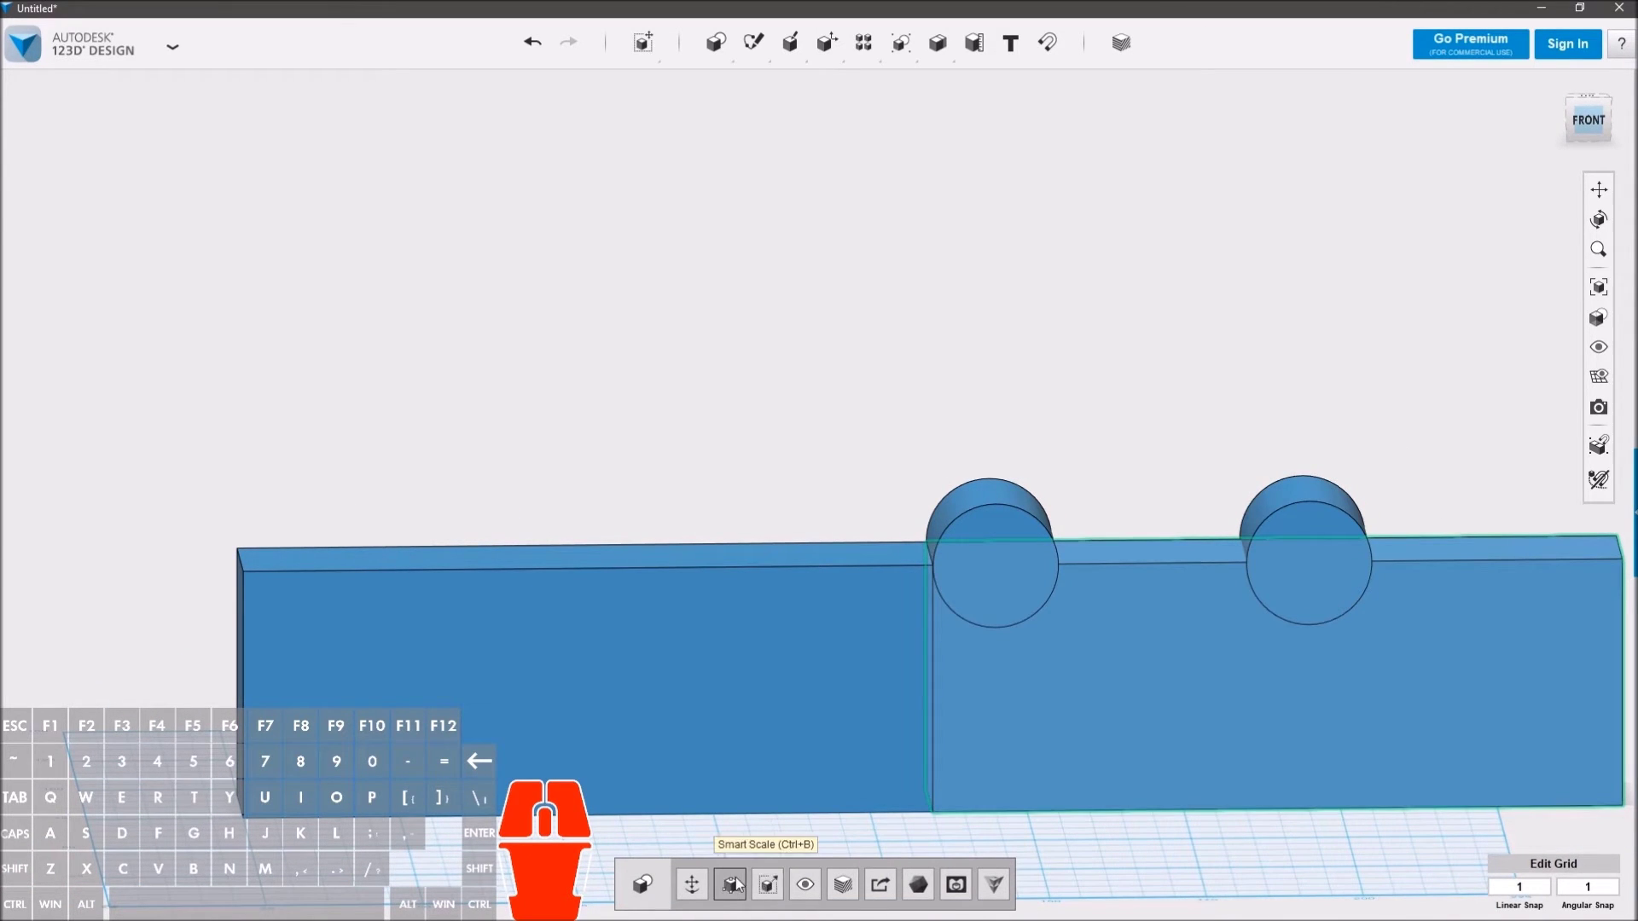
Step: Smart-scale the right-hand block to 73 mm wide and 40 mm tall
click(741, 889)
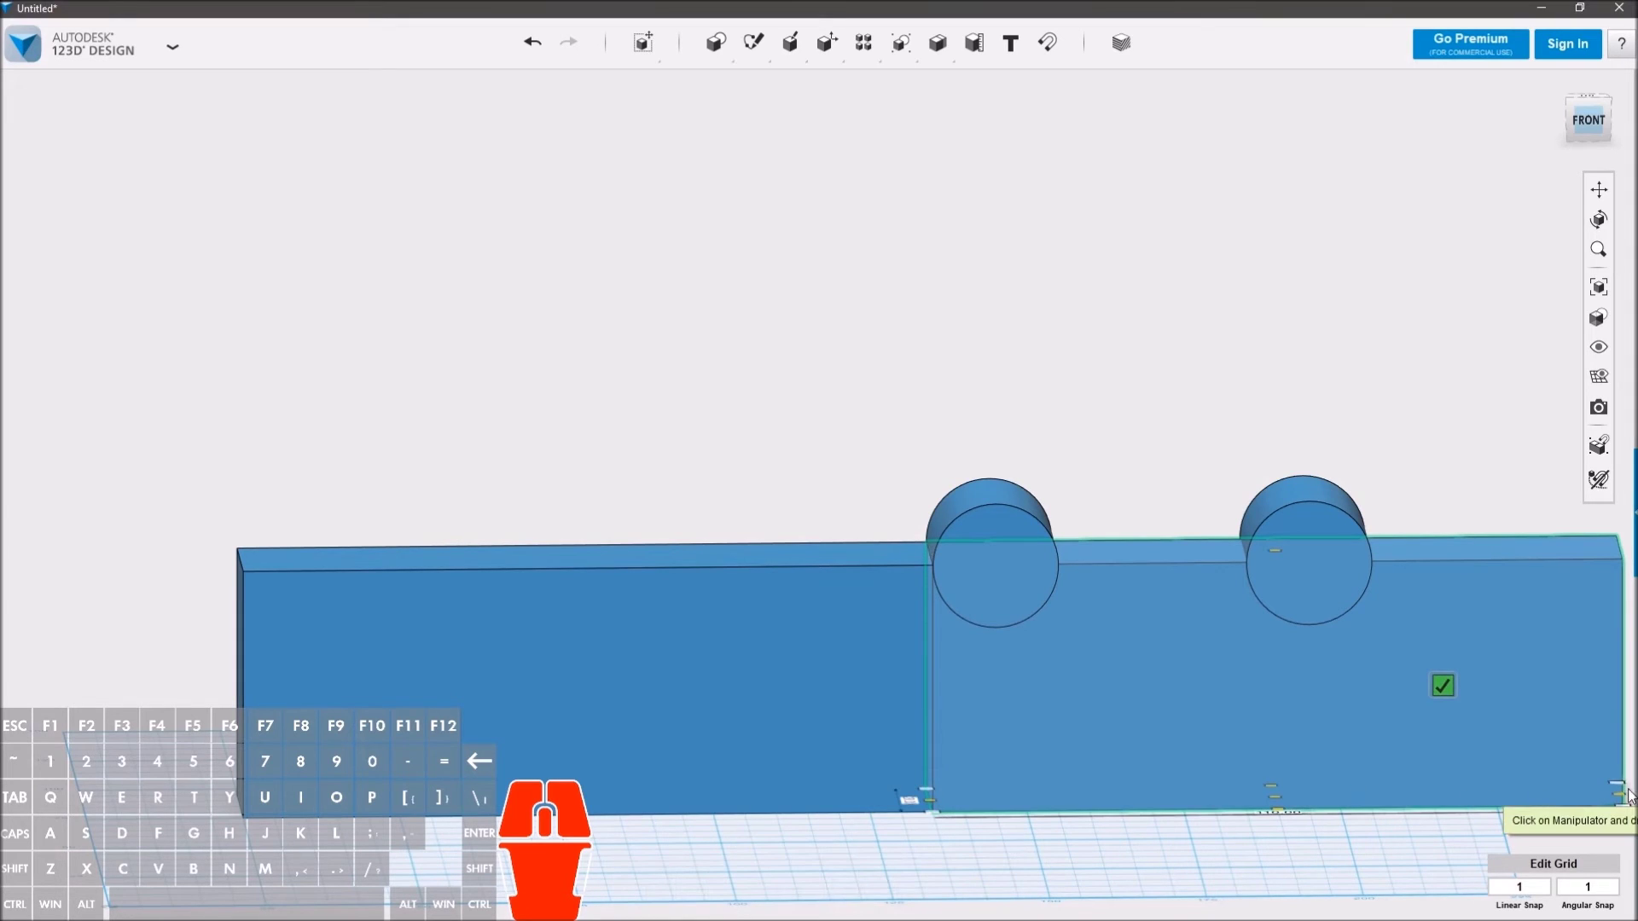
drag(1630, 801, 1377, 828)
drag(1354, 843, 1347, 886)
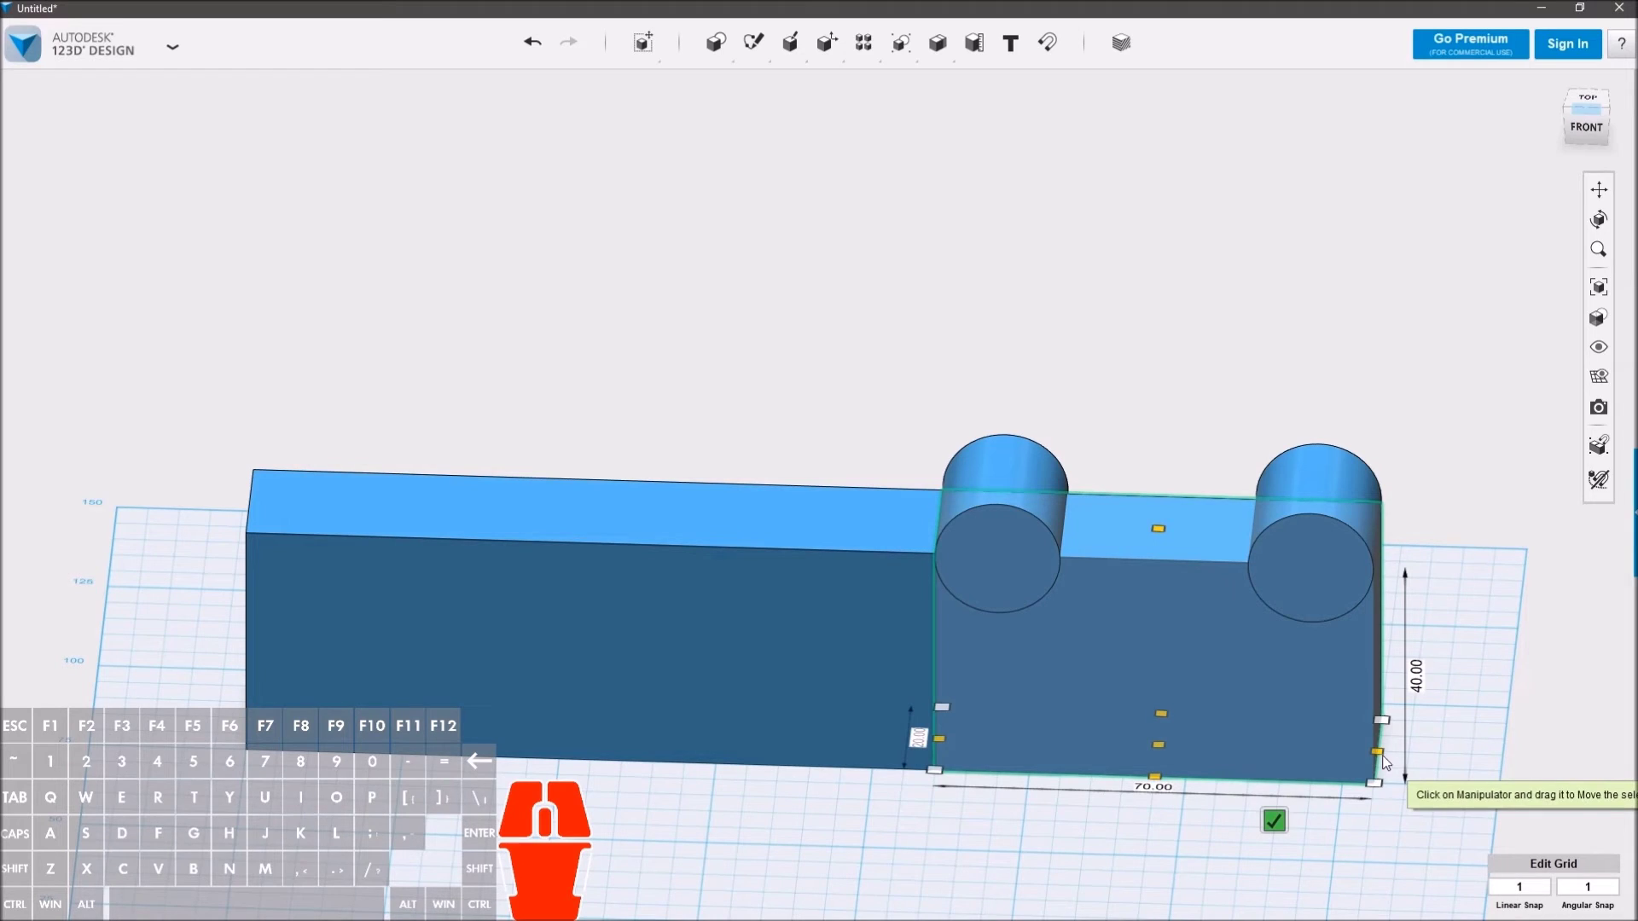
drag(1390, 761, 1408, 759)
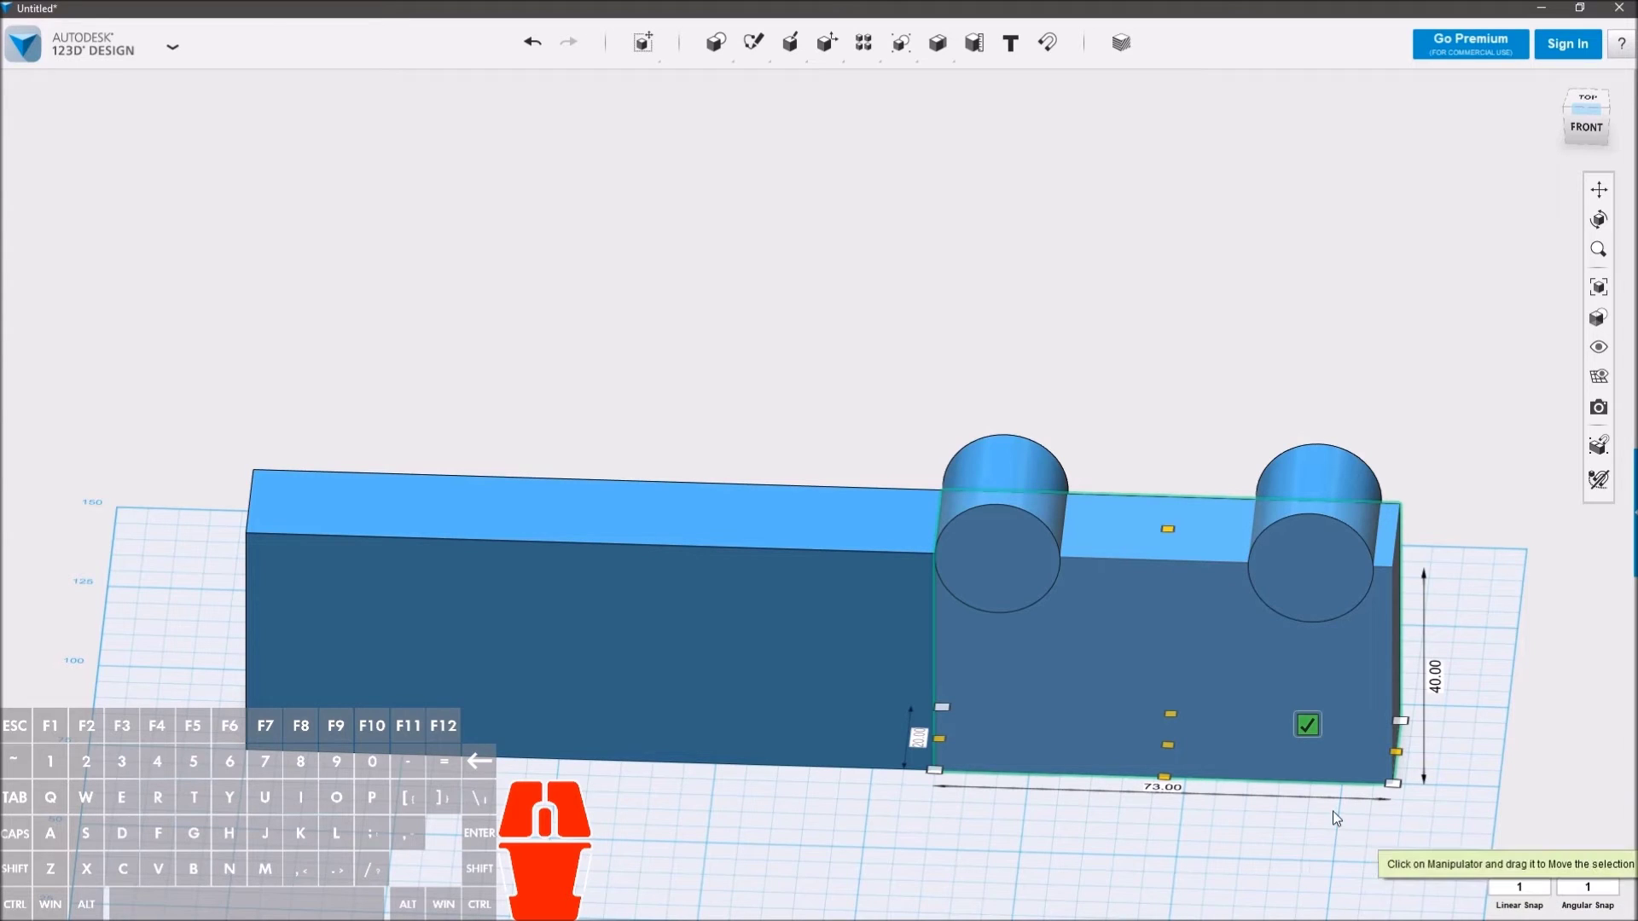
click(1325, 730)
drag(1323, 849, 1312, 831)
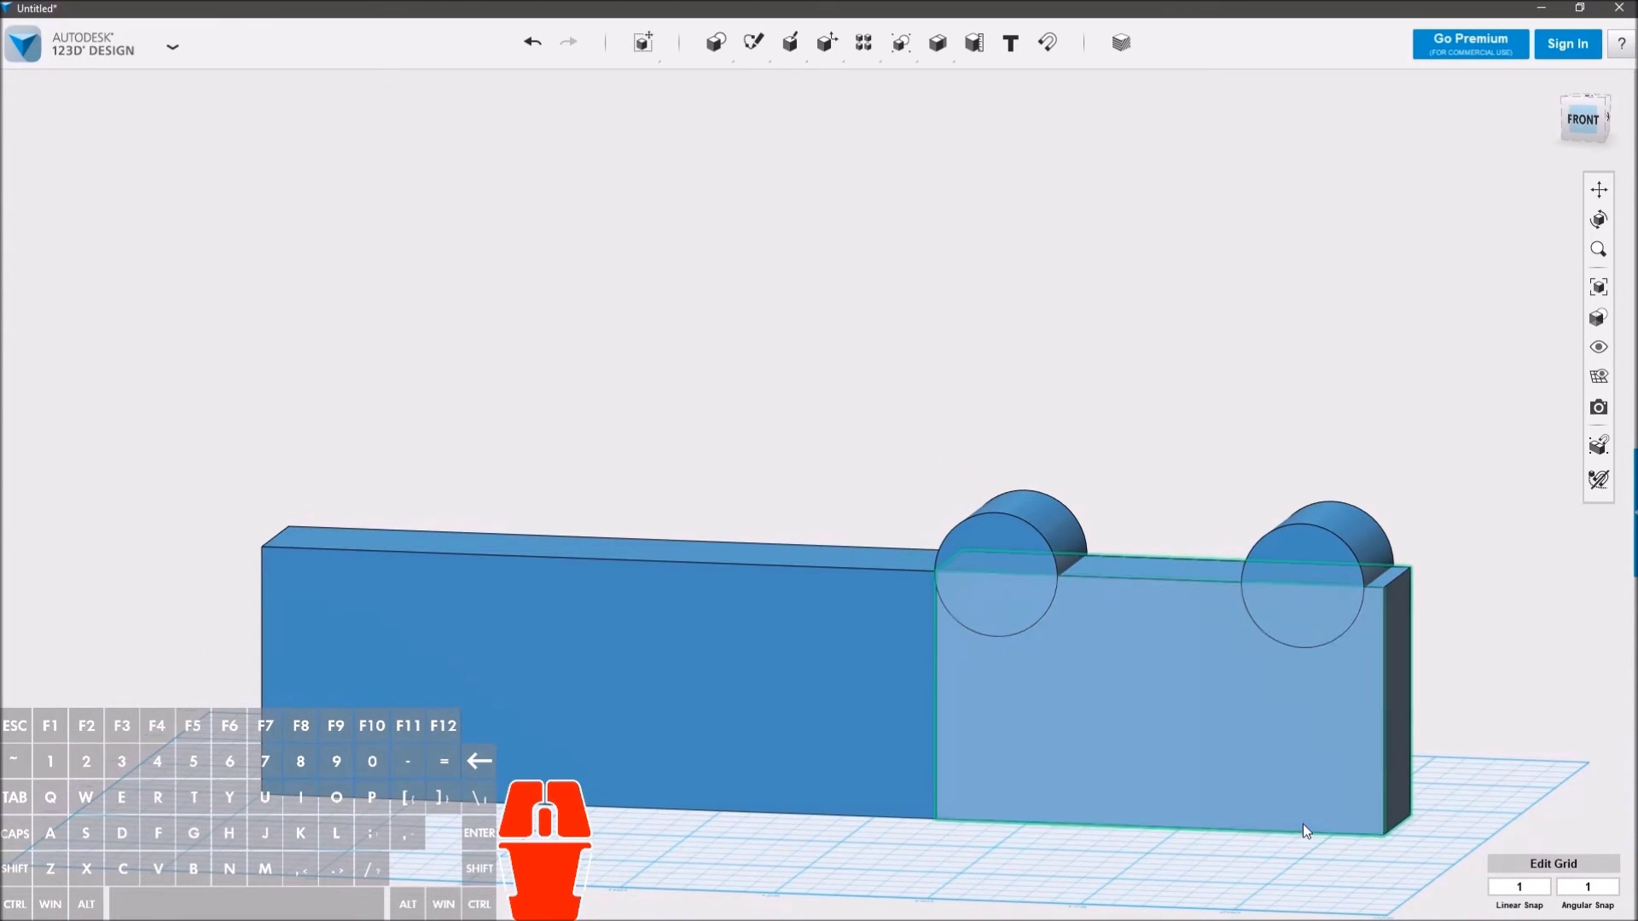
Step: Merge both blocks into one solid with Combine > Merge
drag(1343, 888, 1324, 895)
right_click(1326, 881)
click(841, 727)
click(1102, 723)
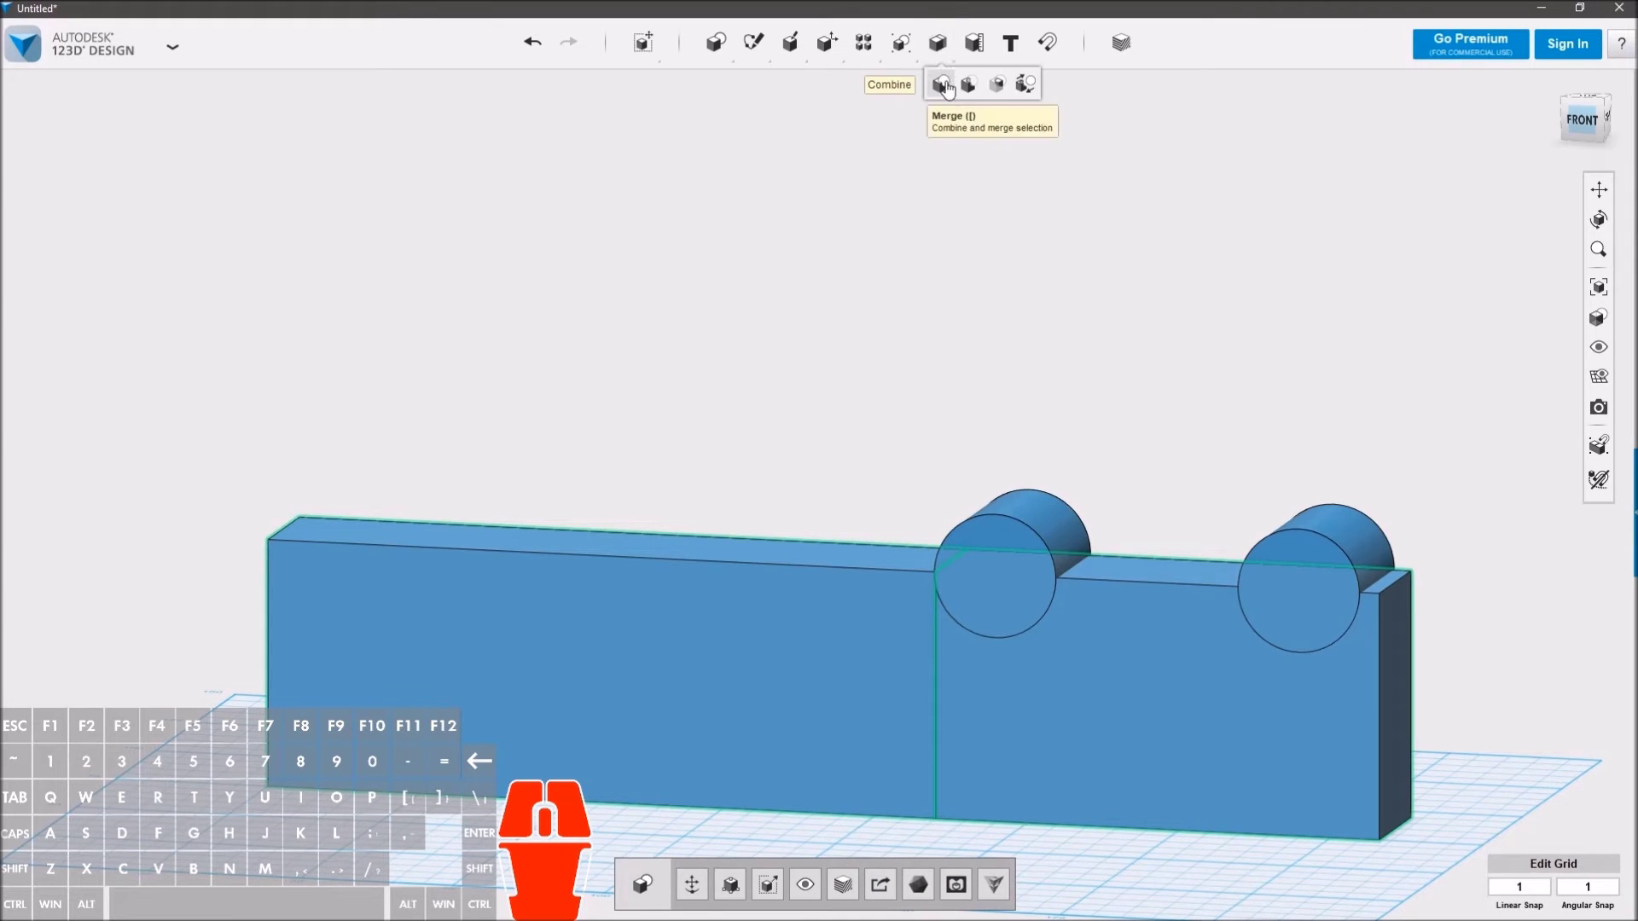
click(949, 88)
click(796, 705)
click(1085, 712)
key(Return)
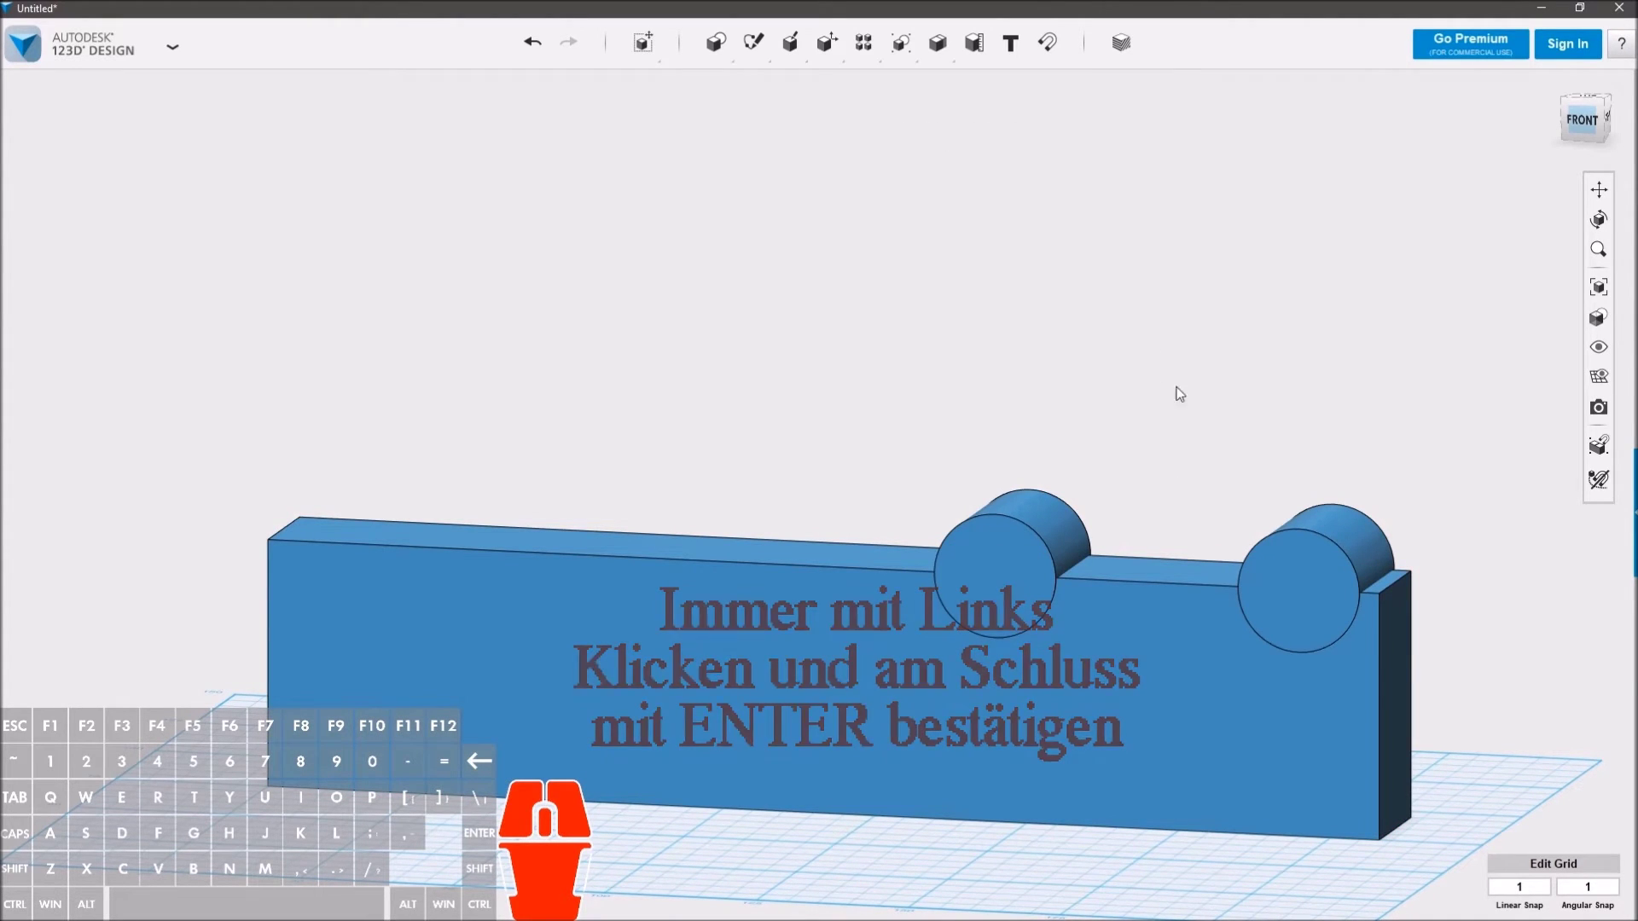
Step: Subtract the cylinders from the bar, leaving two semicircular top notches
drag(1195, 404, 1168, 442)
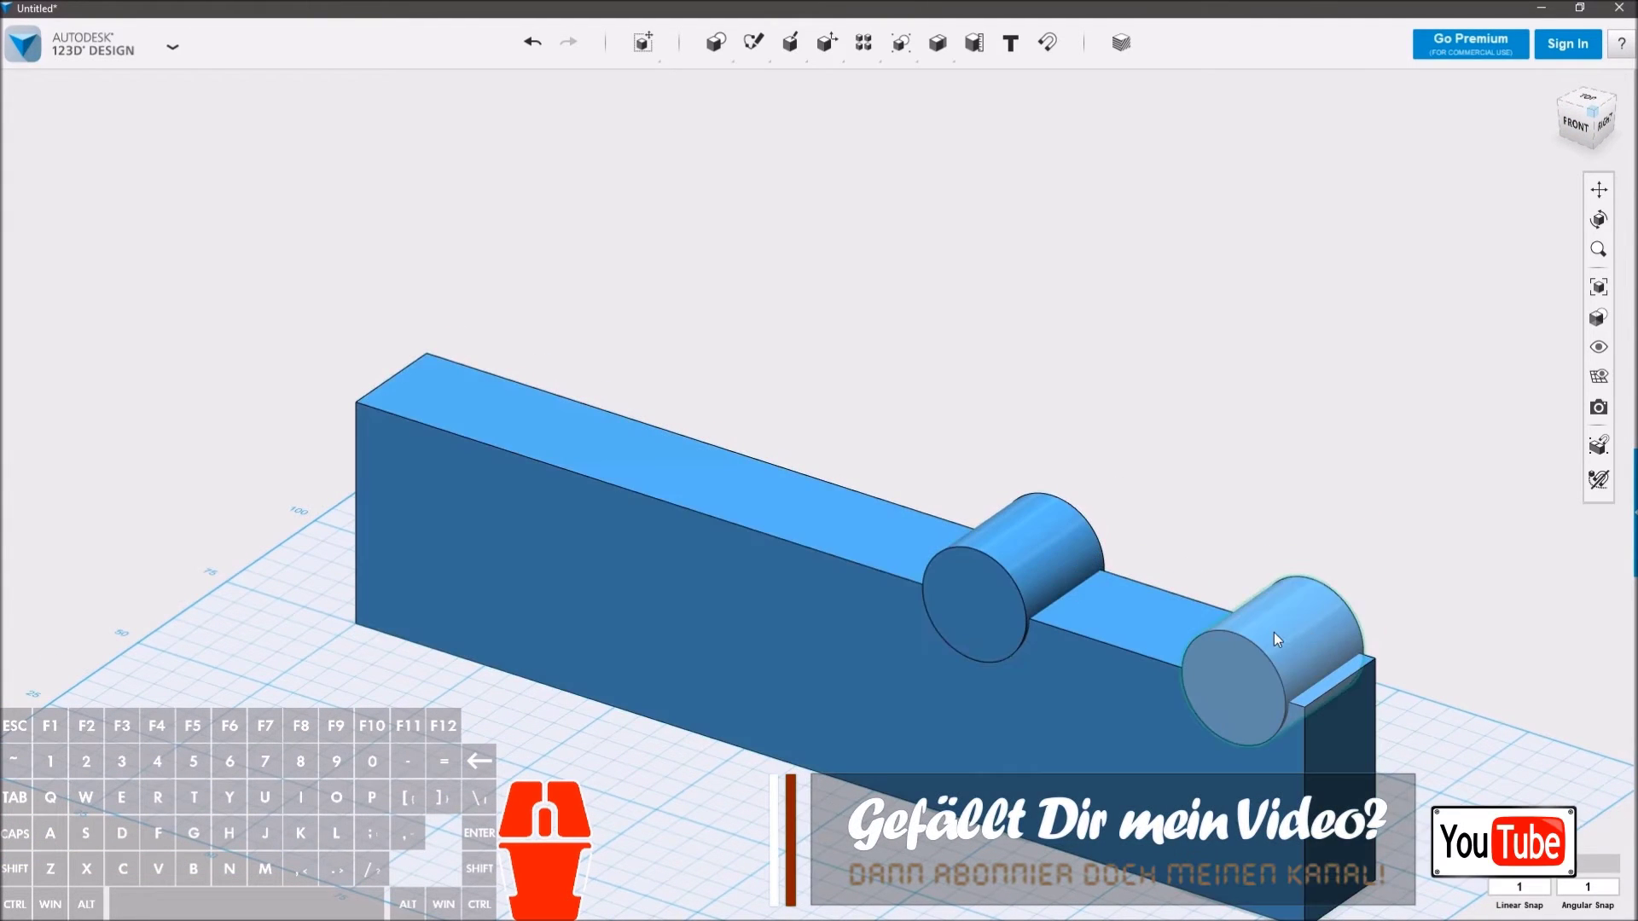
drag(1115, 410, 1147, 427)
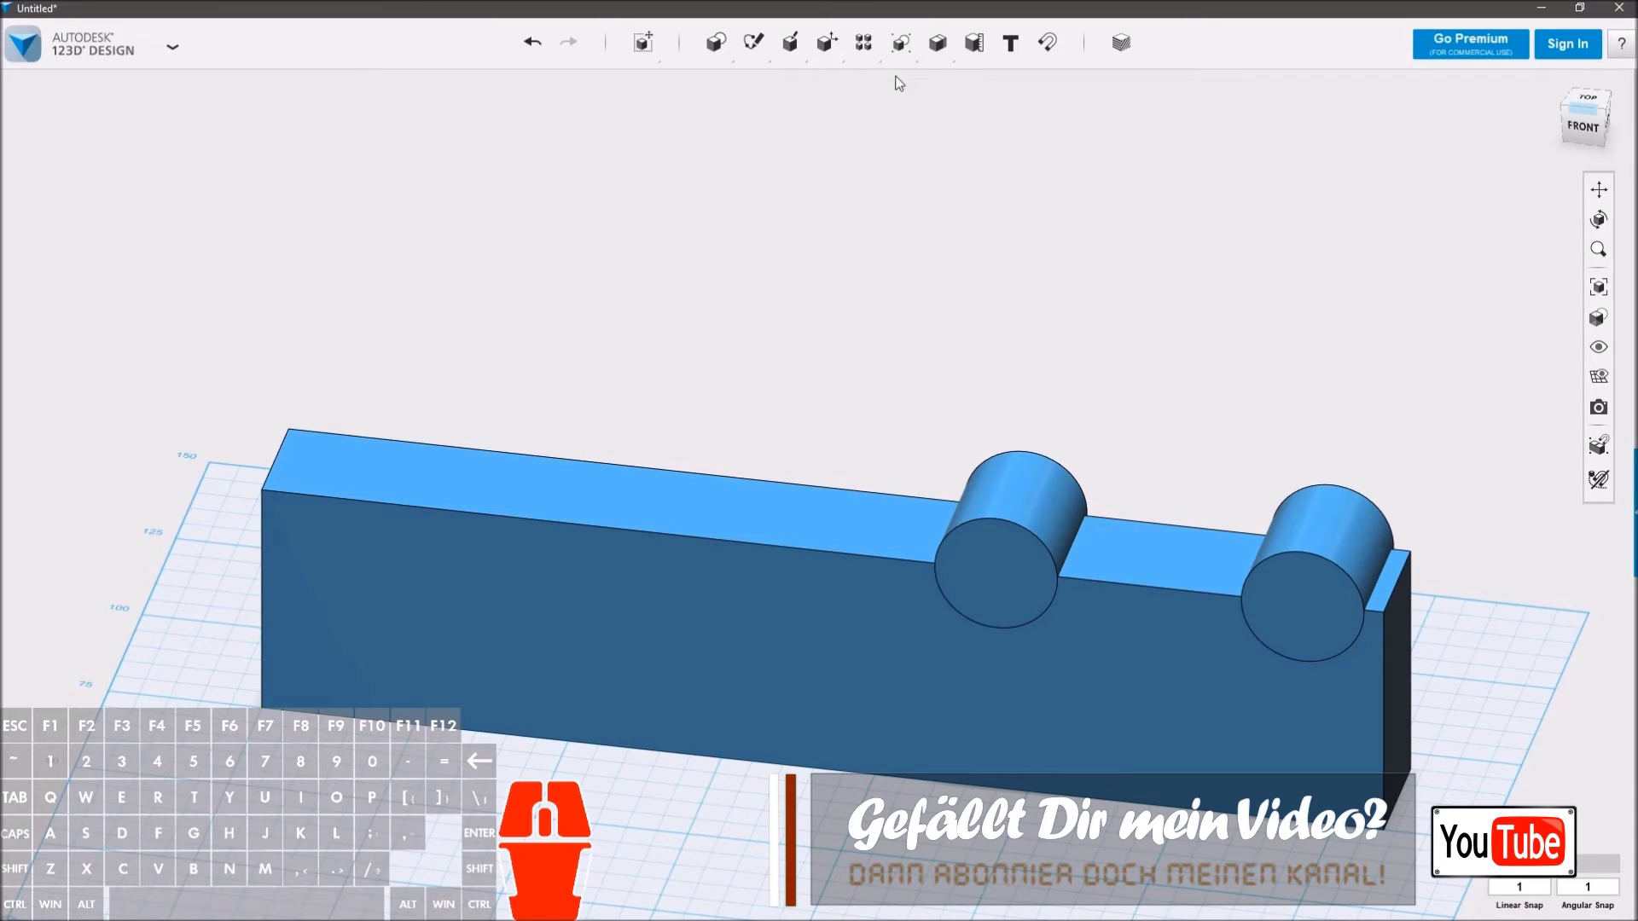
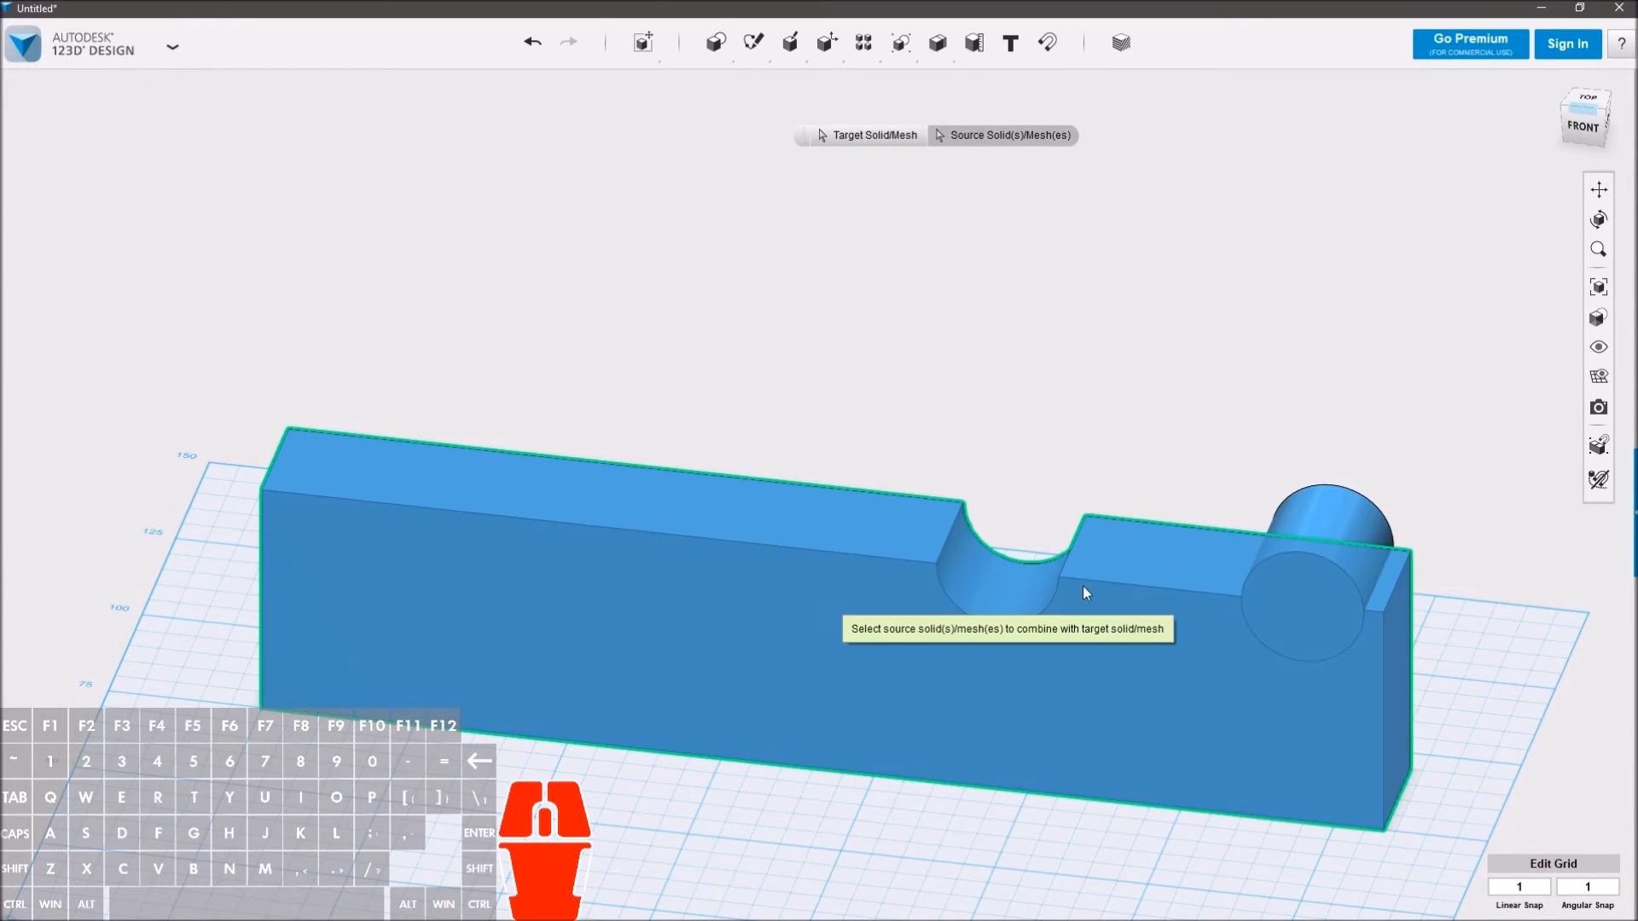
click(1348, 514)
key(Return)
drag(1339, 429, 1318, 402)
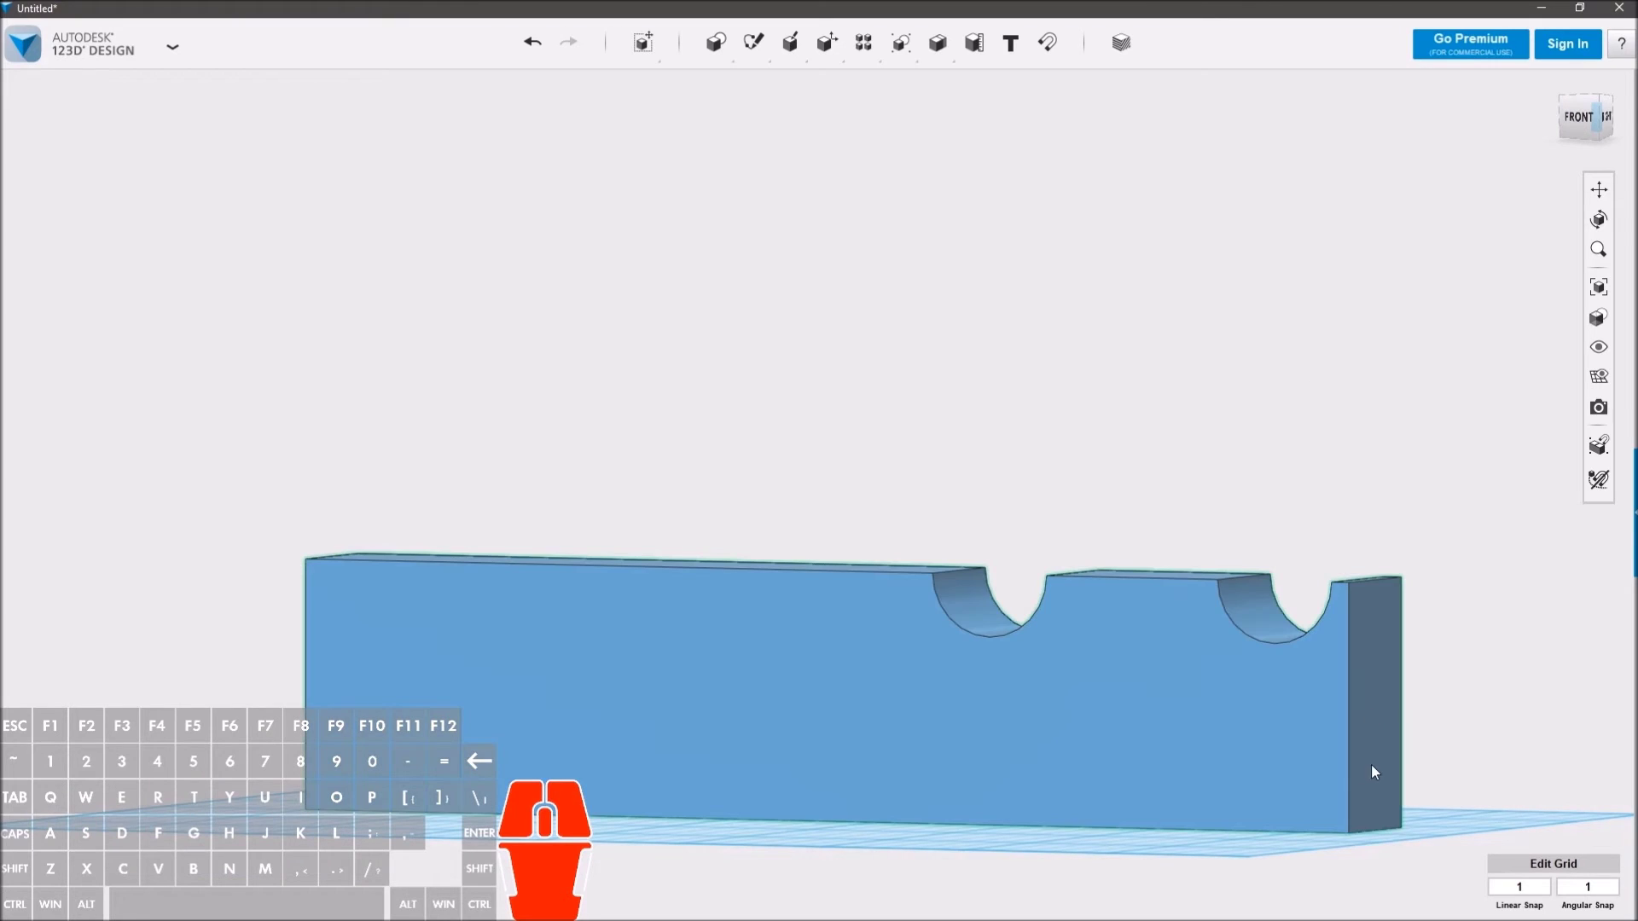
Step: Lift the bottom edge at the notched end 24.00 mm with Tweak so the underside slopes upward
click(1375, 844)
drag(1391, 869, 1338, 904)
drag(1332, 874, 1349, 877)
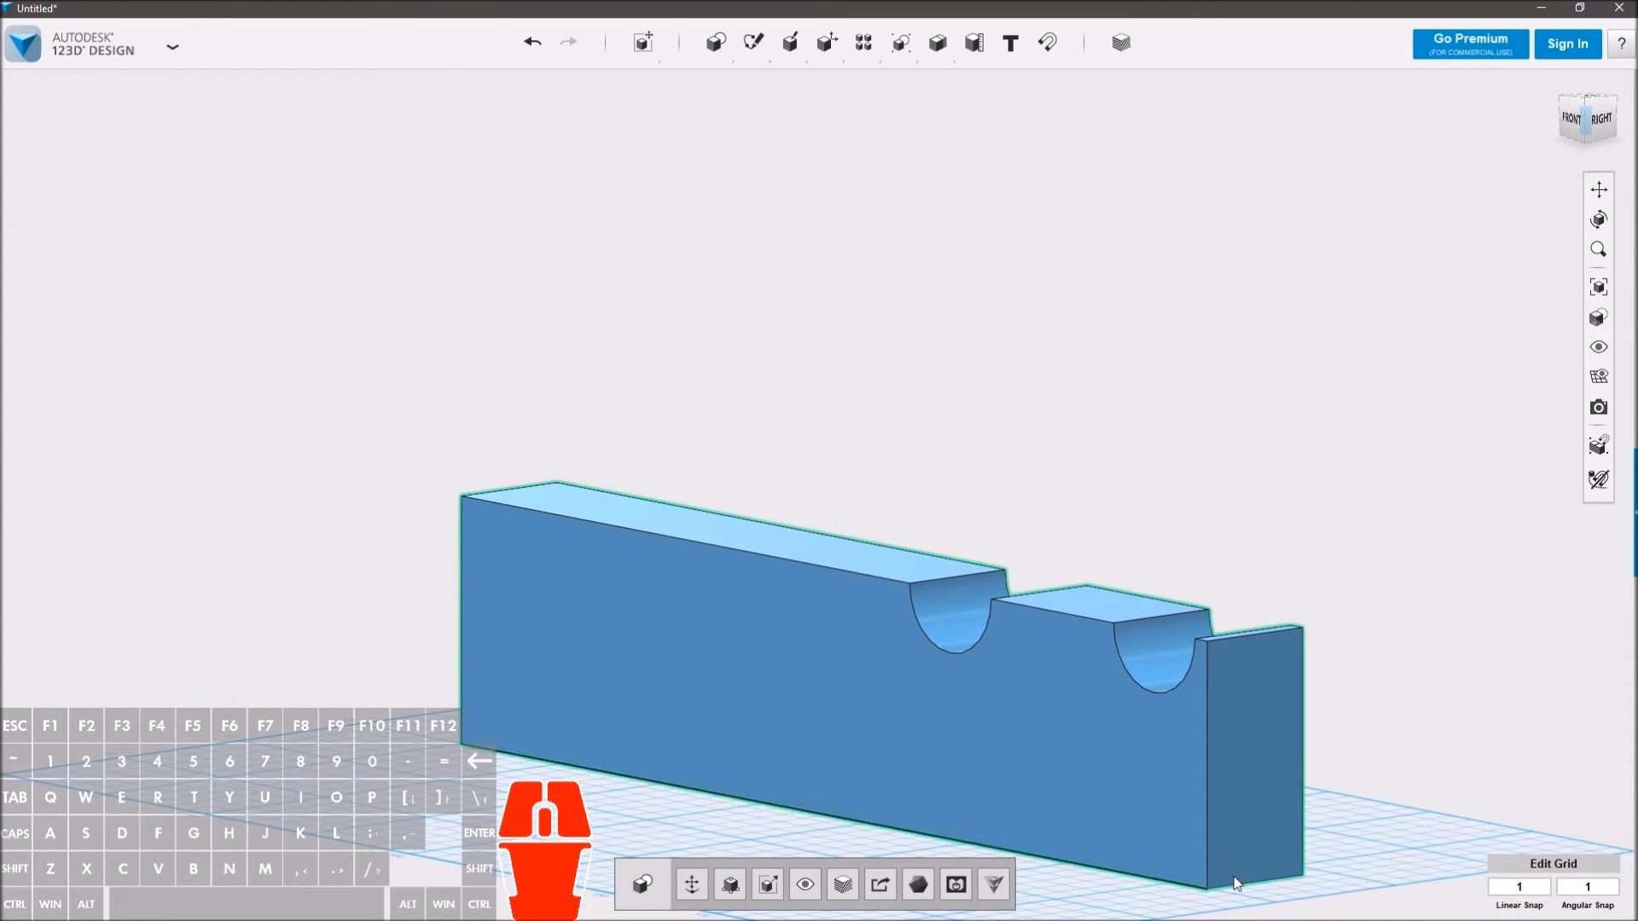
click(1248, 888)
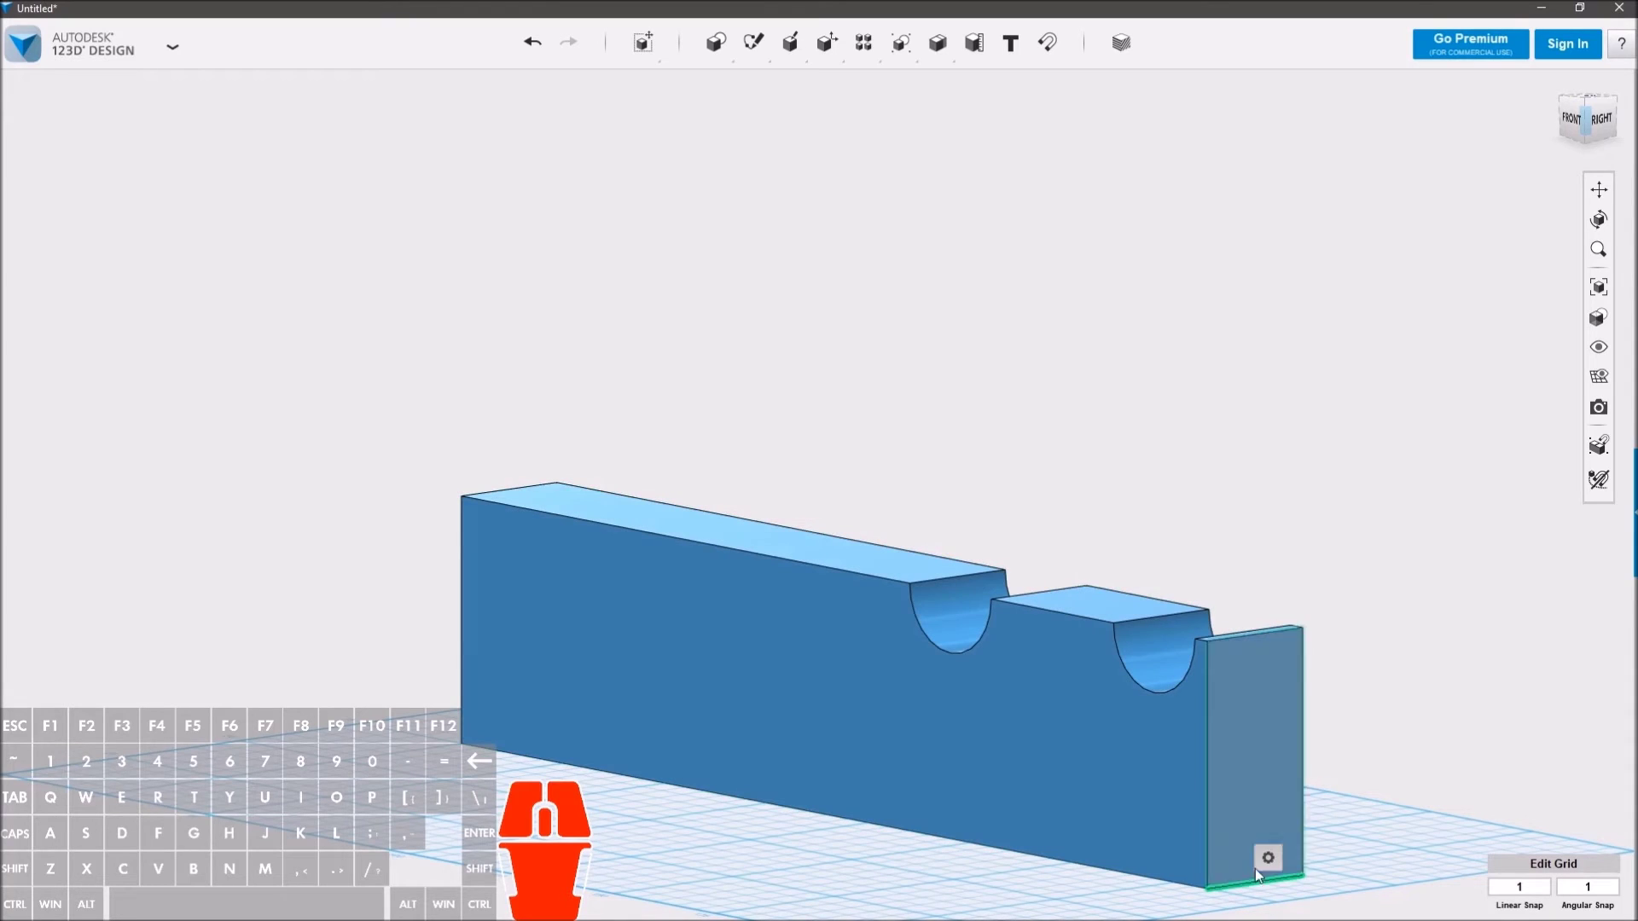
click(1280, 861)
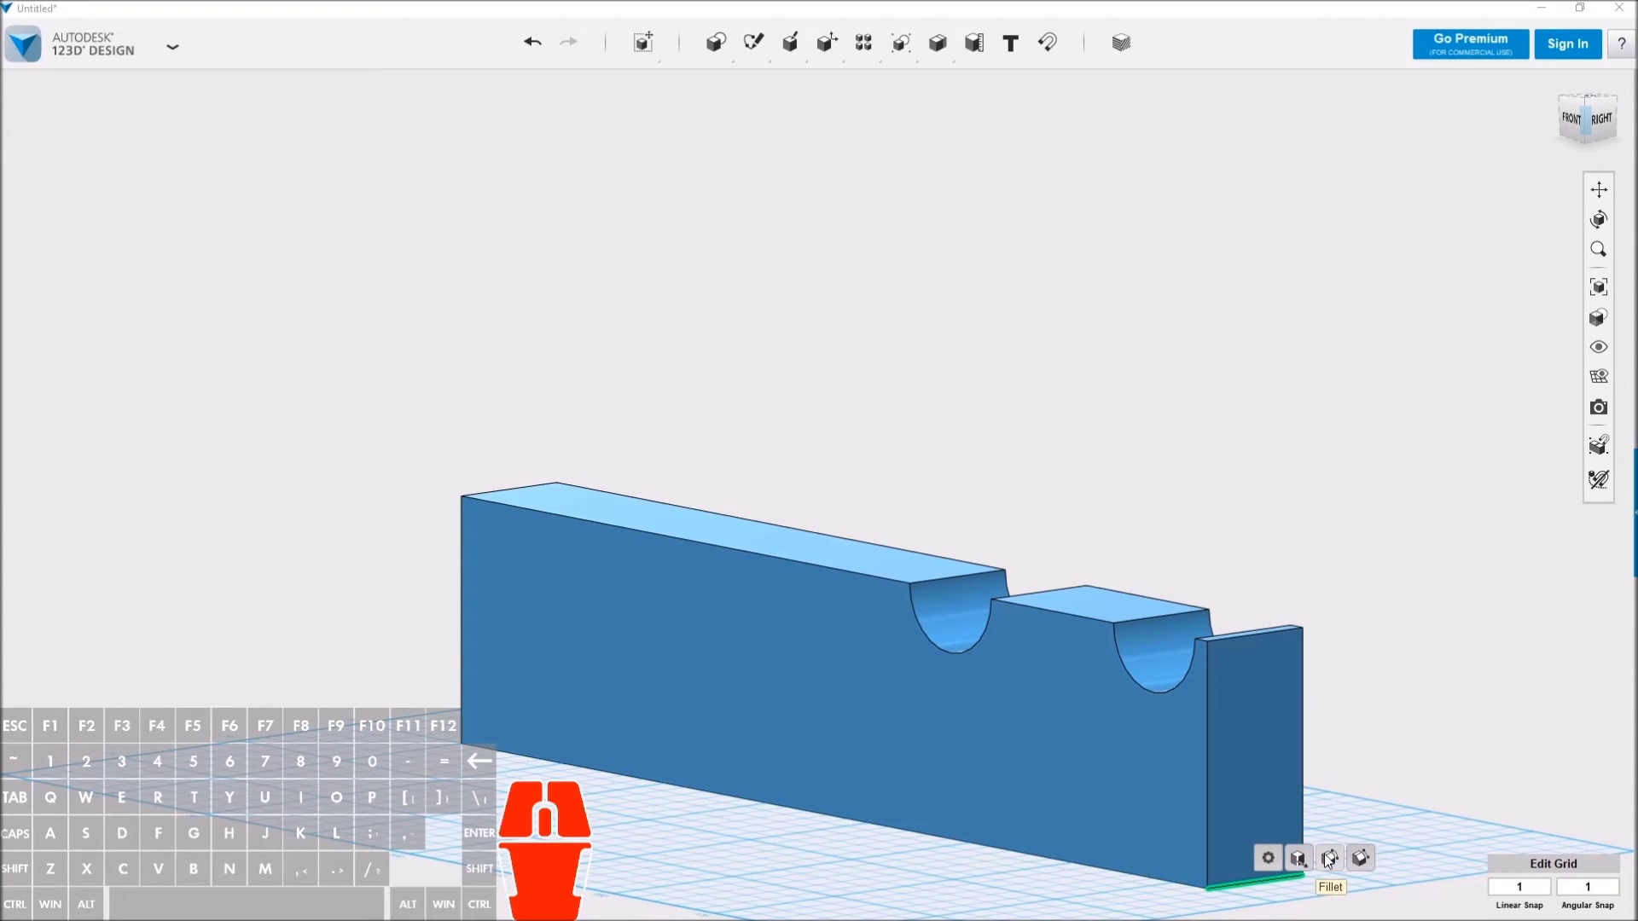
click(1311, 865)
drag(1434, 729, 1490, 736)
drag(1455, 833, 1447, 829)
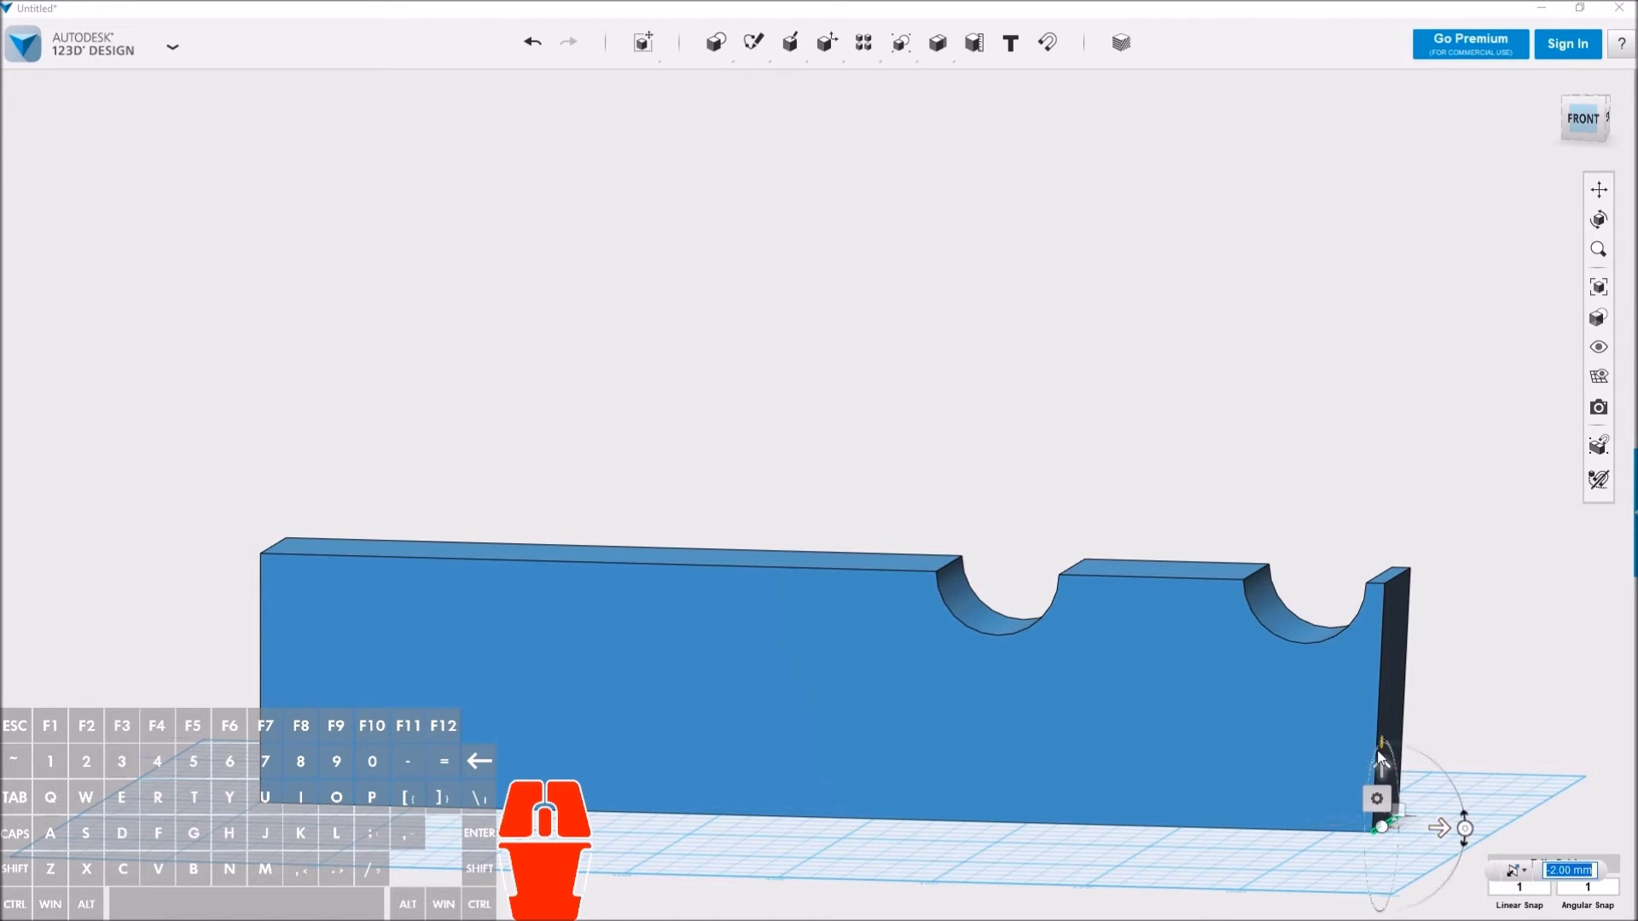
drag(1397, 772, 1403, 626)
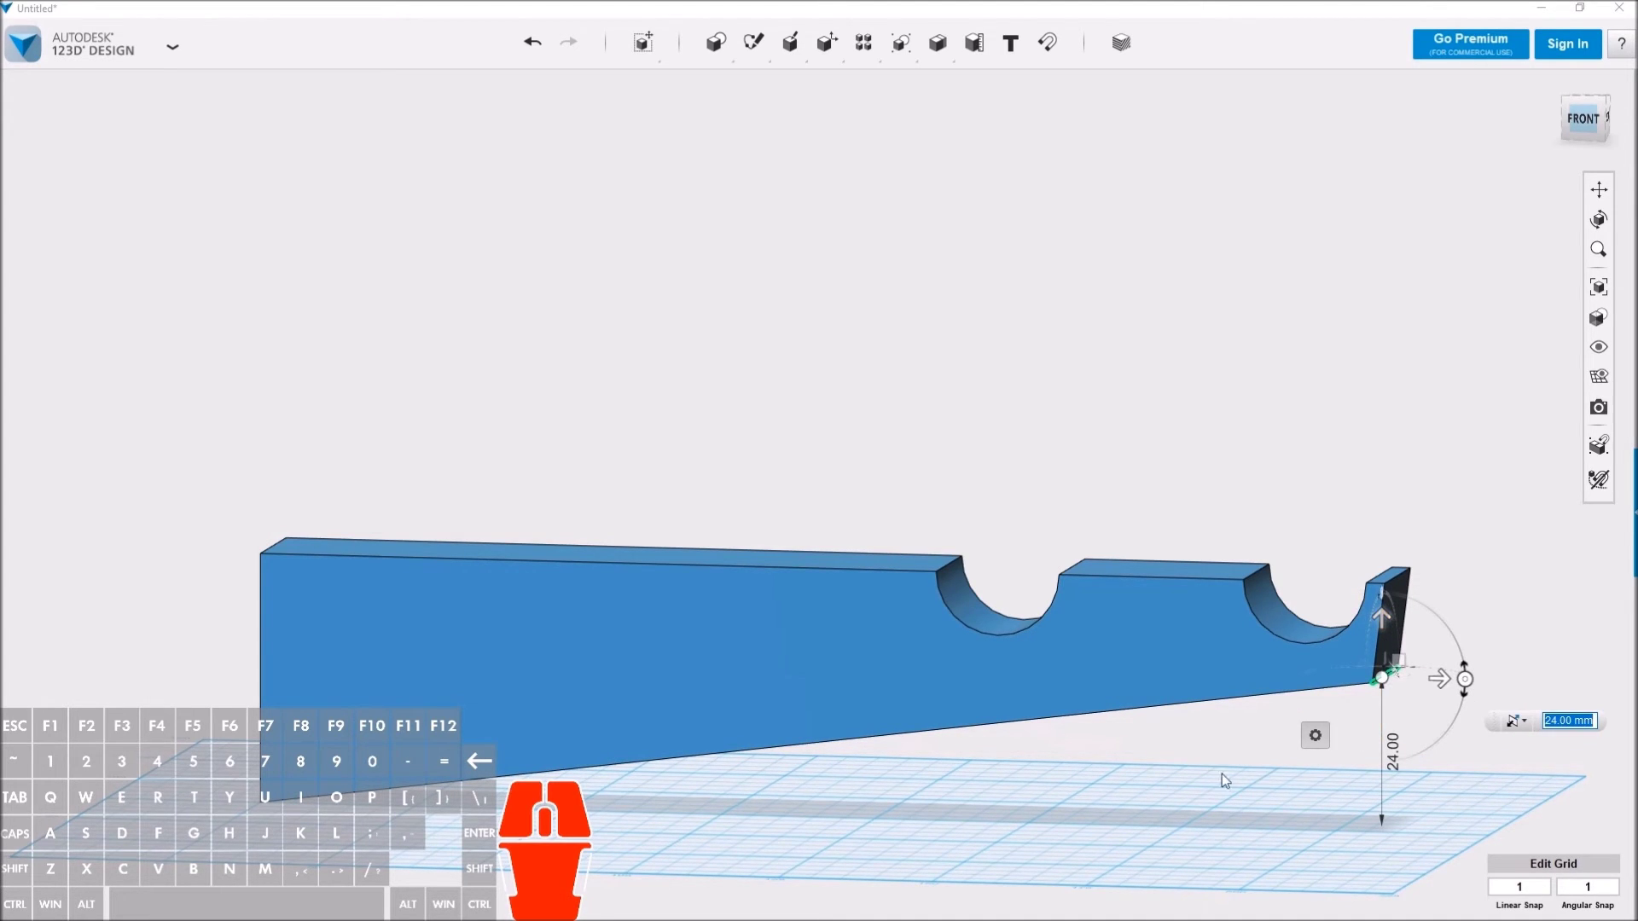
drag(1141, 776, 1138, 789)
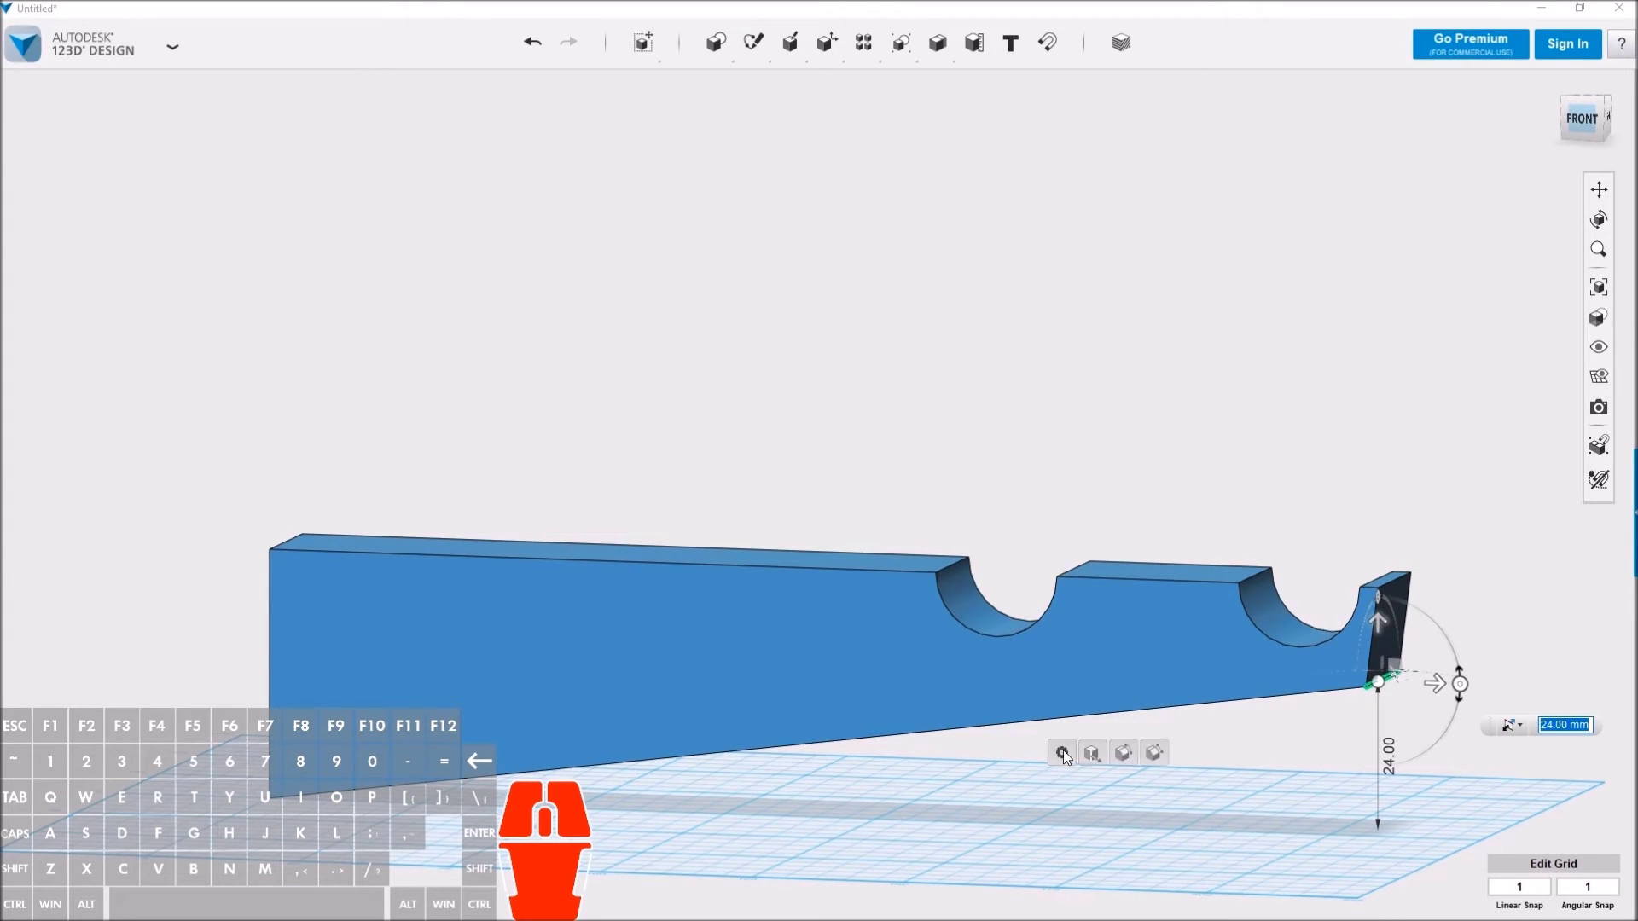
click(1133, 760)
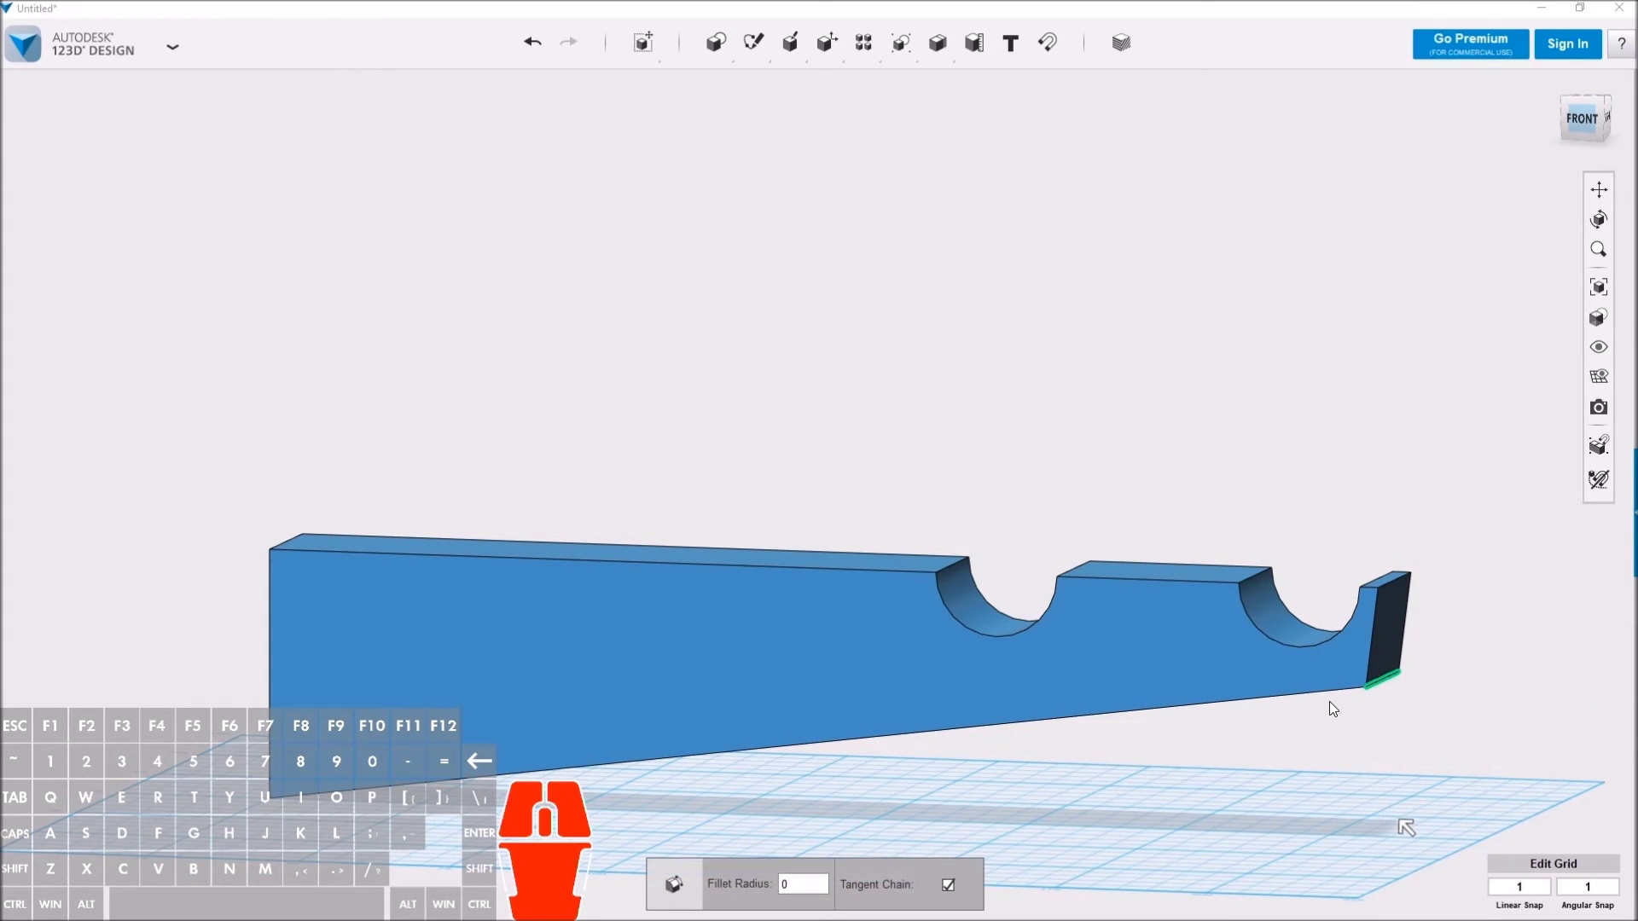
Step: Fillet the lower end edge of the bar into a smooth rounded corner and inspect it
click(1340, 721)
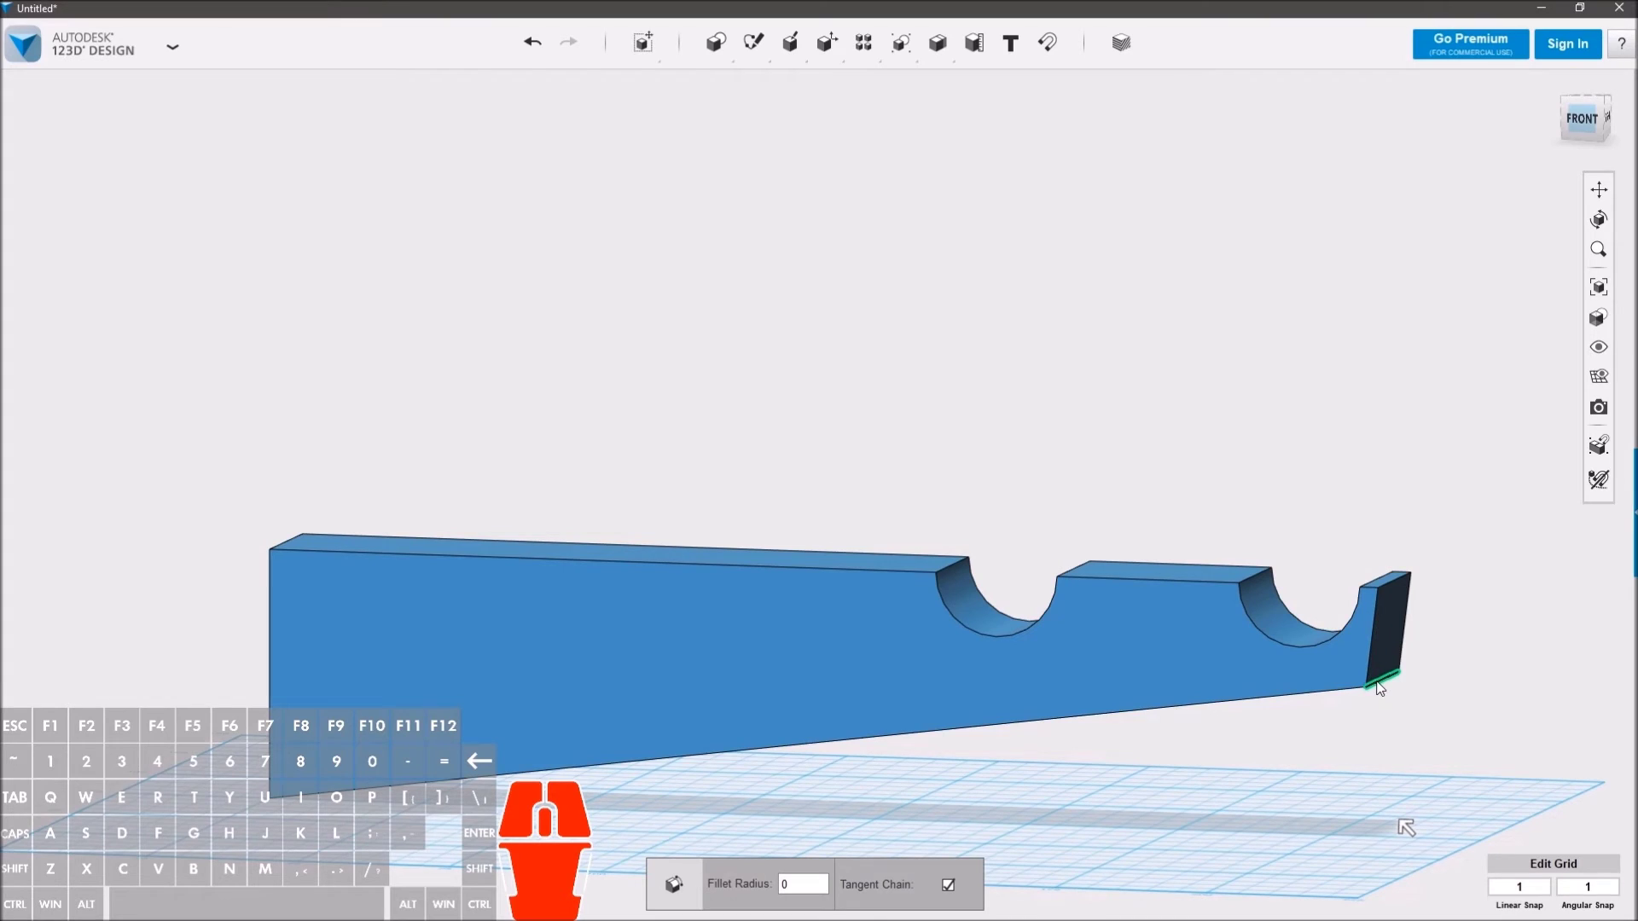
drag(1345, 686, 1329, 692)
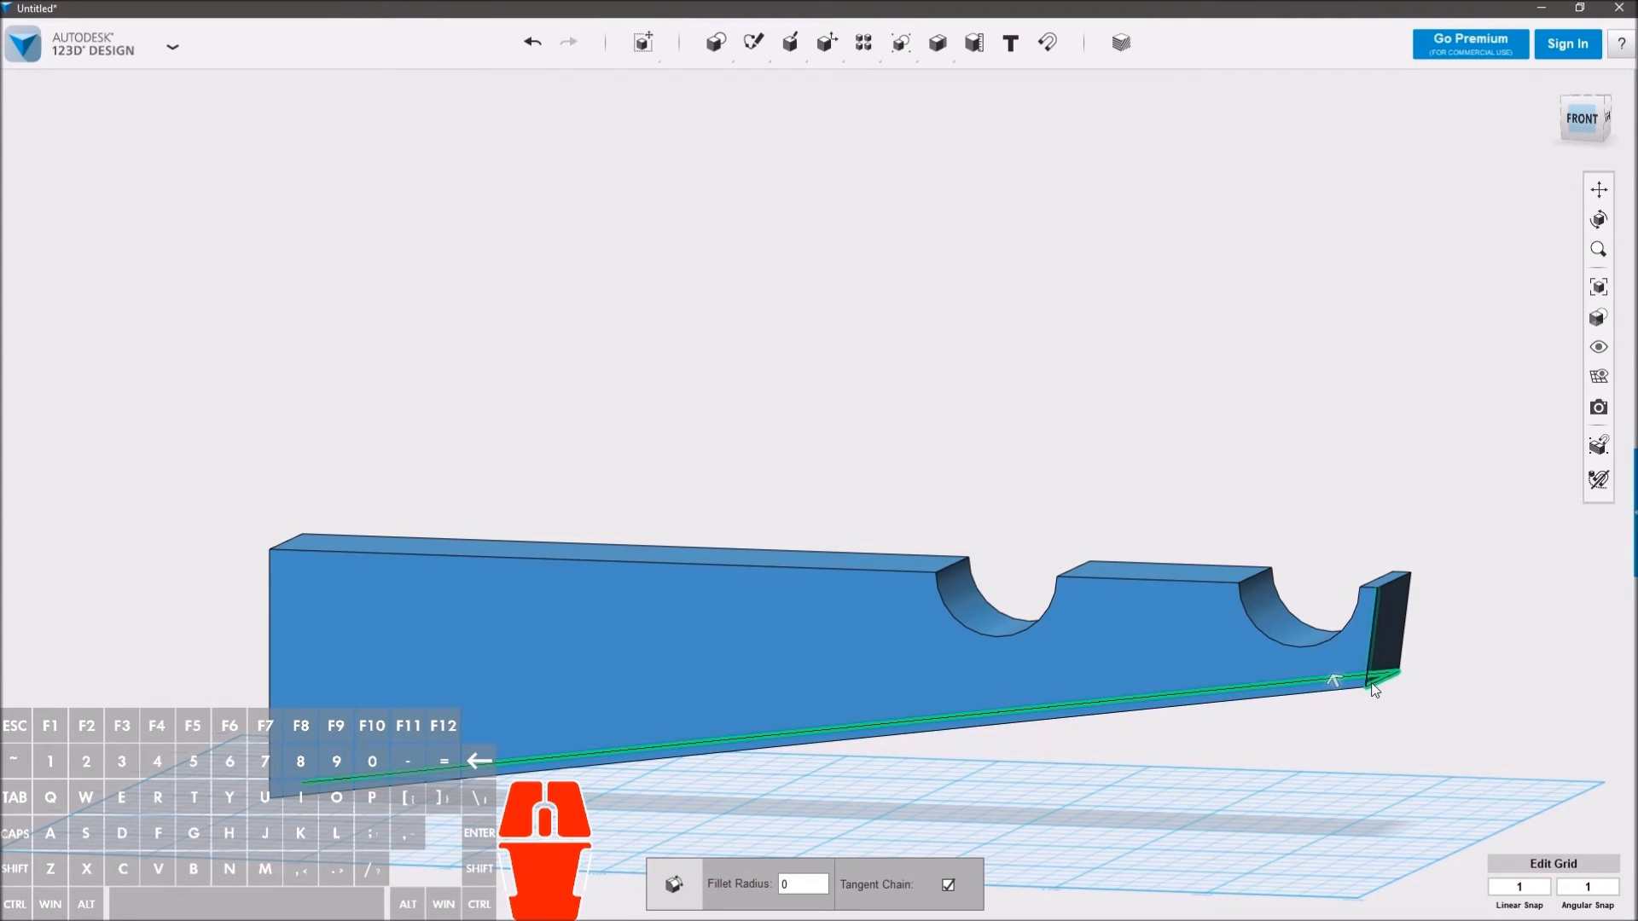
click(1328, 686)
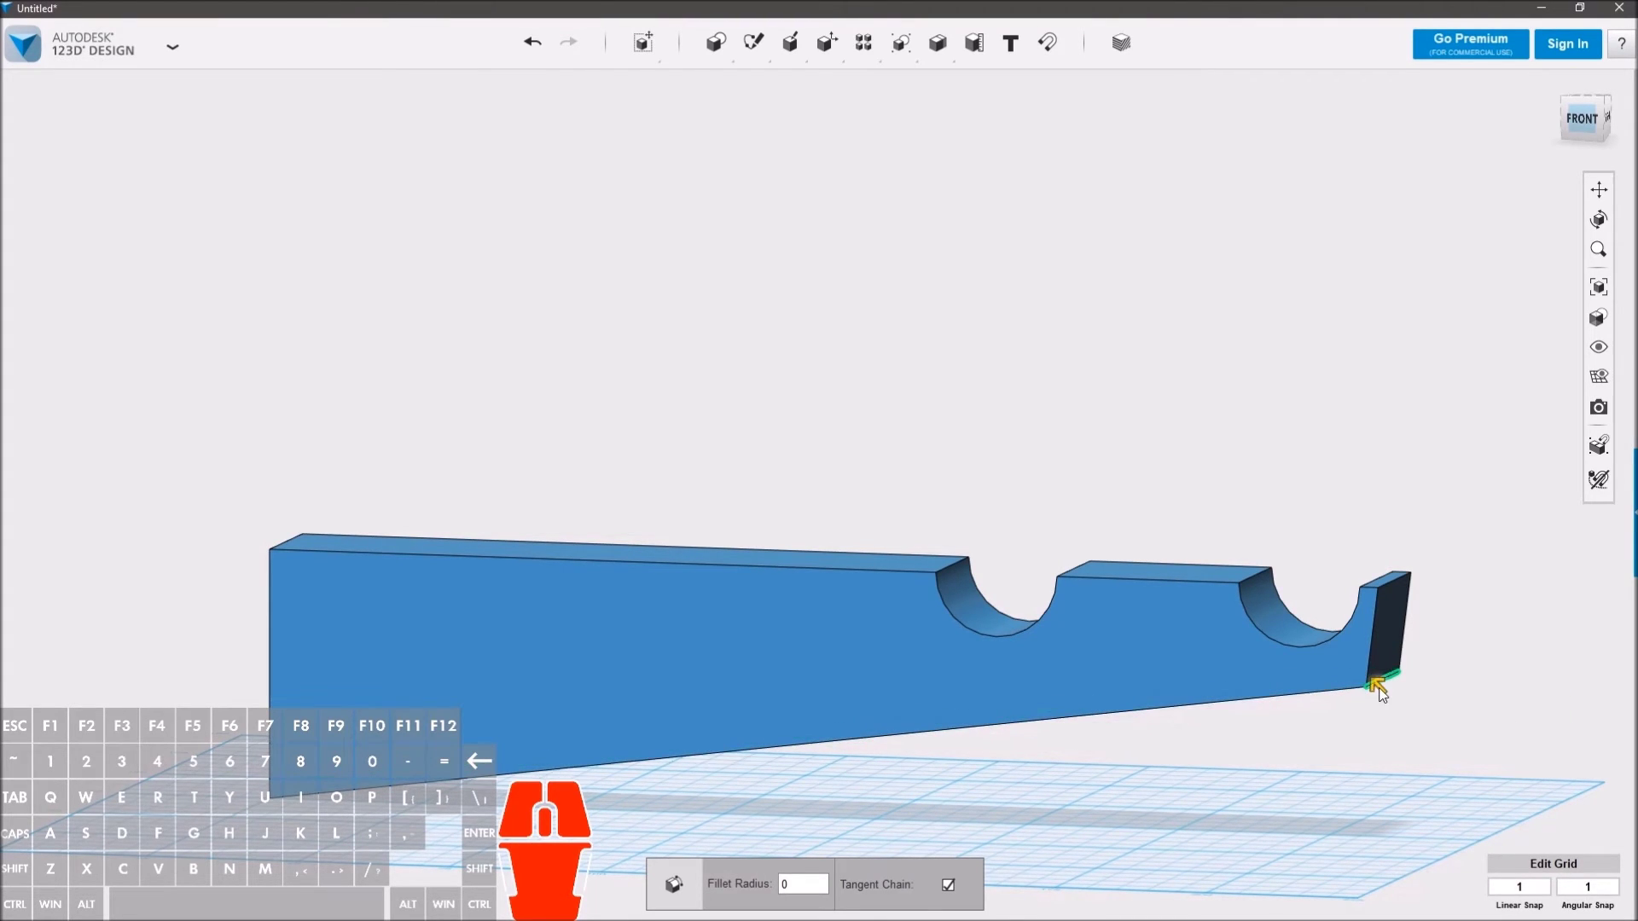
drag(1385, 697, 1350, 704)
drag(1354, 743, 1313, 786)
right_click(1032, 351)
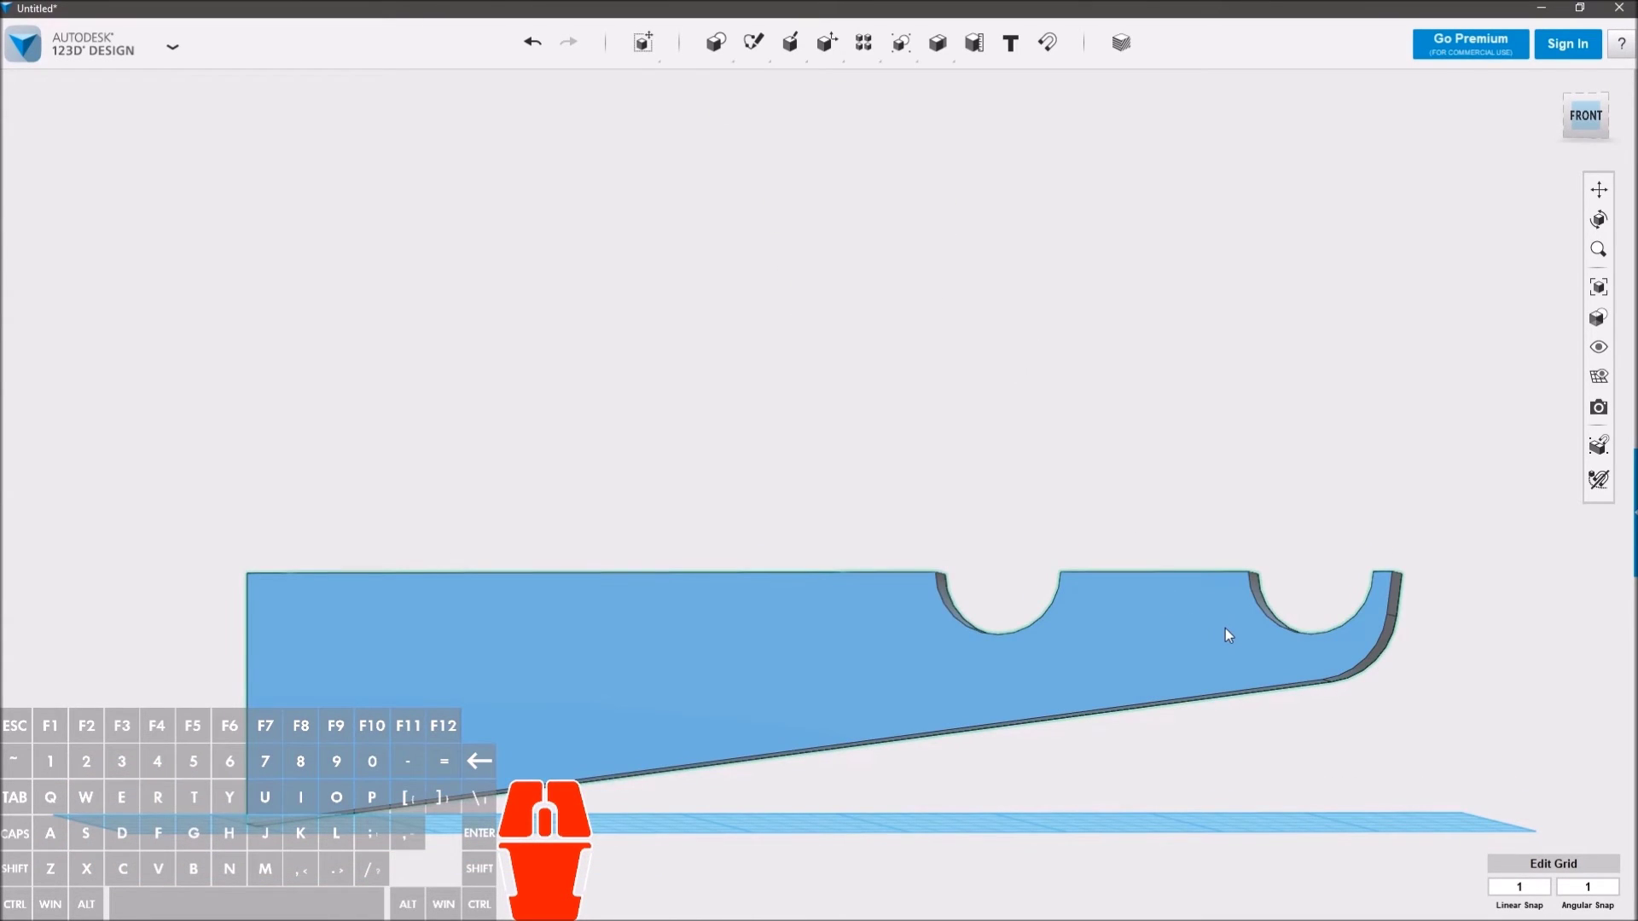
drag(1250, 713, 1362, 736)
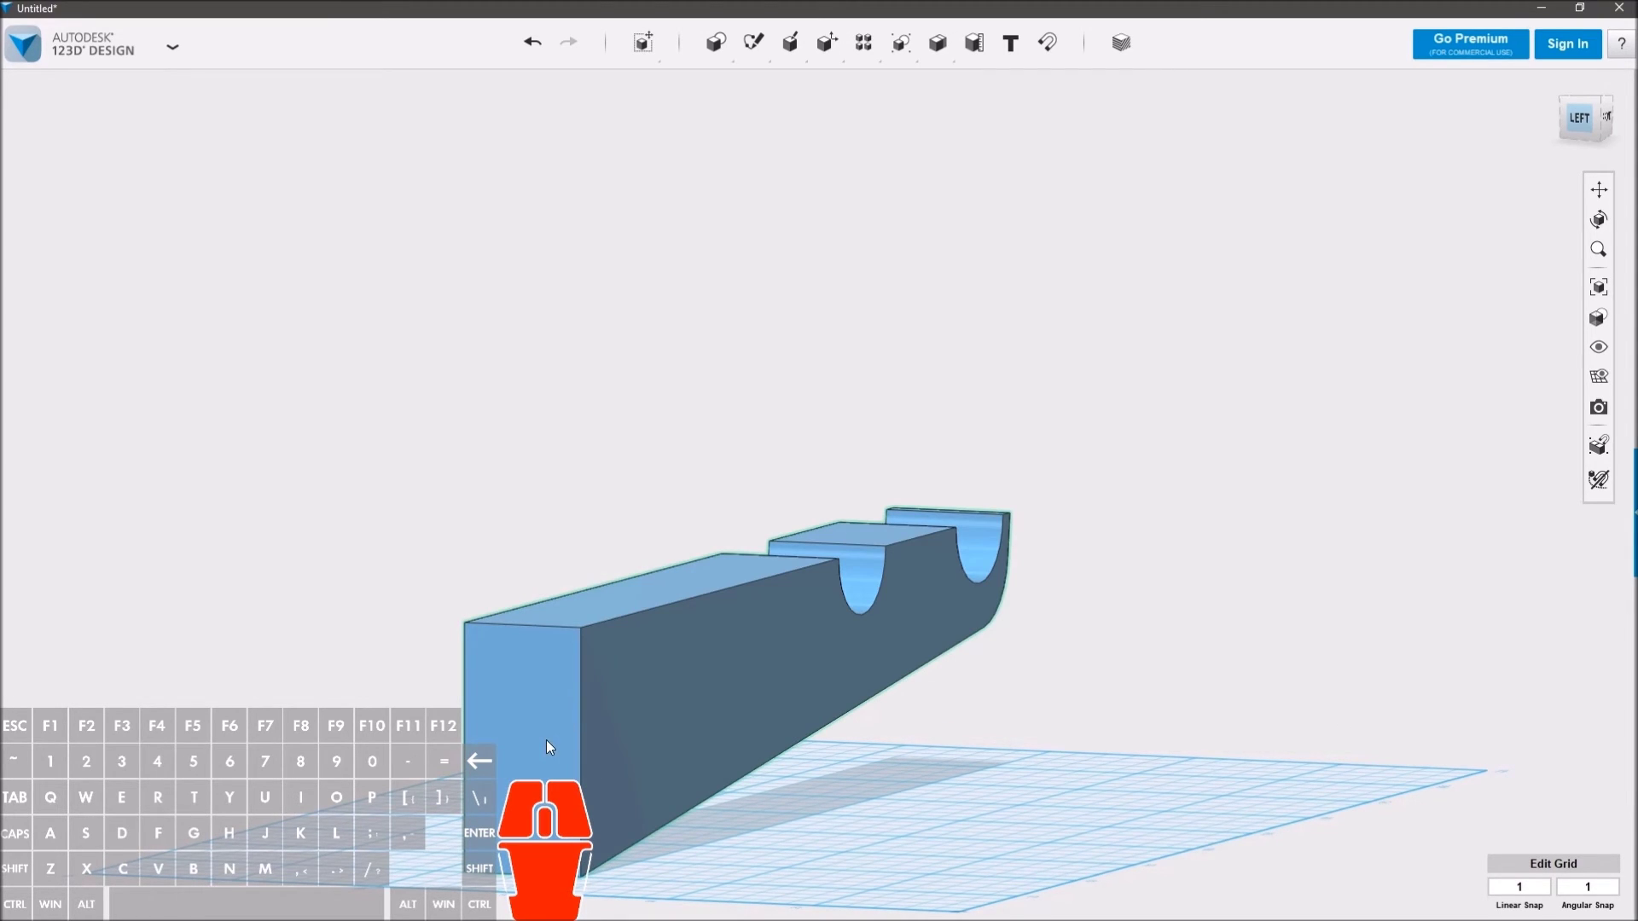
drag(784, 795, 715, 805)
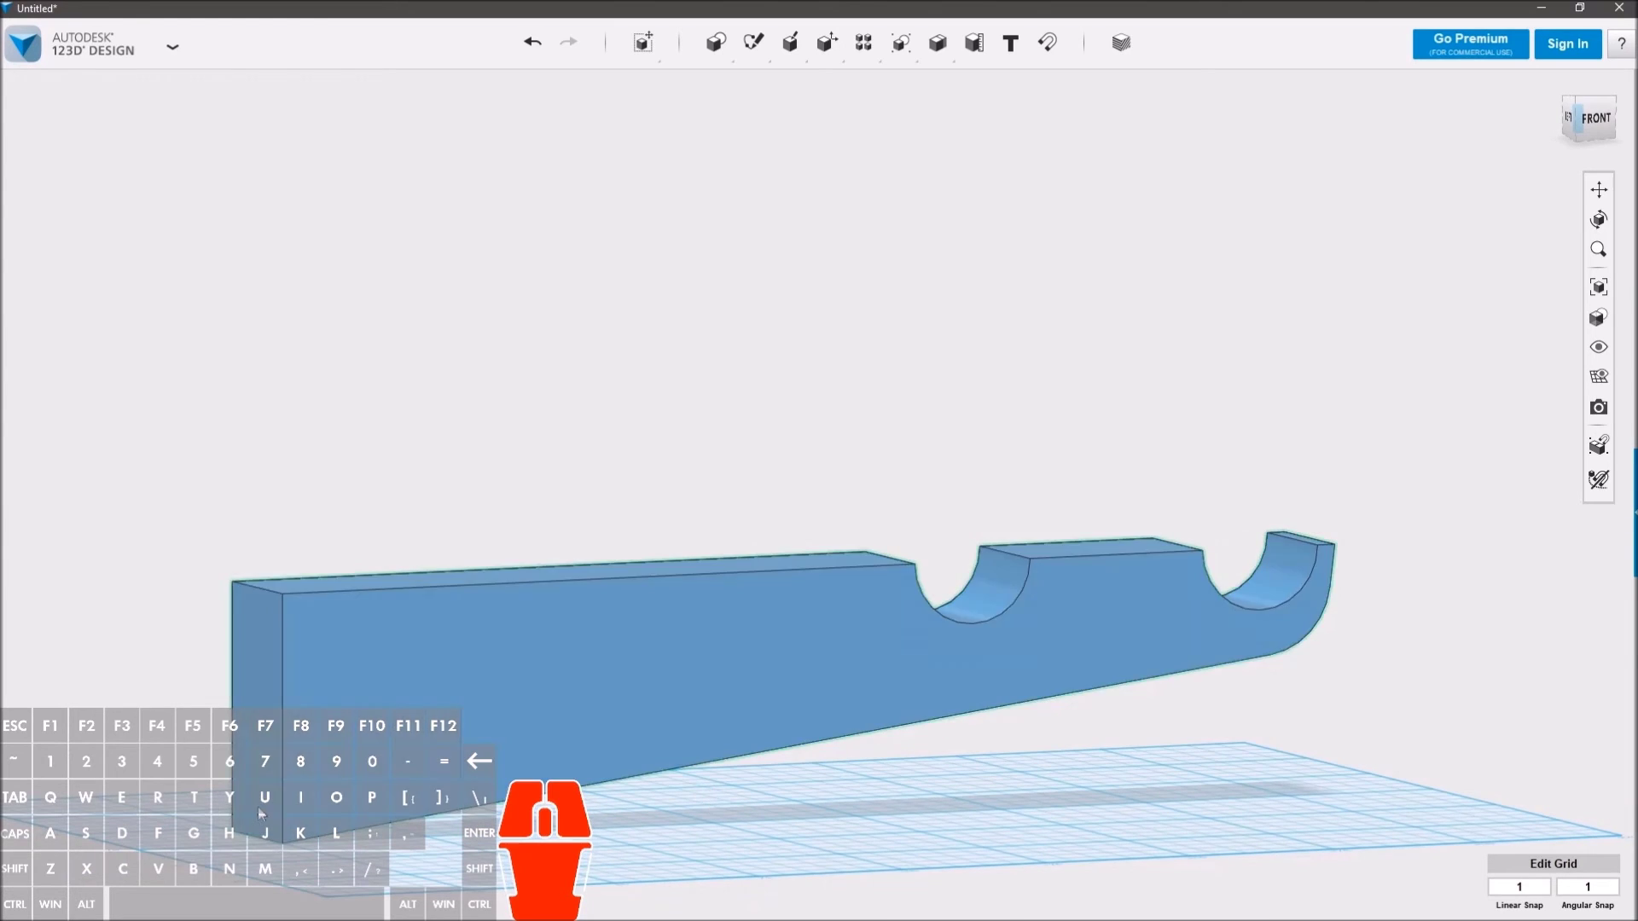
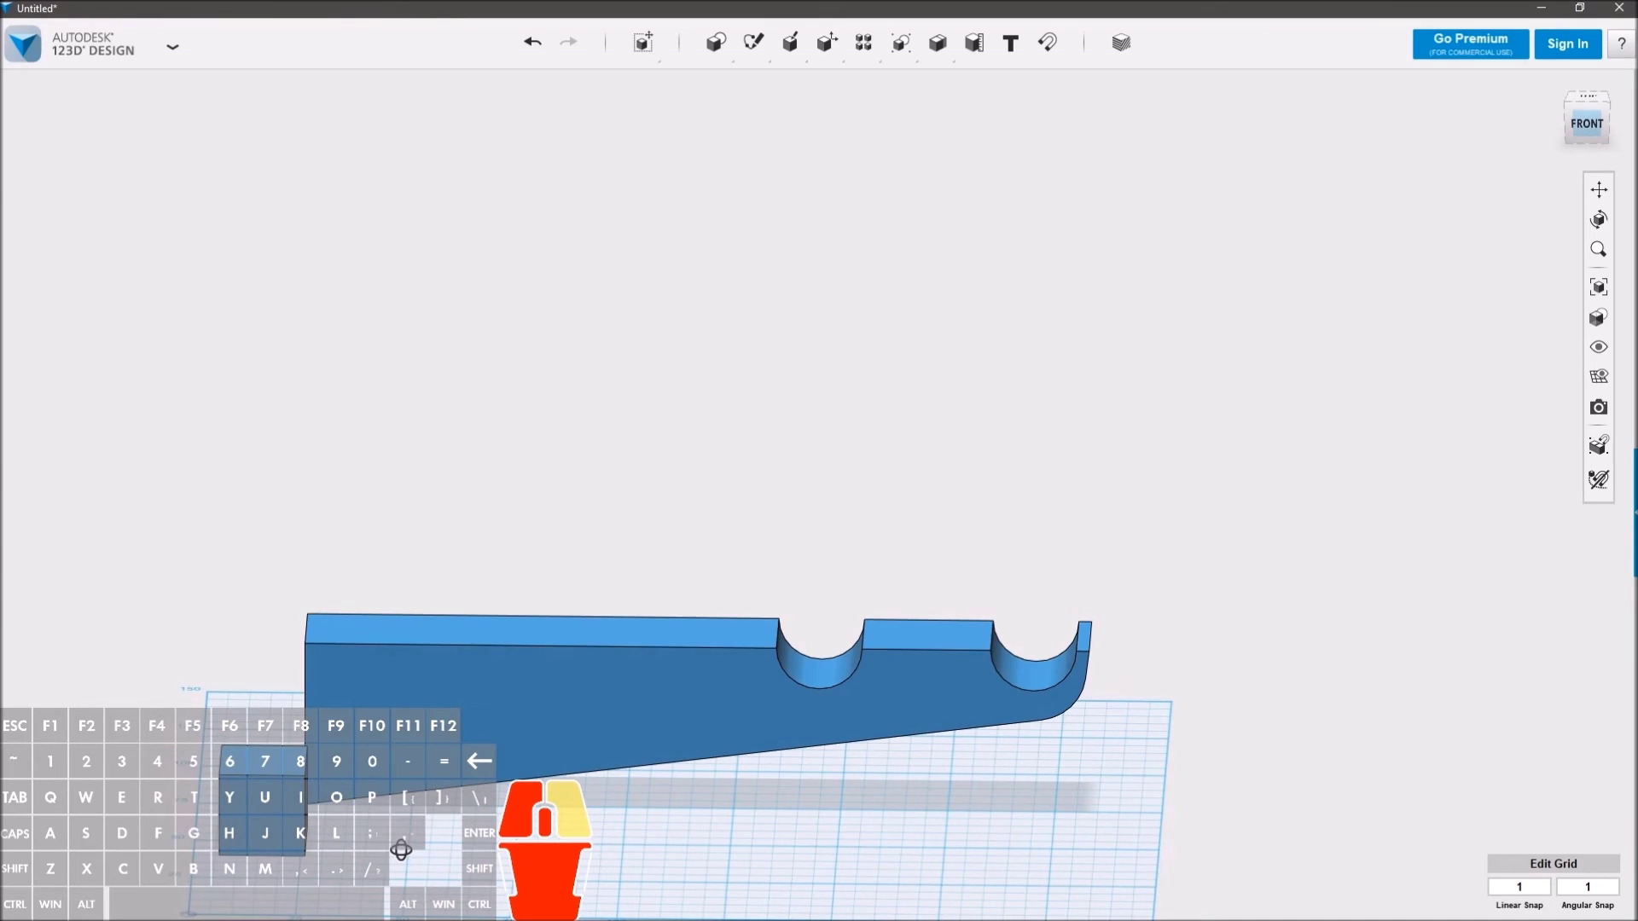
Step: Move the small block 1 mm sideways and slide it up against the base of the bar's end
middle_click(215, 835)
middle_click(214, 836)
middle_click(214, 835)
middle_click(263, 292)
middle_click(242, 714)
middle_click(255, 500)
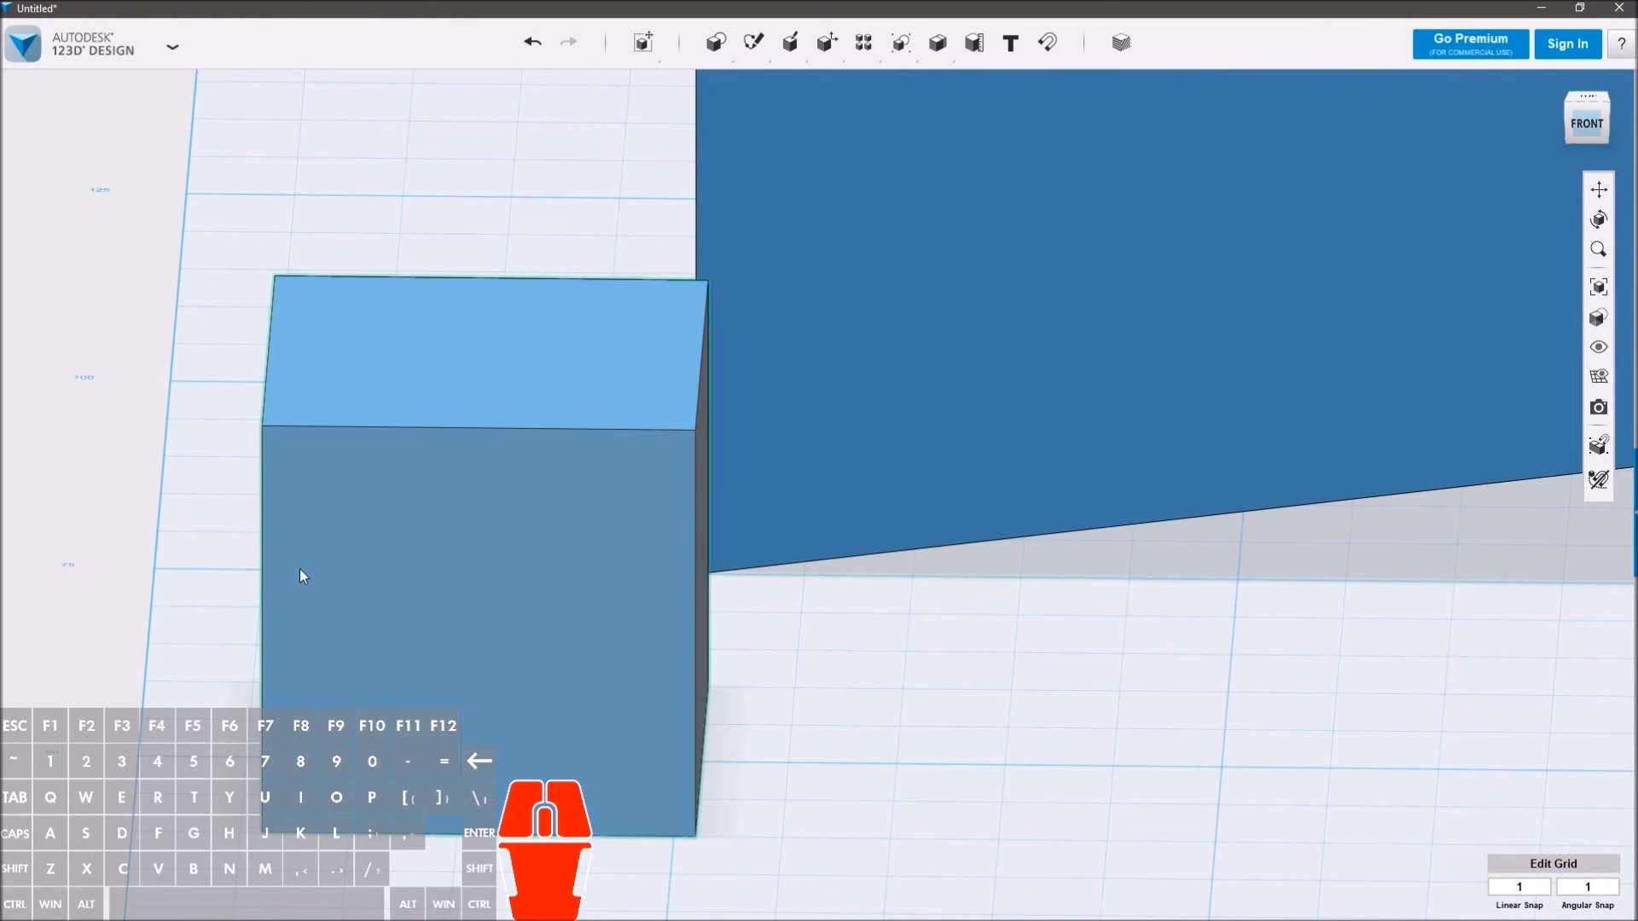
click(446, 686)
click(691, 891)
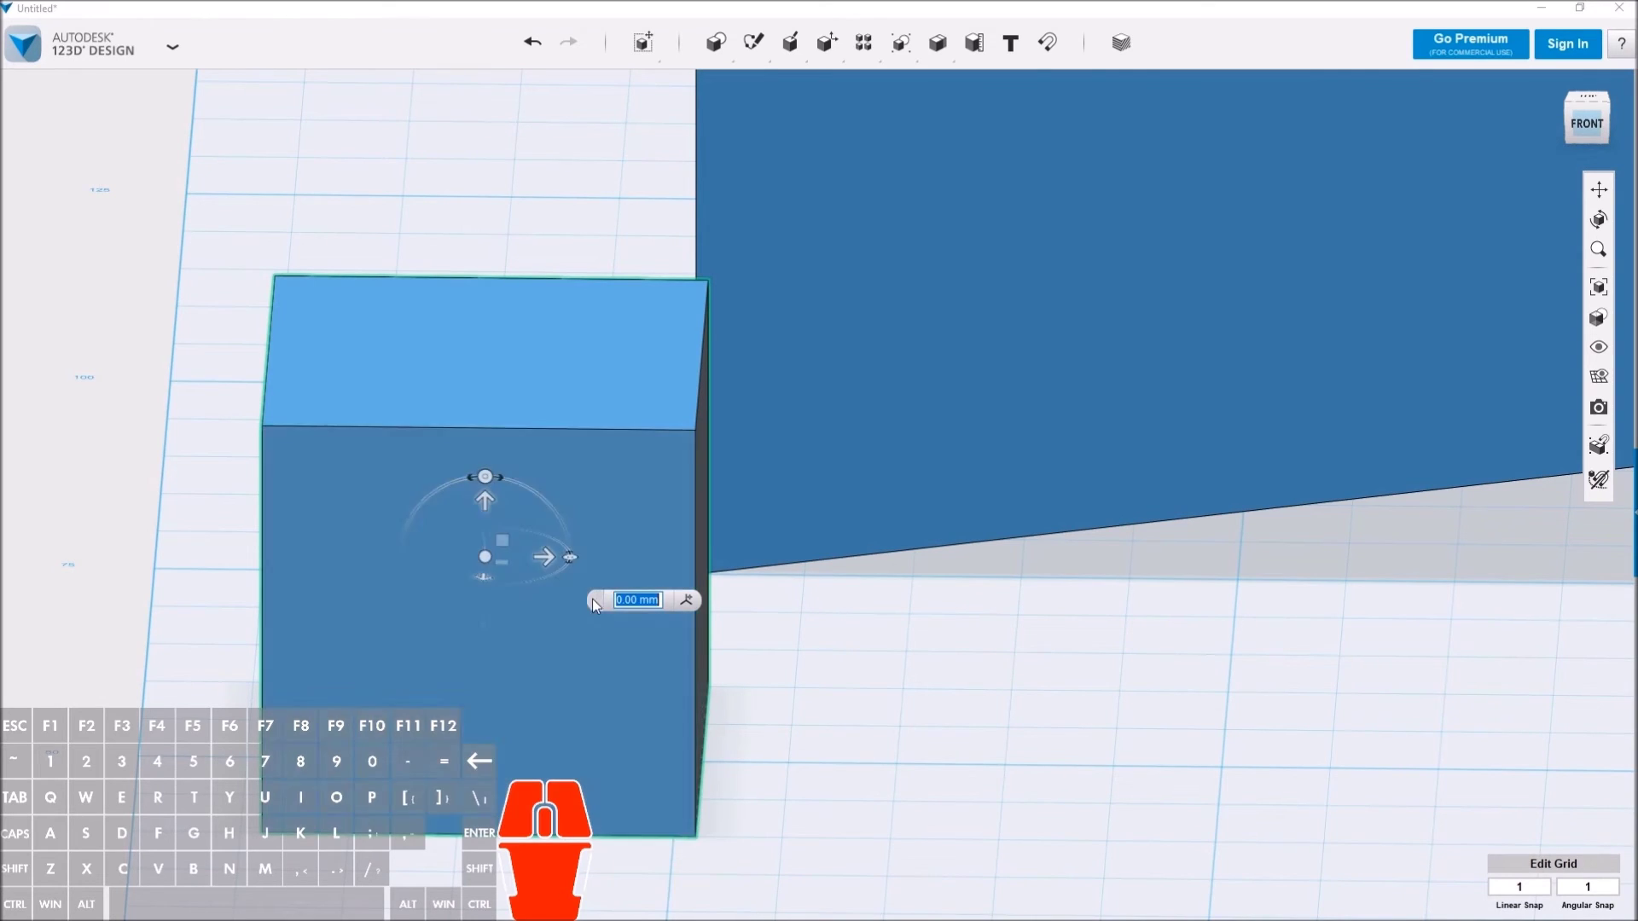
drag(556, 561, 538, 565)
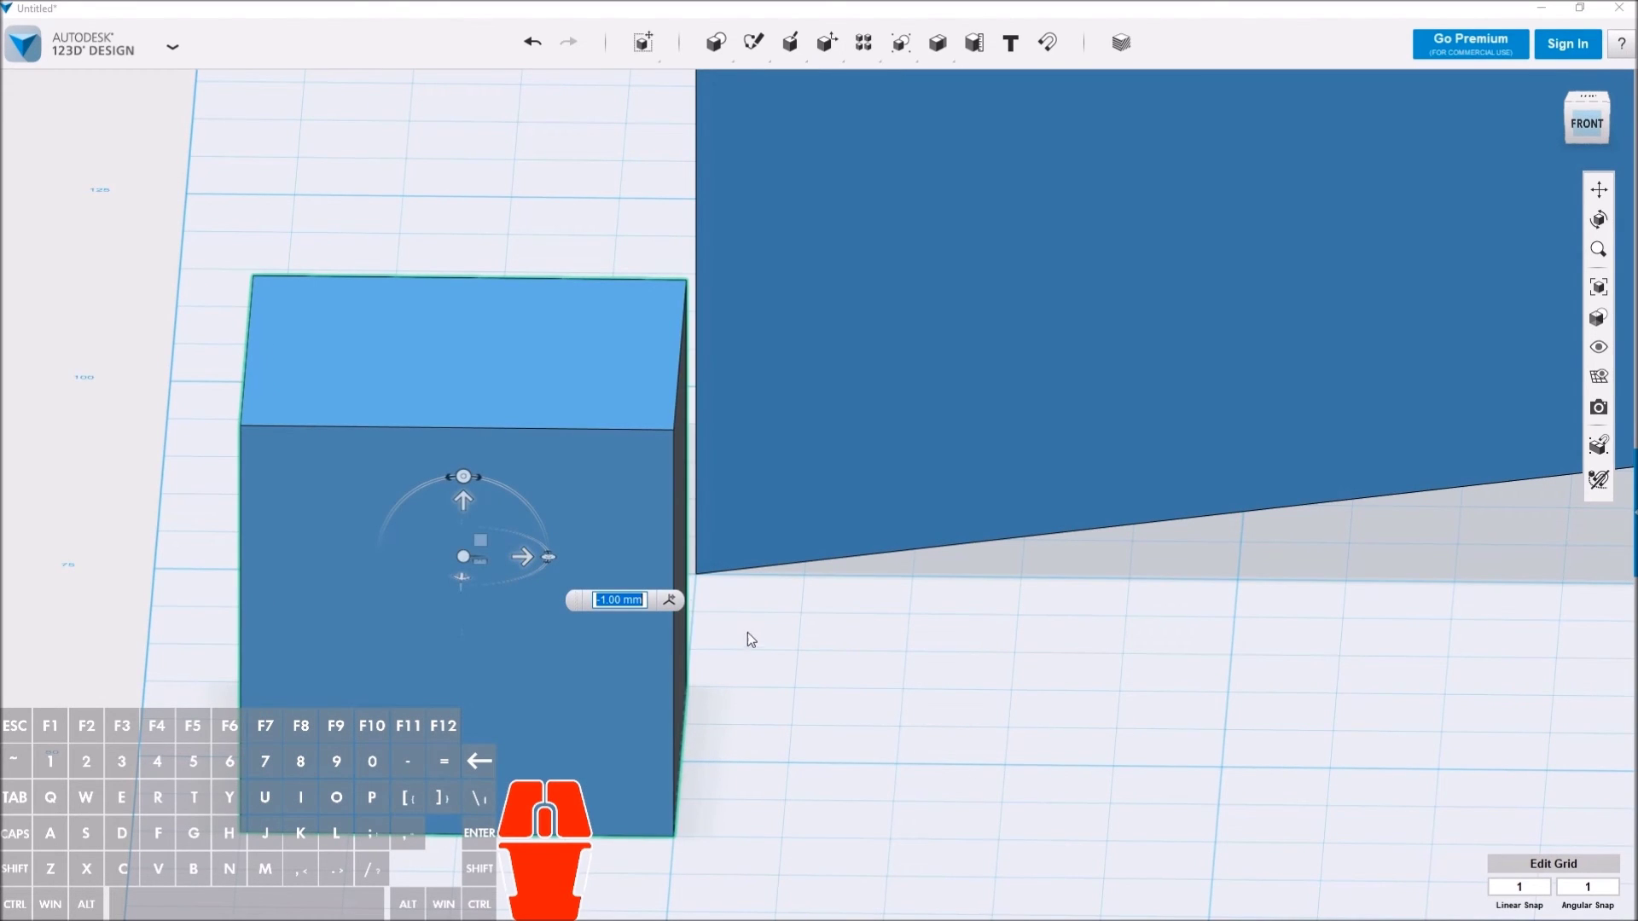
drag(801, 741, 941, 750)
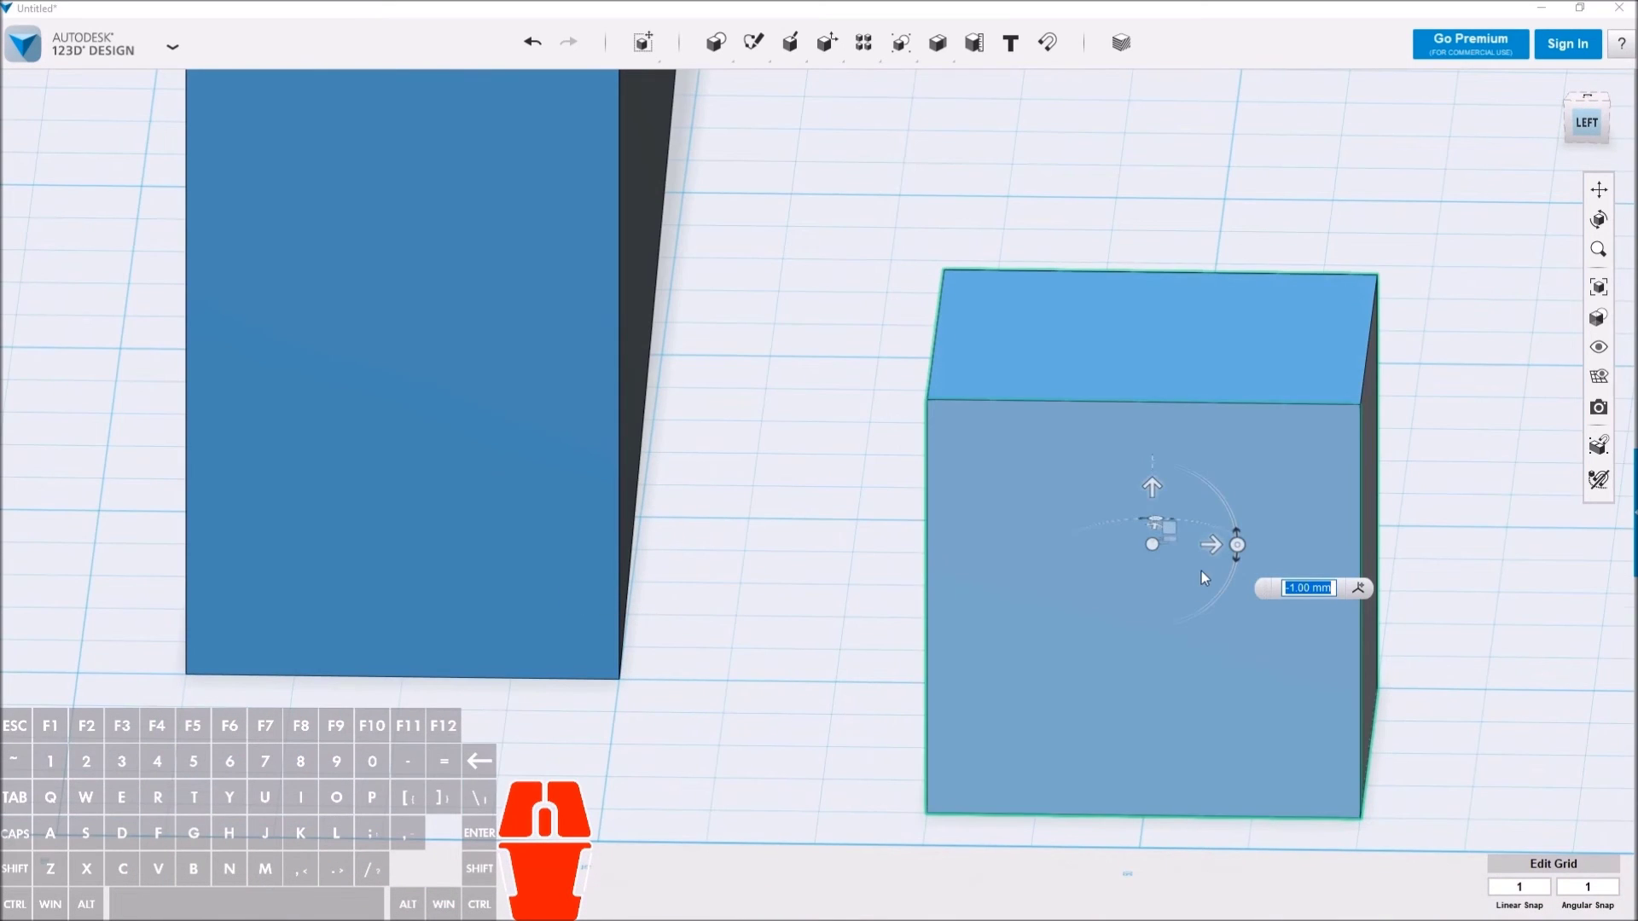
drag(1225, 551, 463, 564)
click(773, 689)
Step: Widen the small block with its Smart Scale grips
click(544, 654)
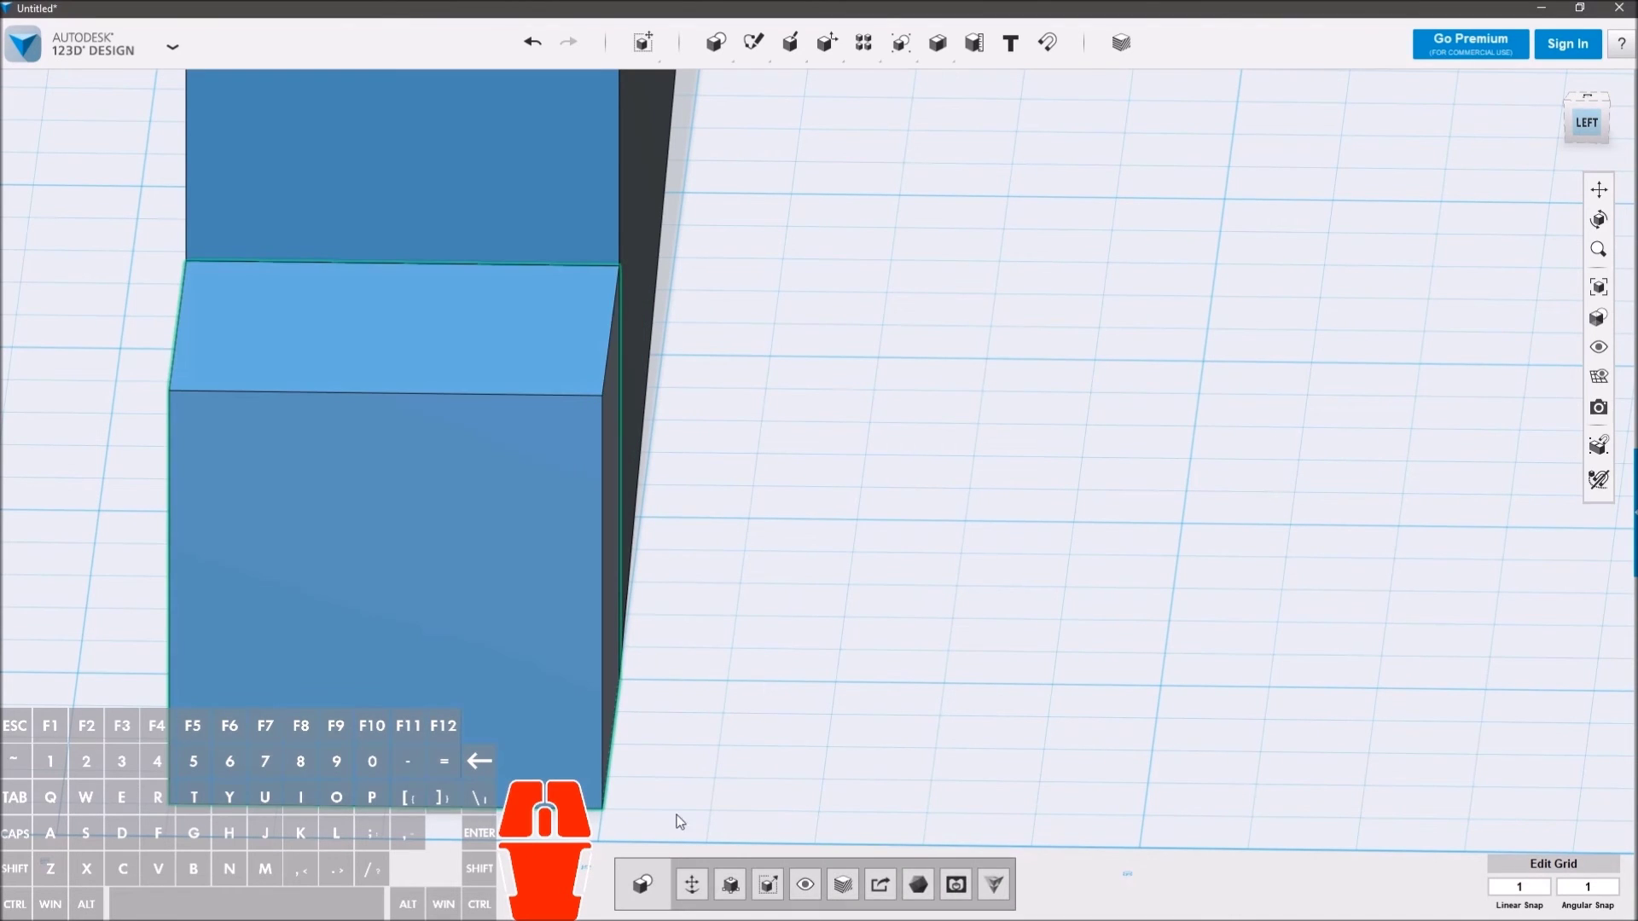
click(750, 901)
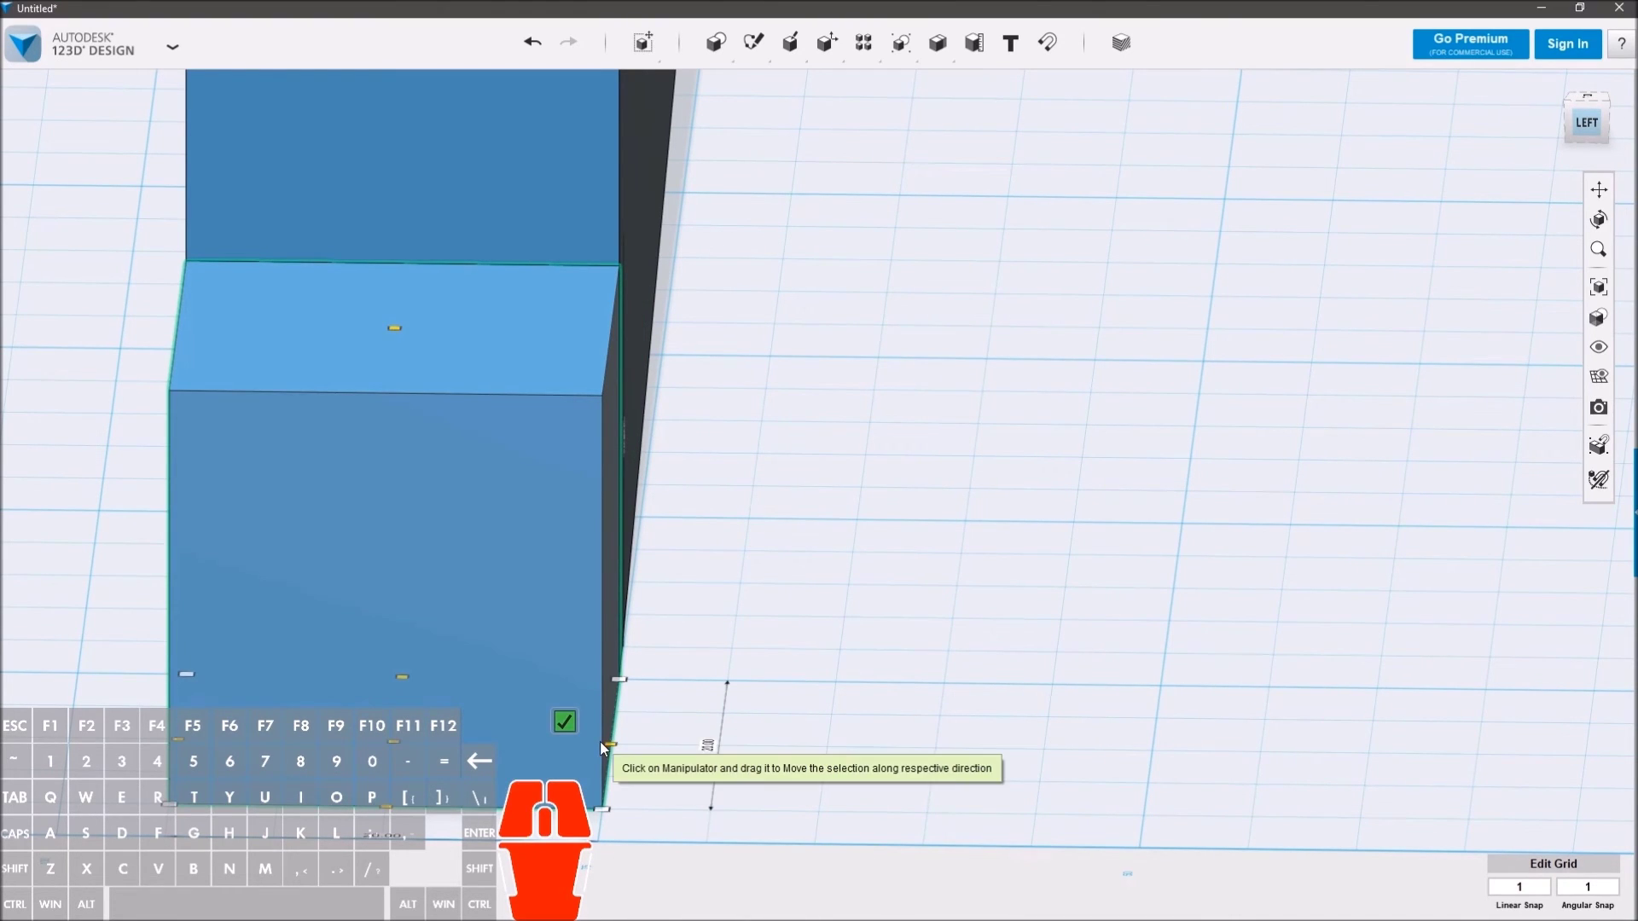
drag(614, 750, 712, 746)
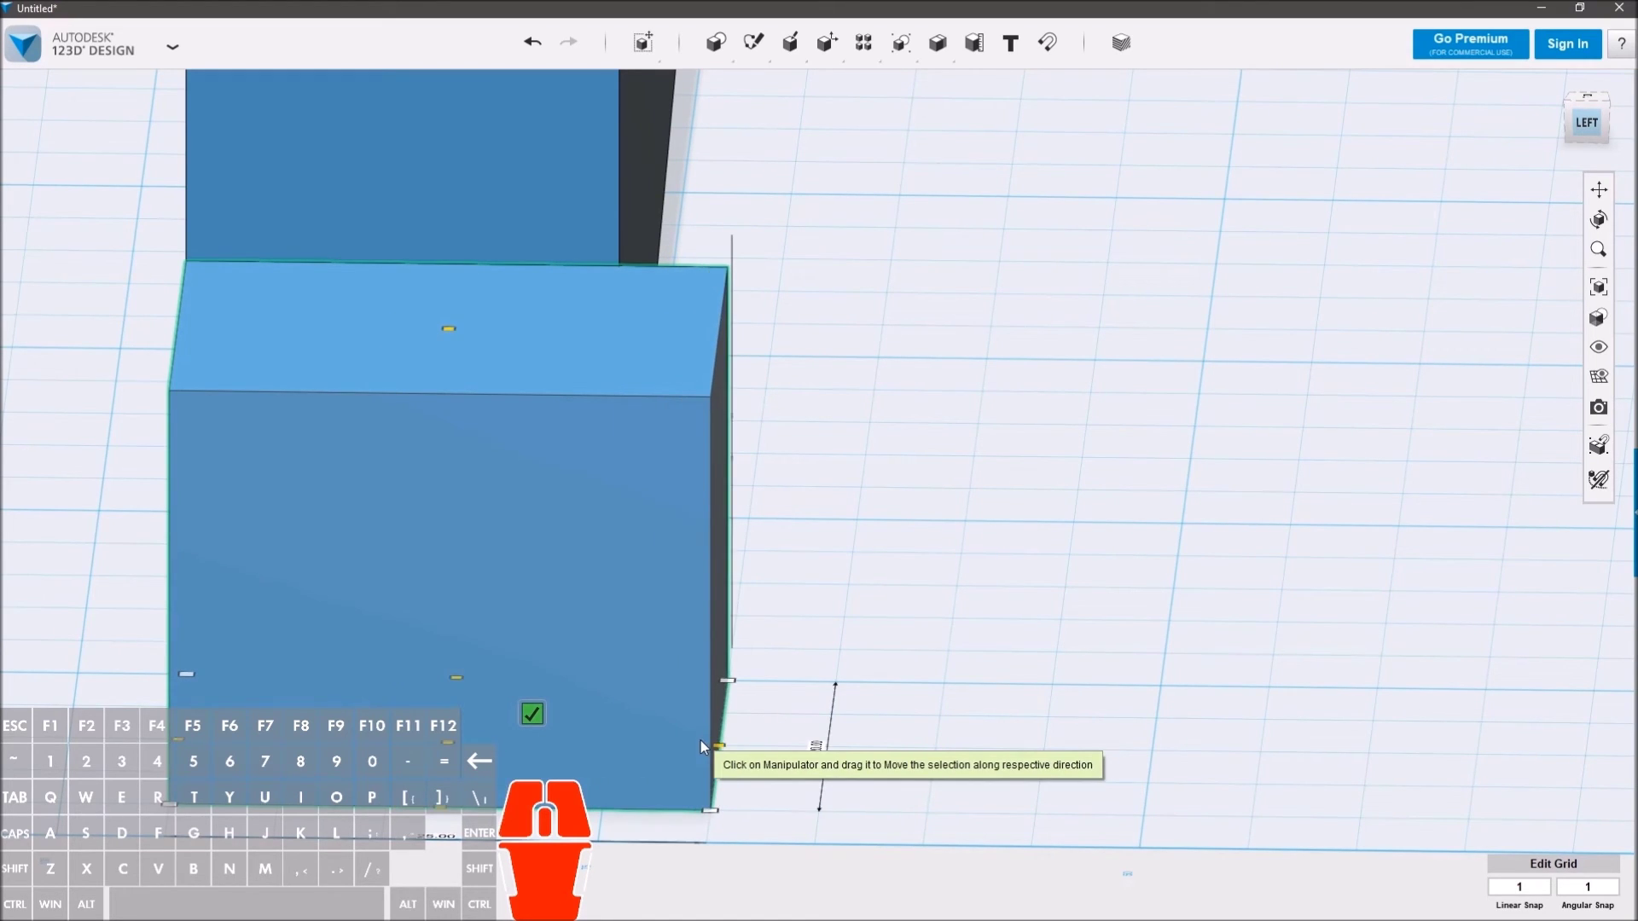
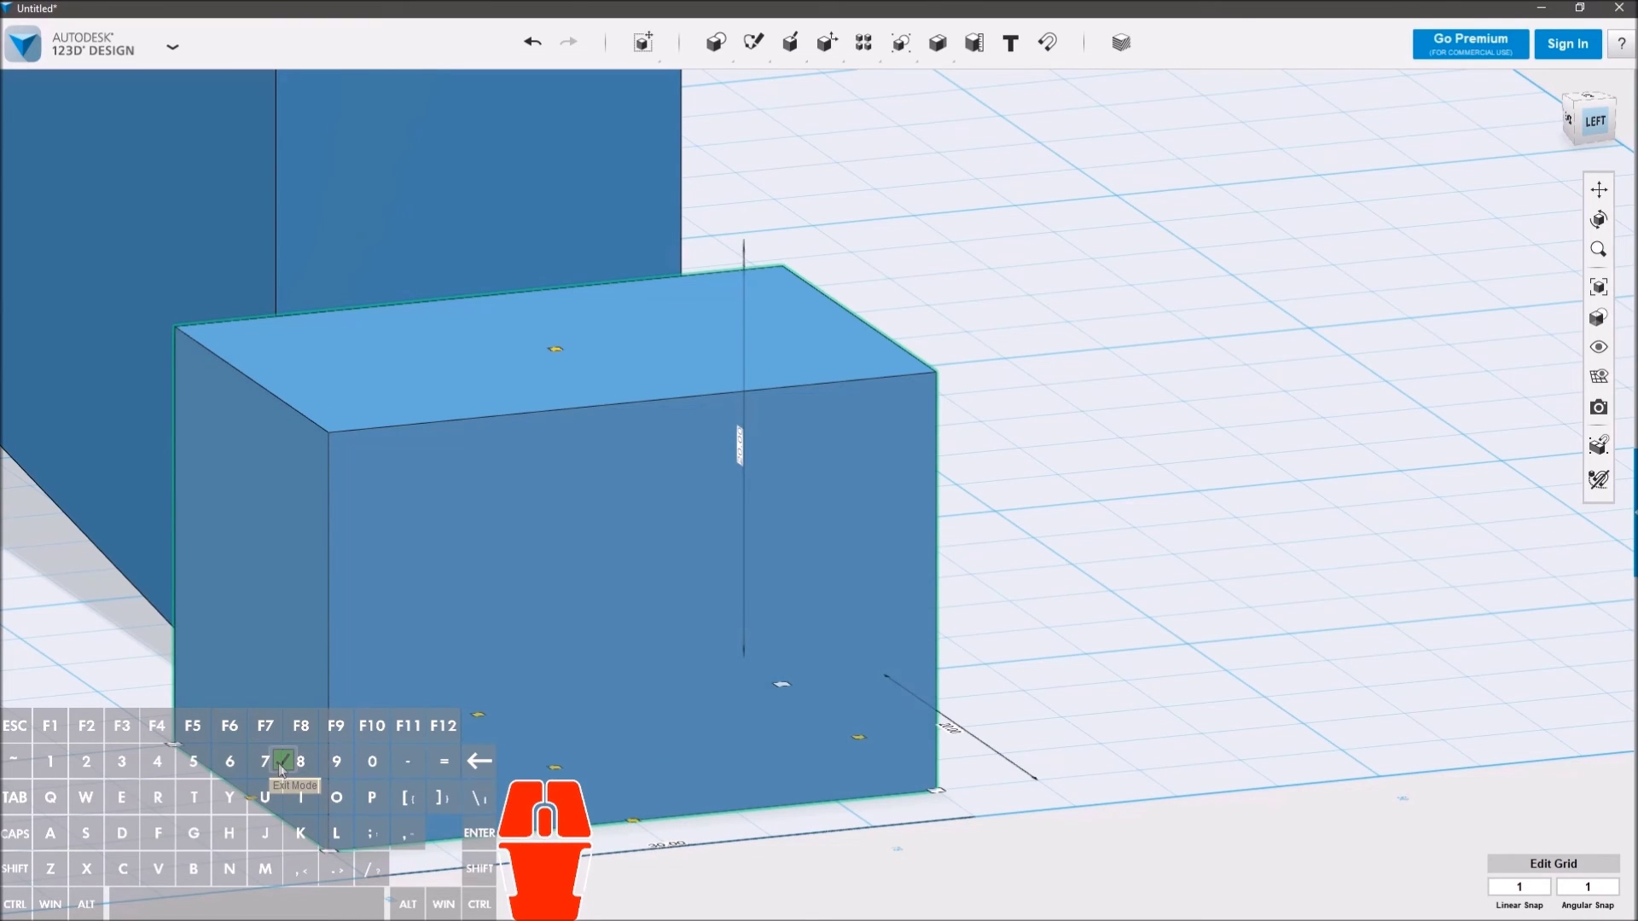
middle_click(527, 530)
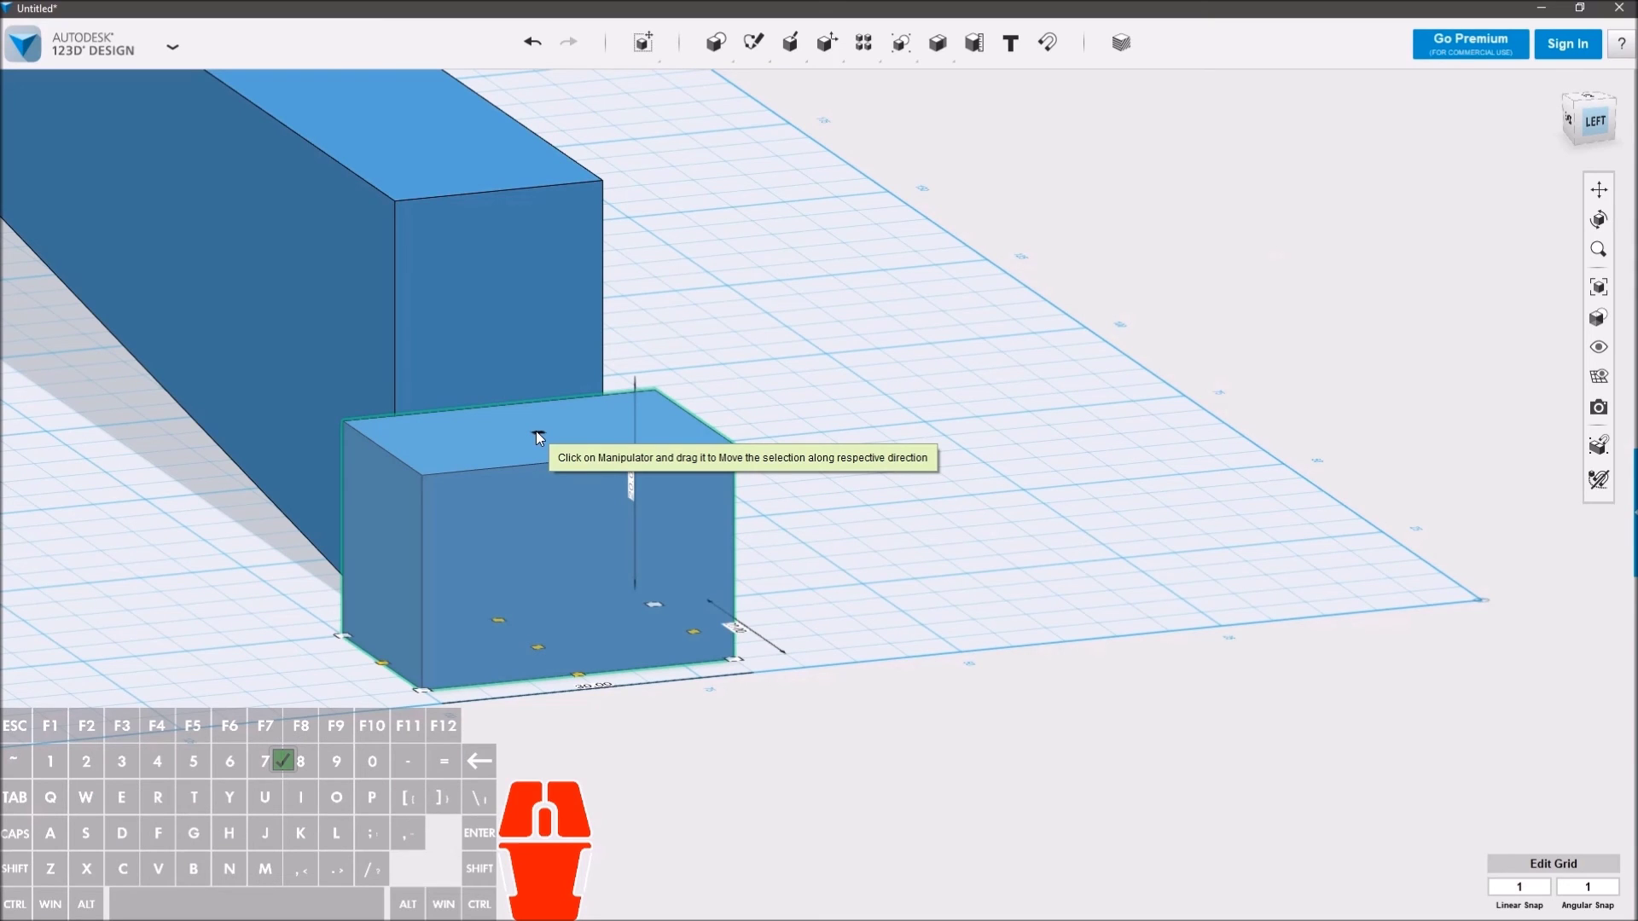
Step: Stretch the block's height from 20 mm up to the bar's full height with Smart Scale
drag(384, 689, 490, 671)
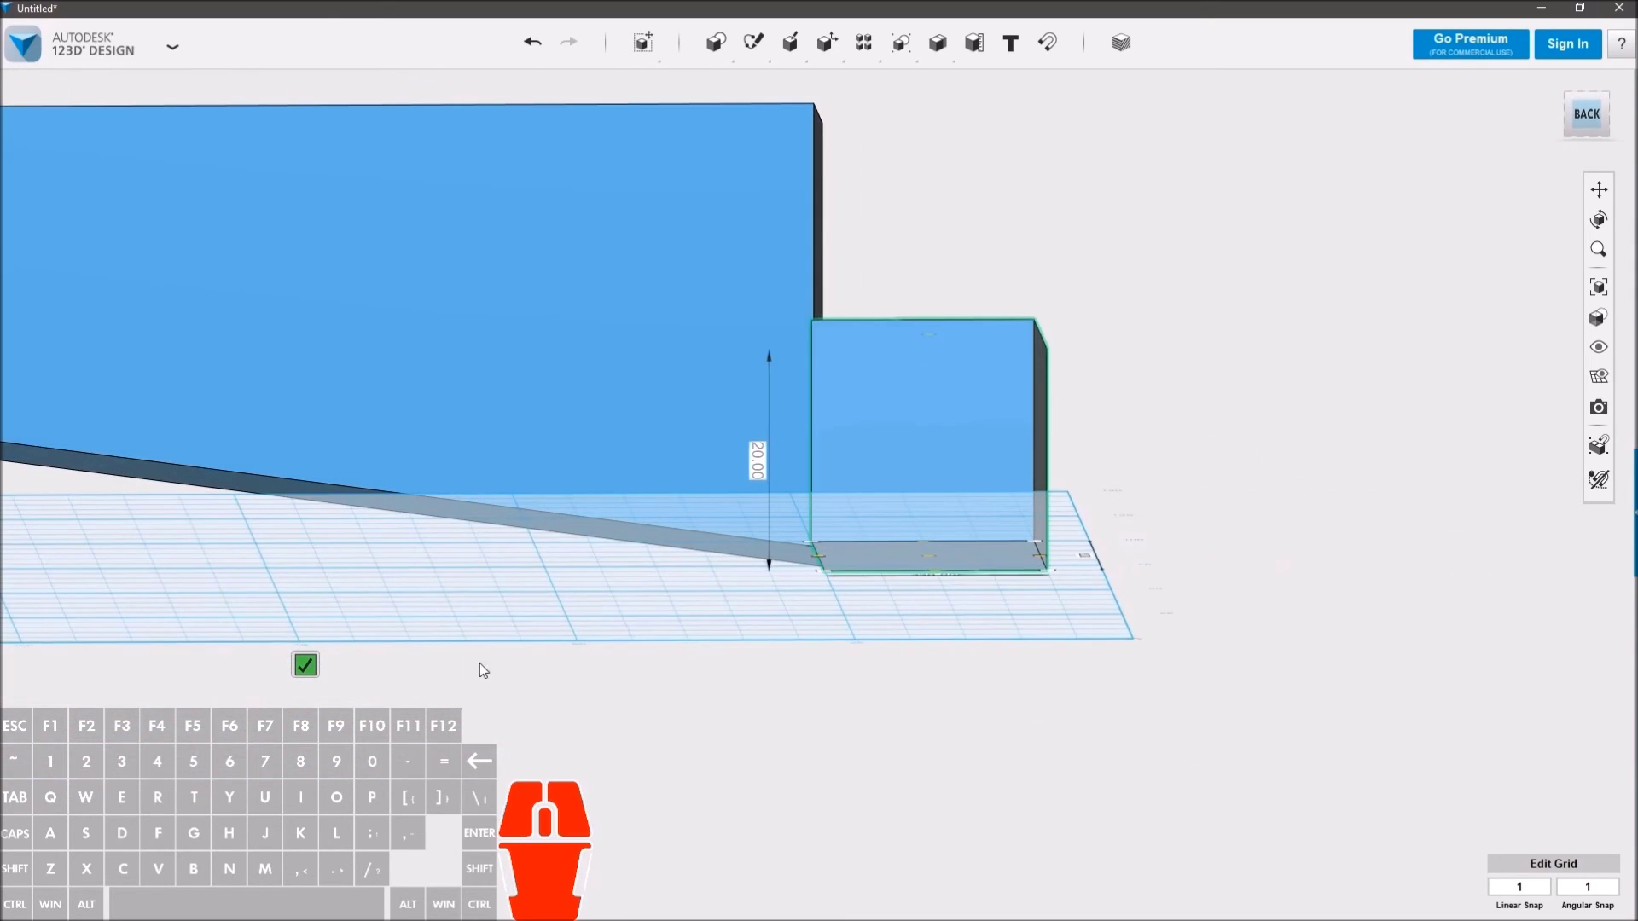
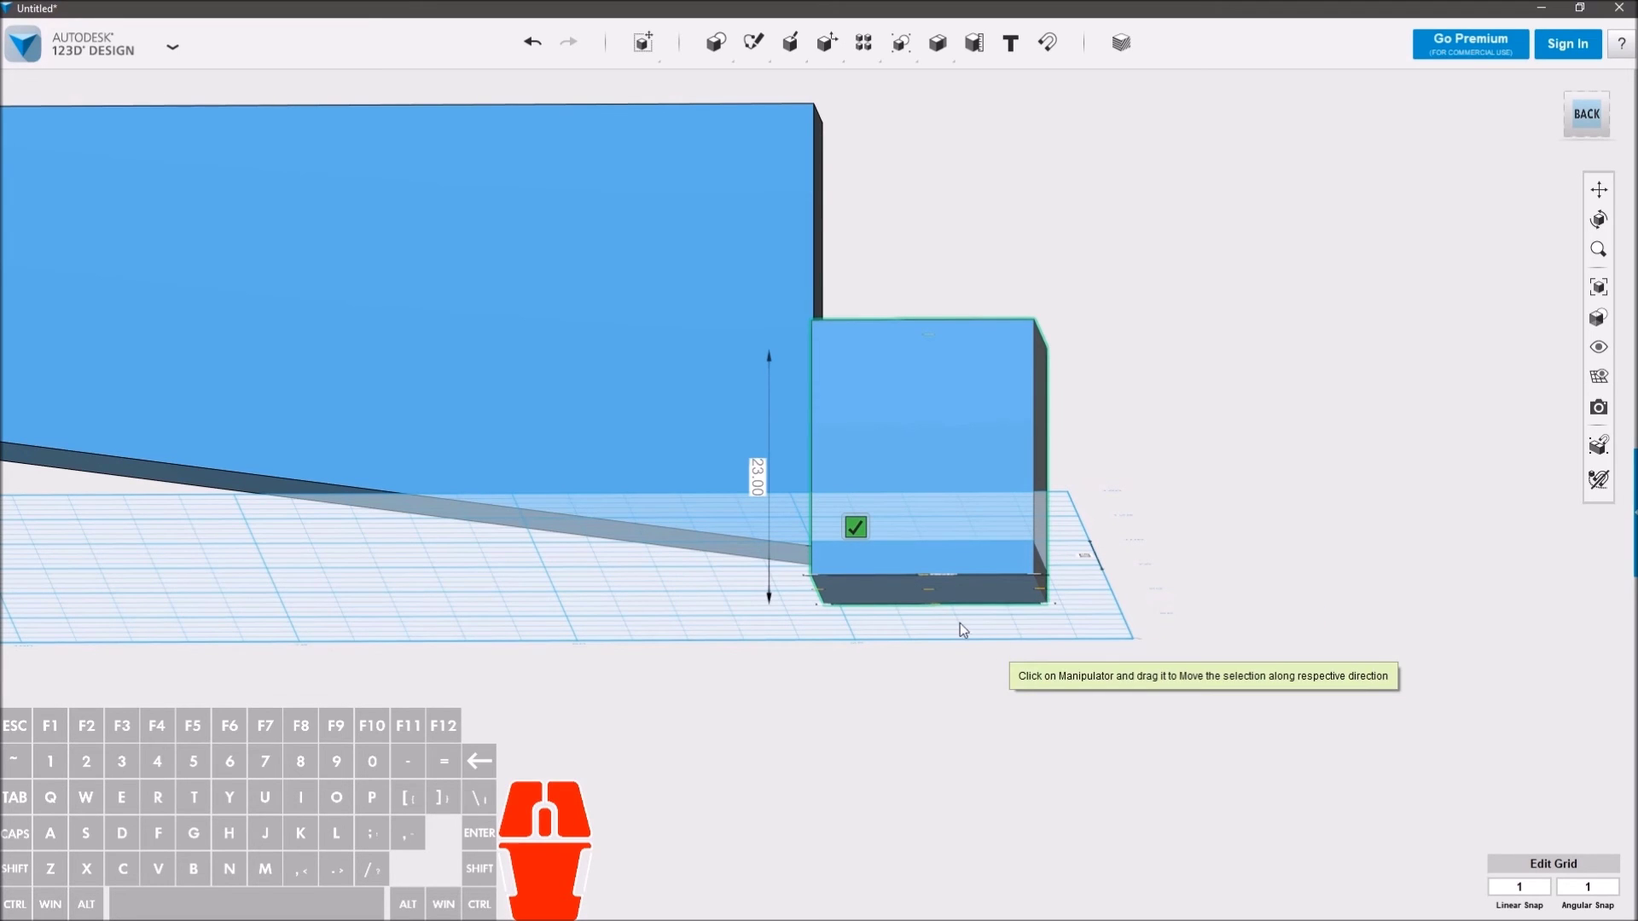
drag(1026, 641, 954, 684)
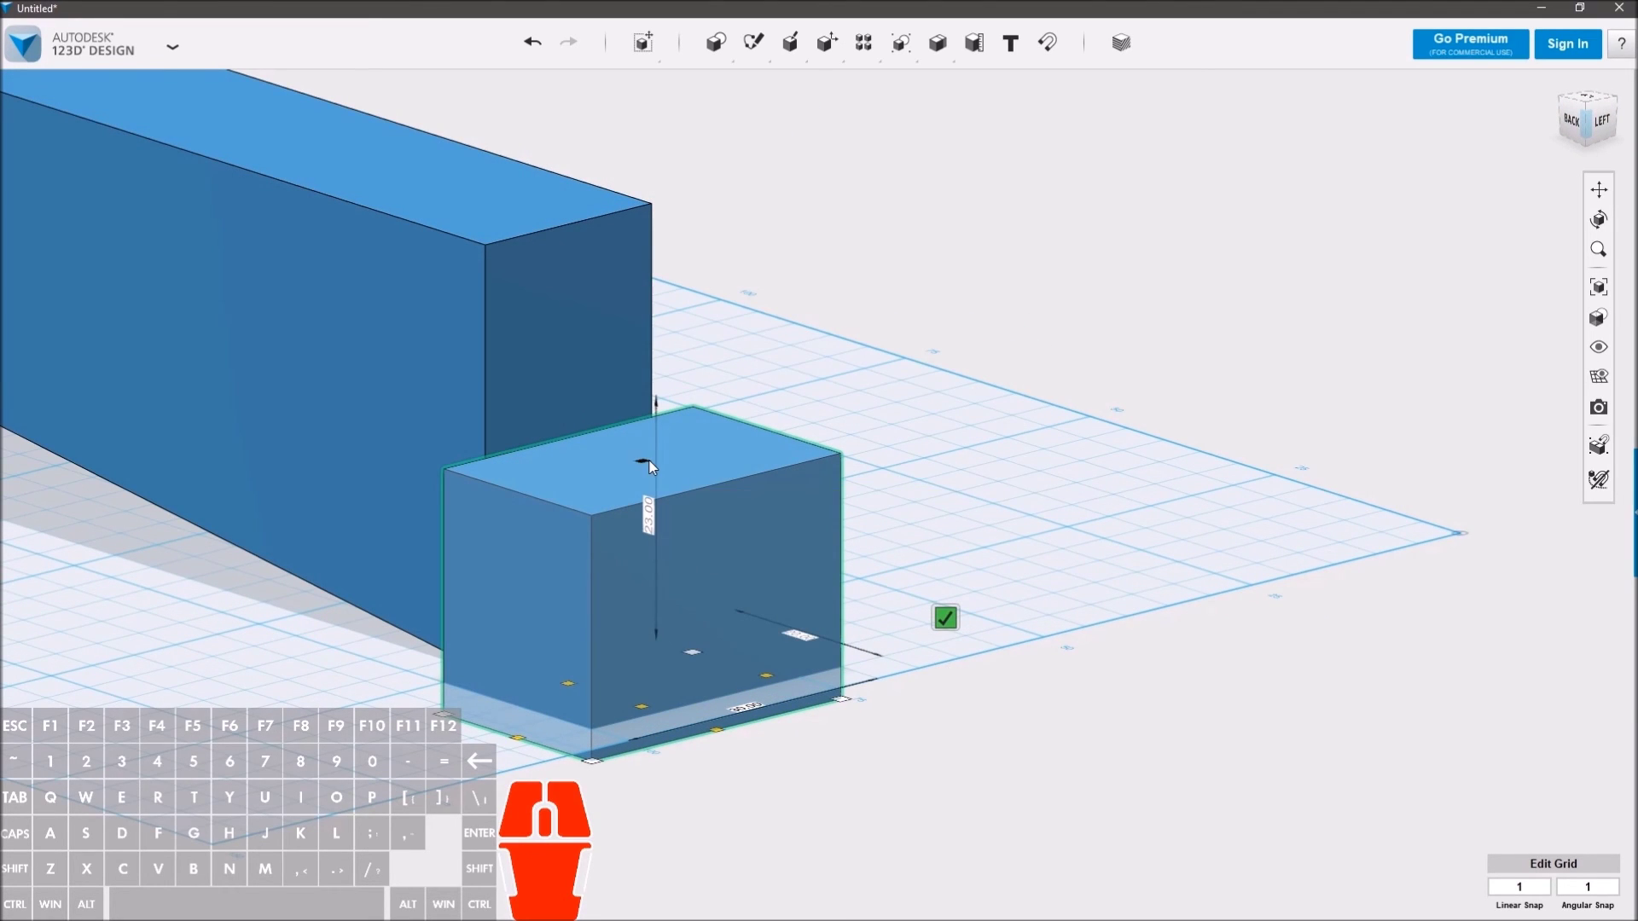
drag(655, 469, 608, 258)
drag(350, 560, 425, 563)
click(284, 536)
drag(530, 654, 514, 663)
click(1213, 568)
click(1051, 520)
right_click(986, 741)
click(709, 889)
Step: Shift the block a few mm toward the bar so it overlaps the bar's end
drag(876, 415, 846, 424)
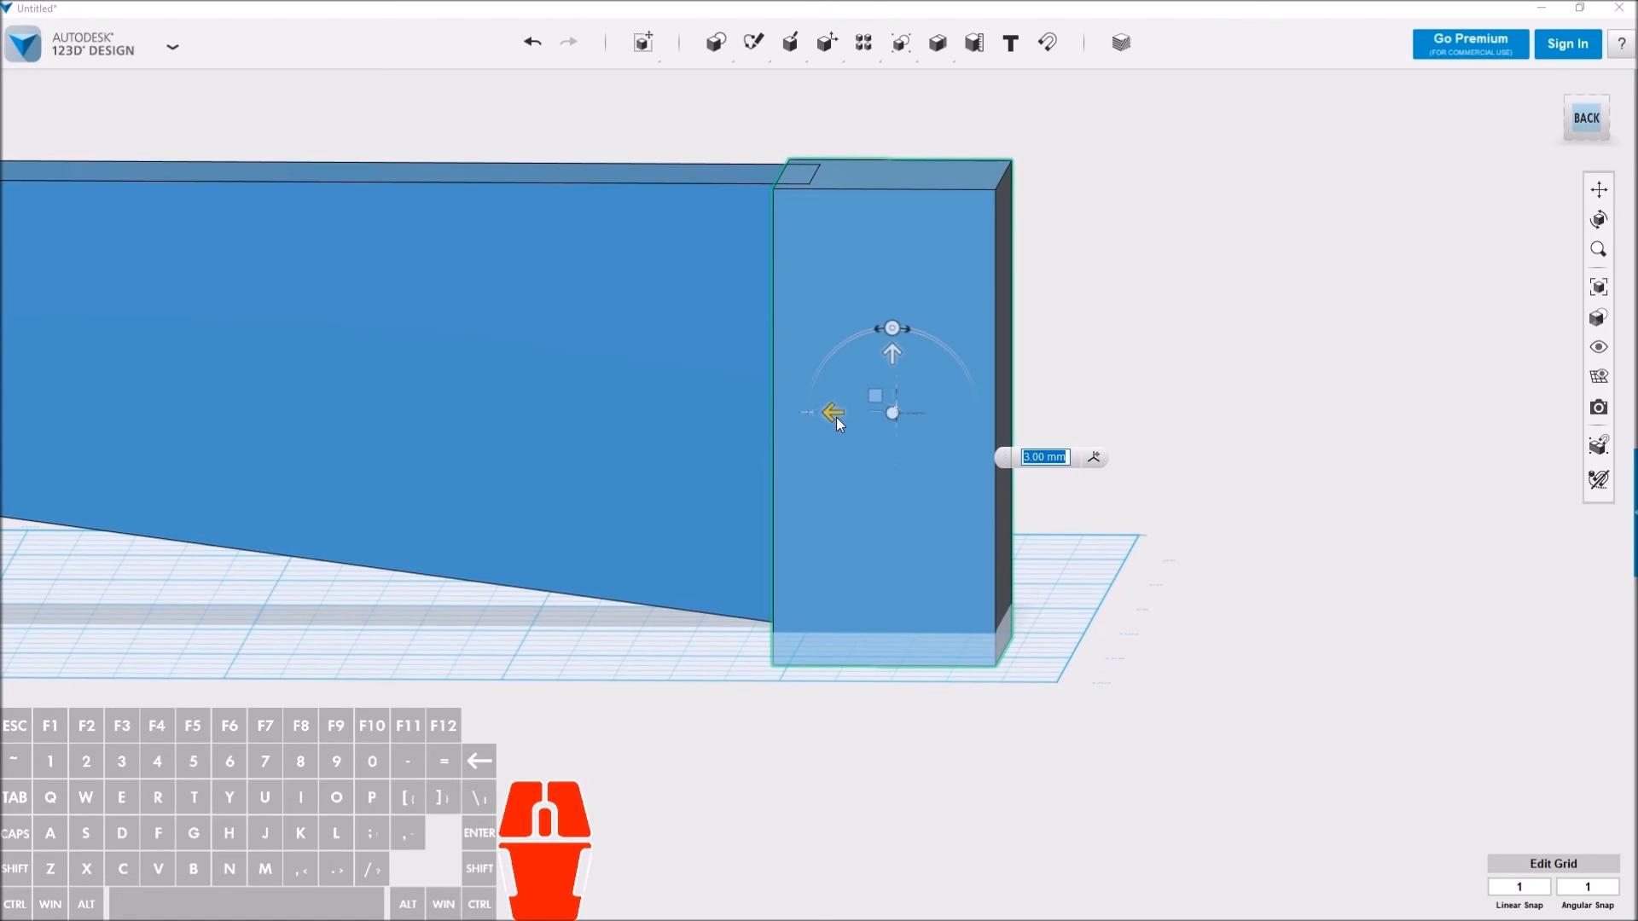
drag(653, 708, 685, 761)
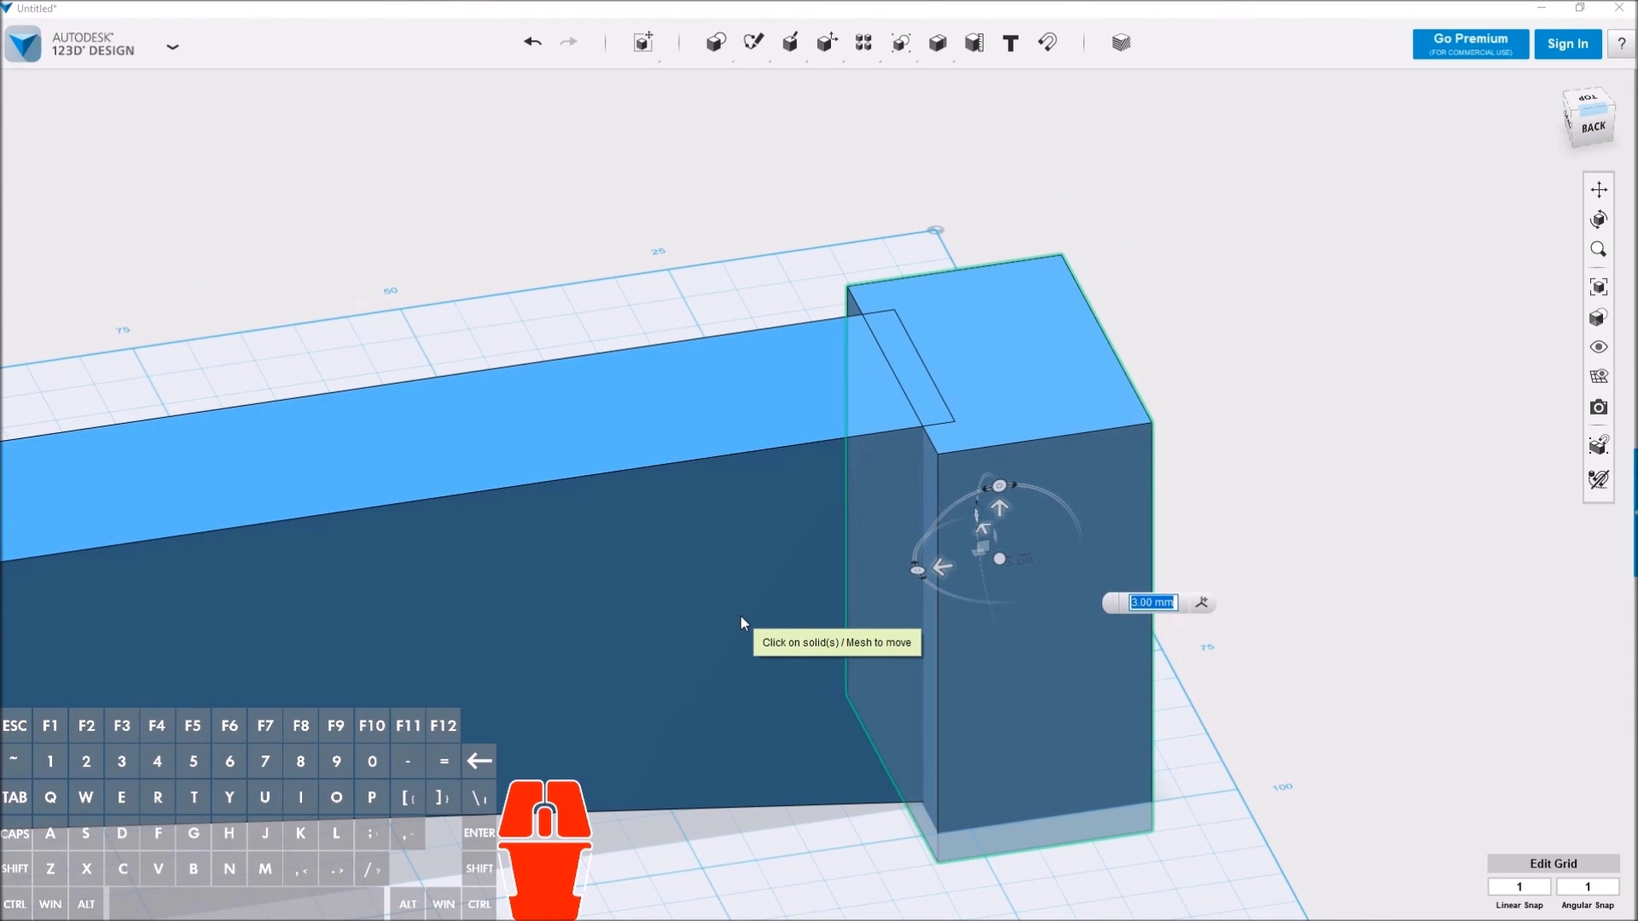
drag(1296, 530, 1235, 537)
click(1227, 587)
Step: Resize the block's thickness to 13 mm with Smart Scale and confirm
click(796, 652)
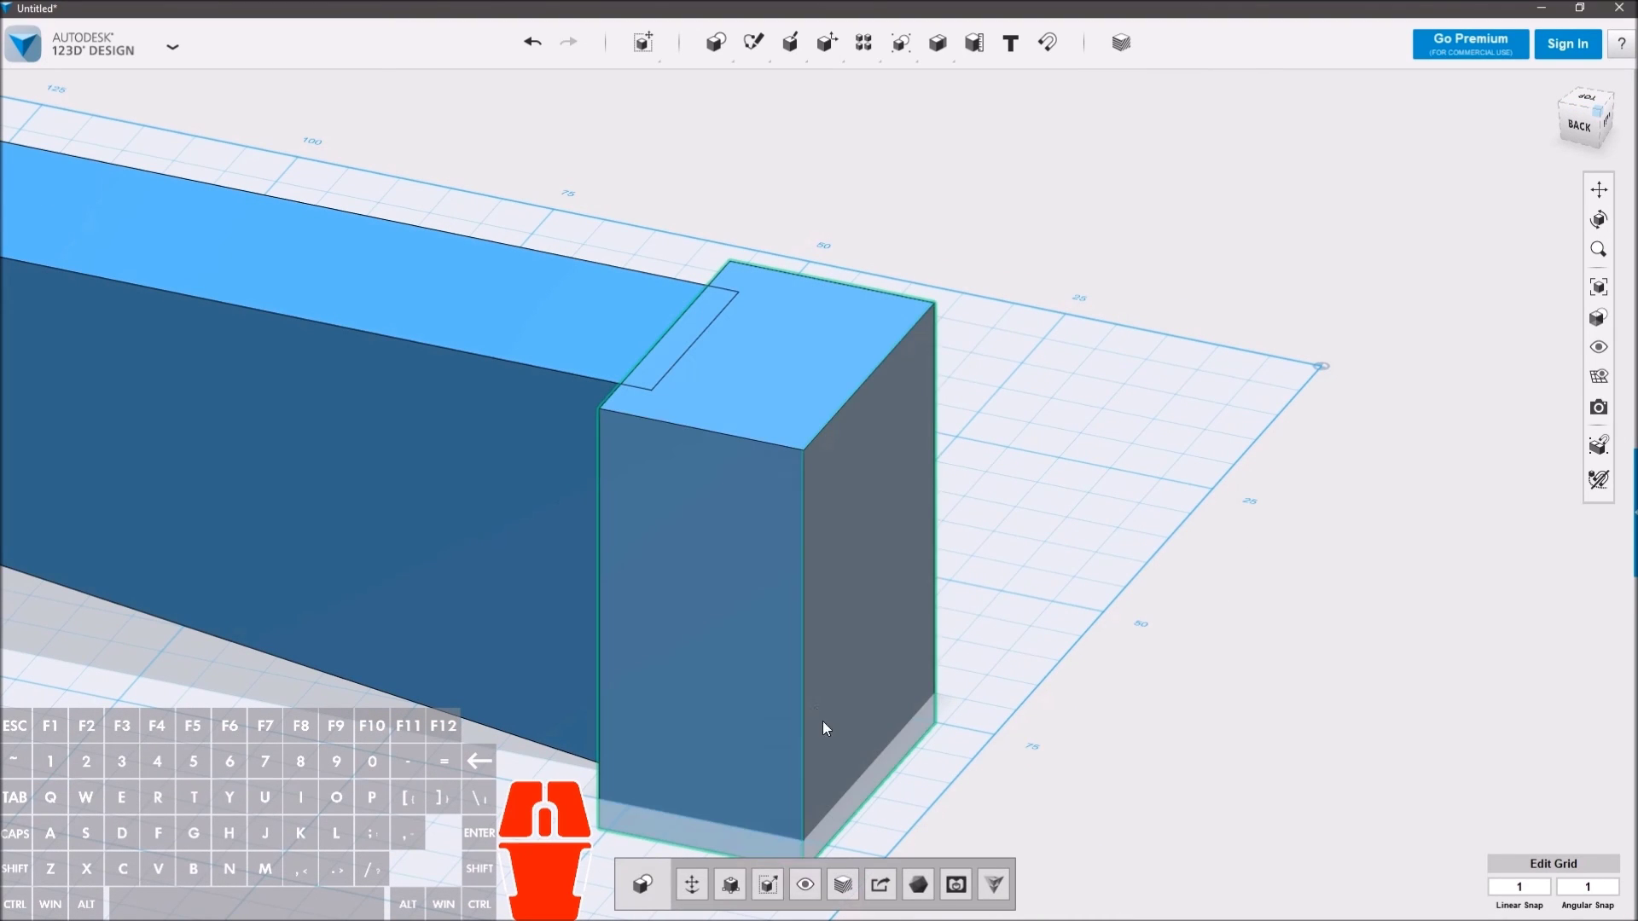
click(744, 896)
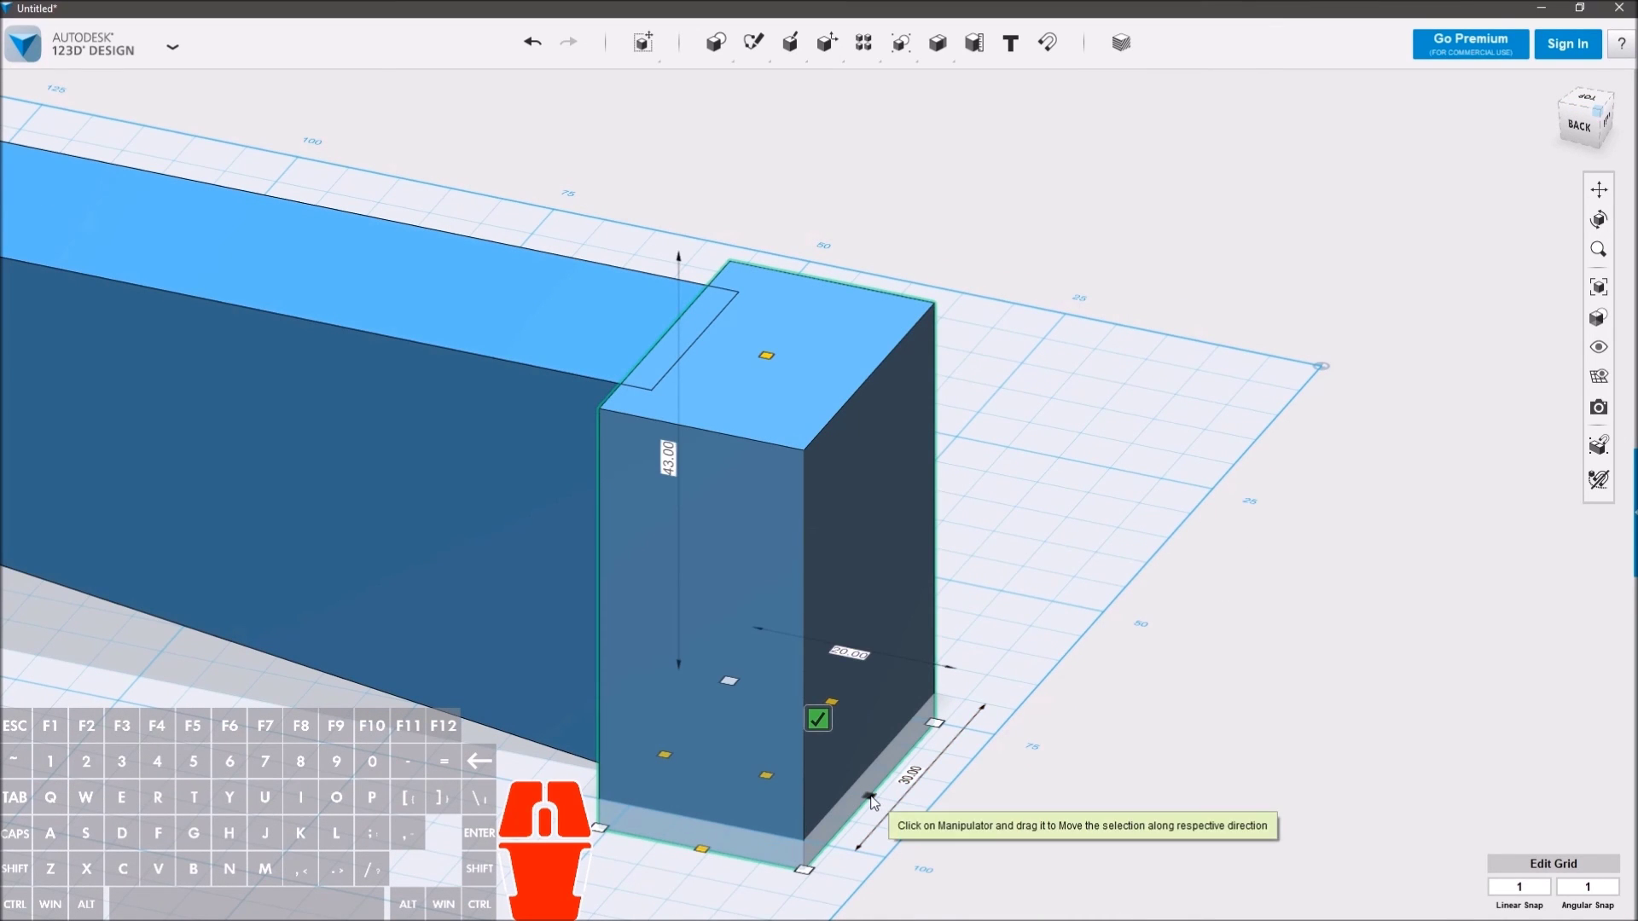
drag(882, 803, 713, 762)
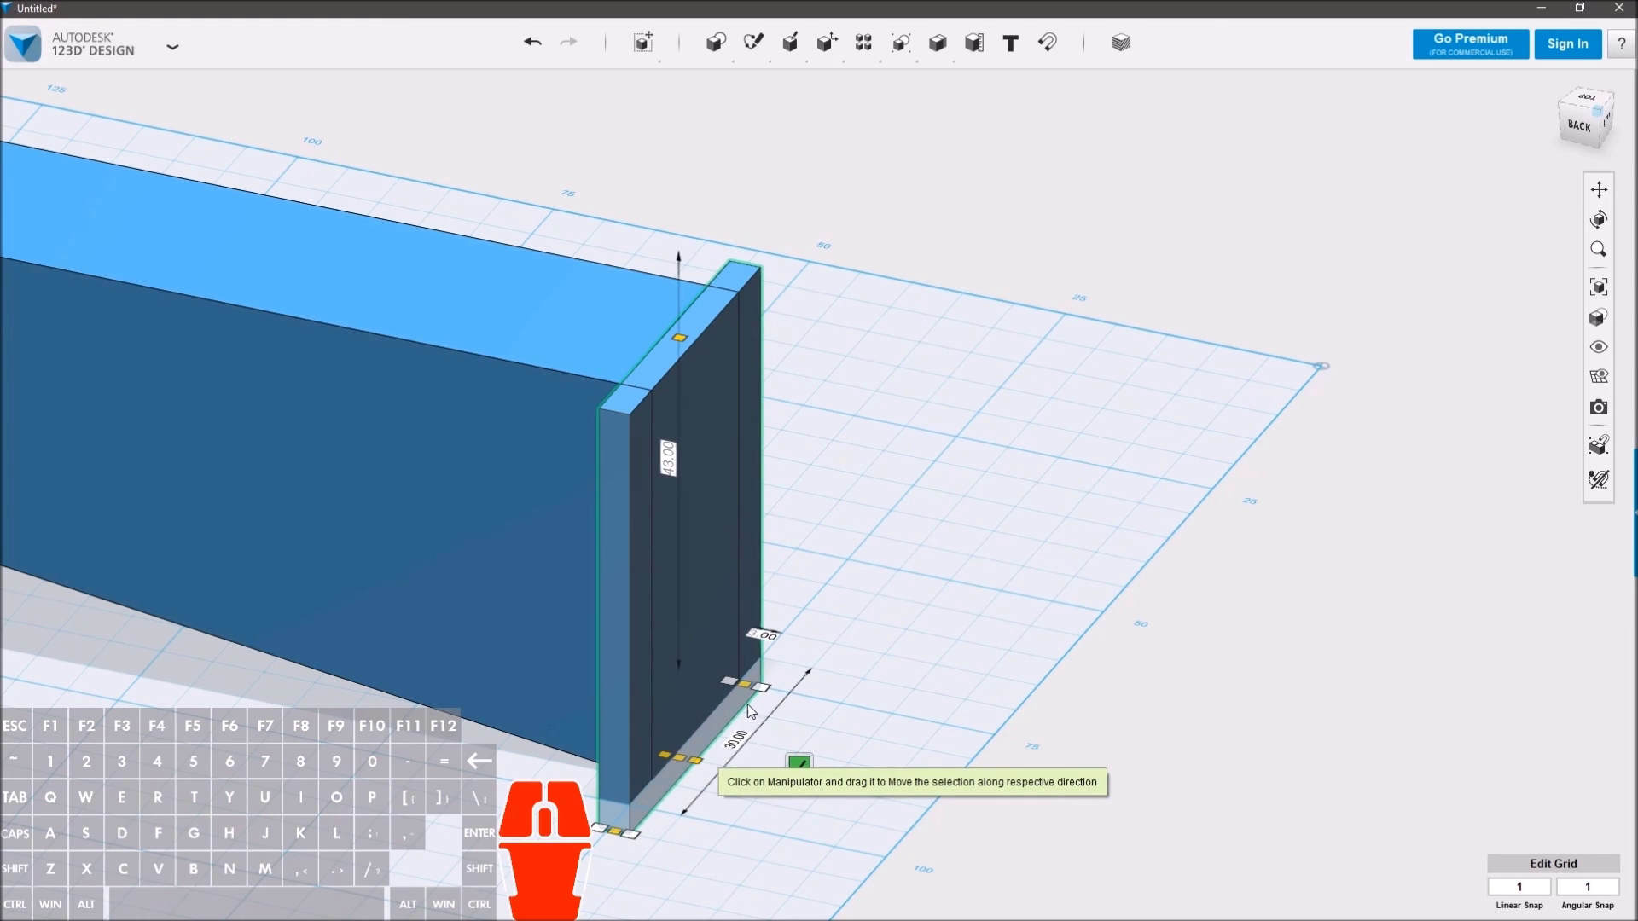
click(774, 645)
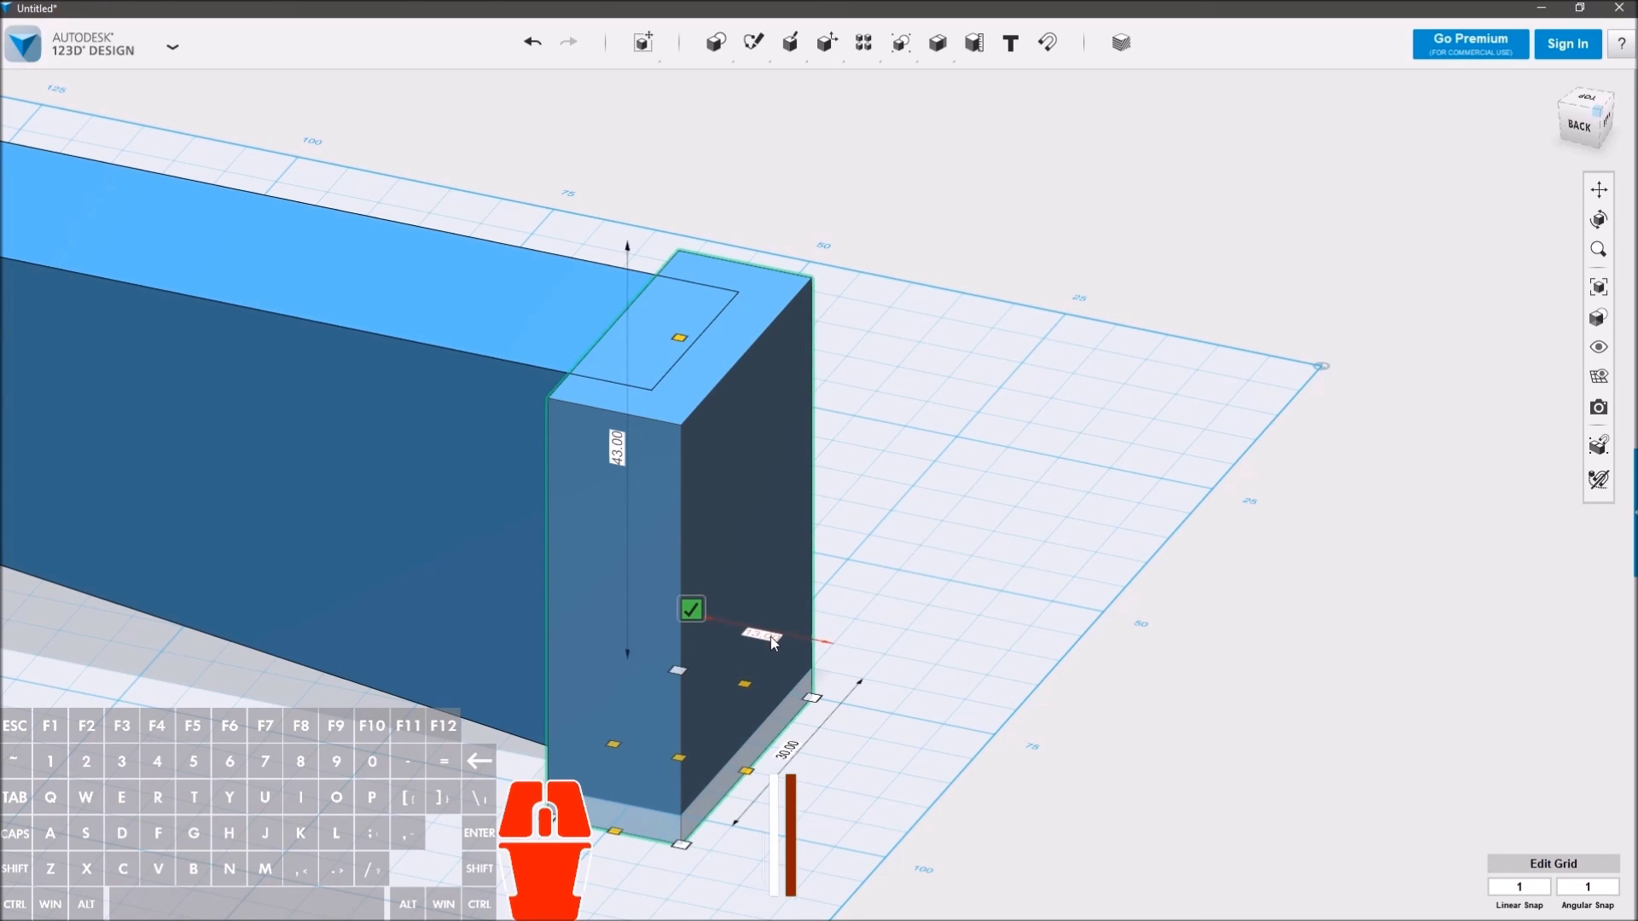
click(699, 619)
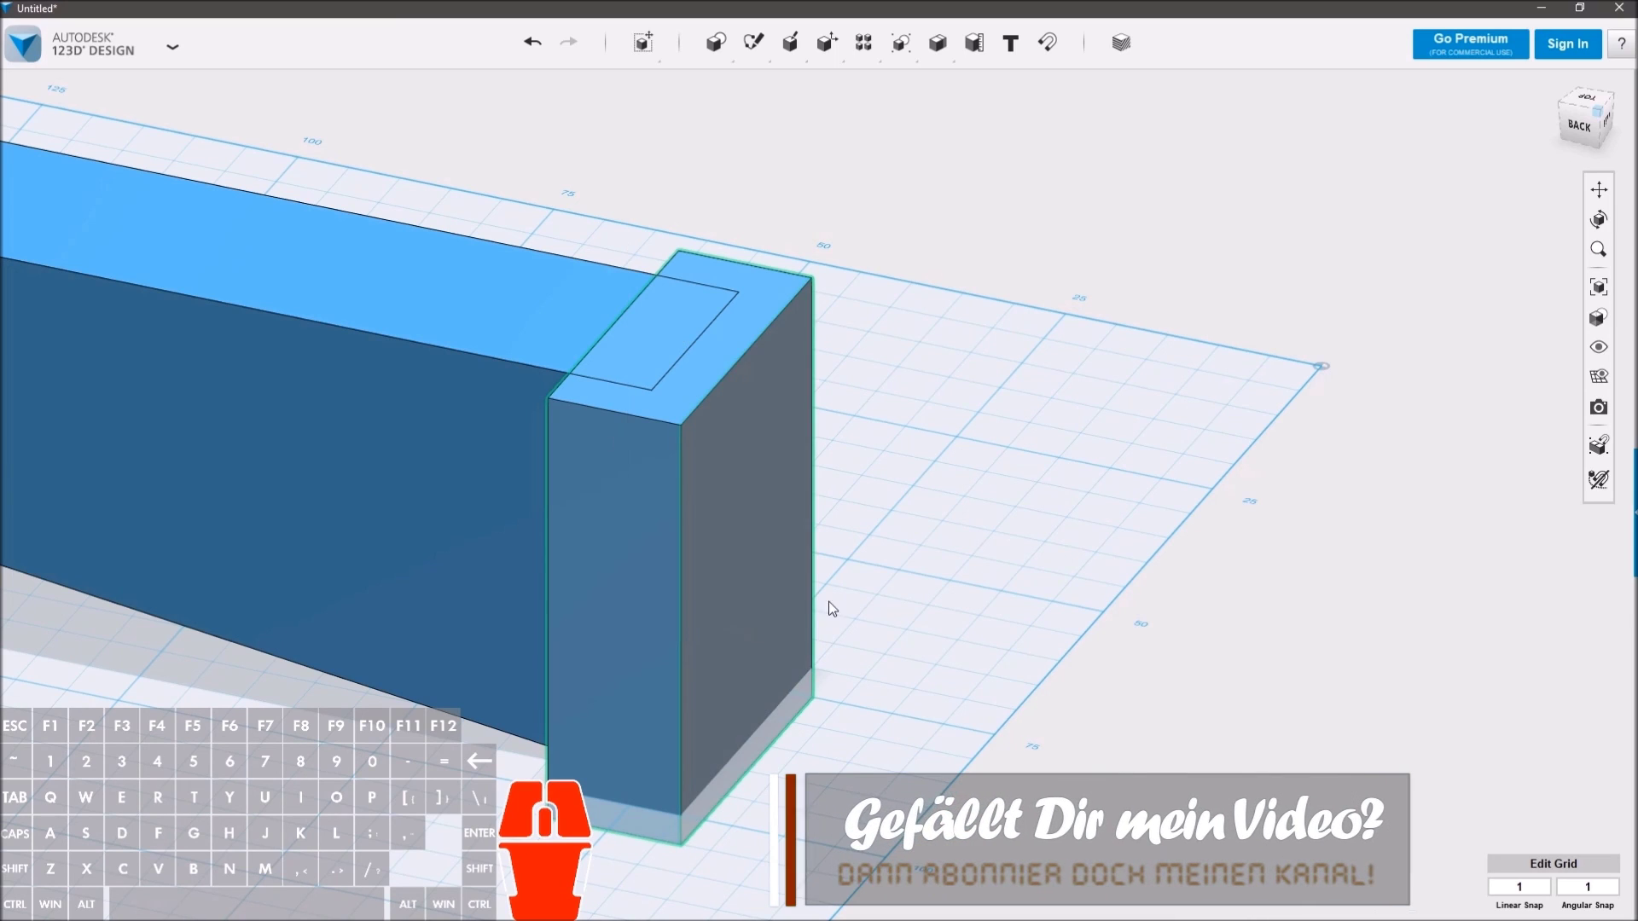
click(775, 653)
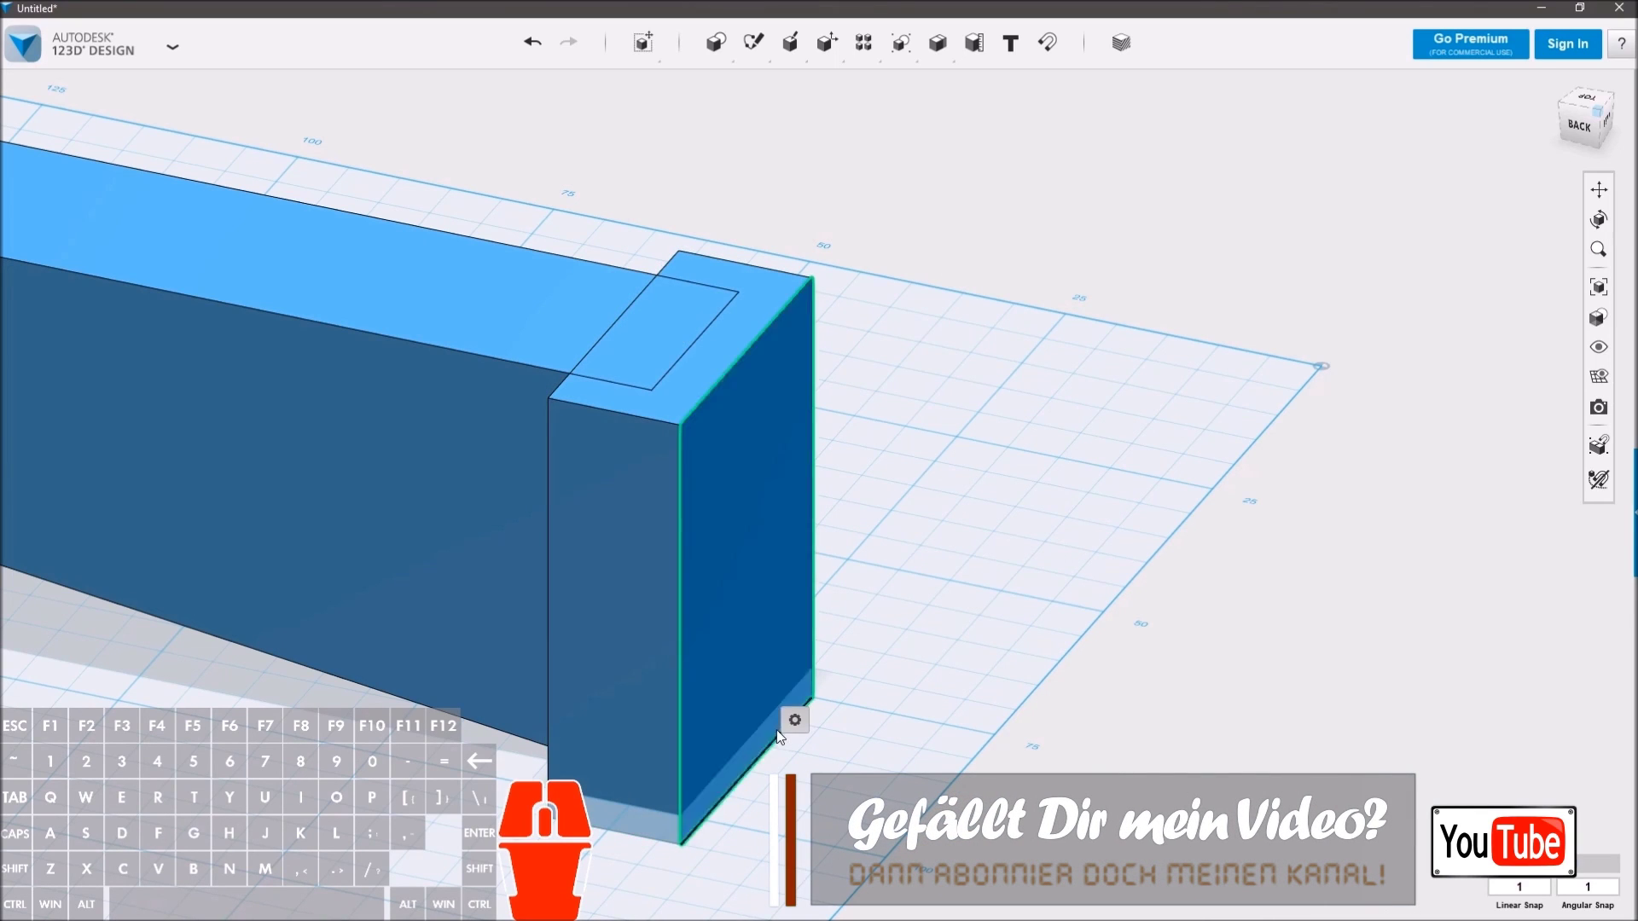
click(893, 605)
click(708, 631)
click(696, 890)
drag(647, 549, 694, 561)
click(841, 768)
drag(938, 718, 824, 794)
click(826, 779)
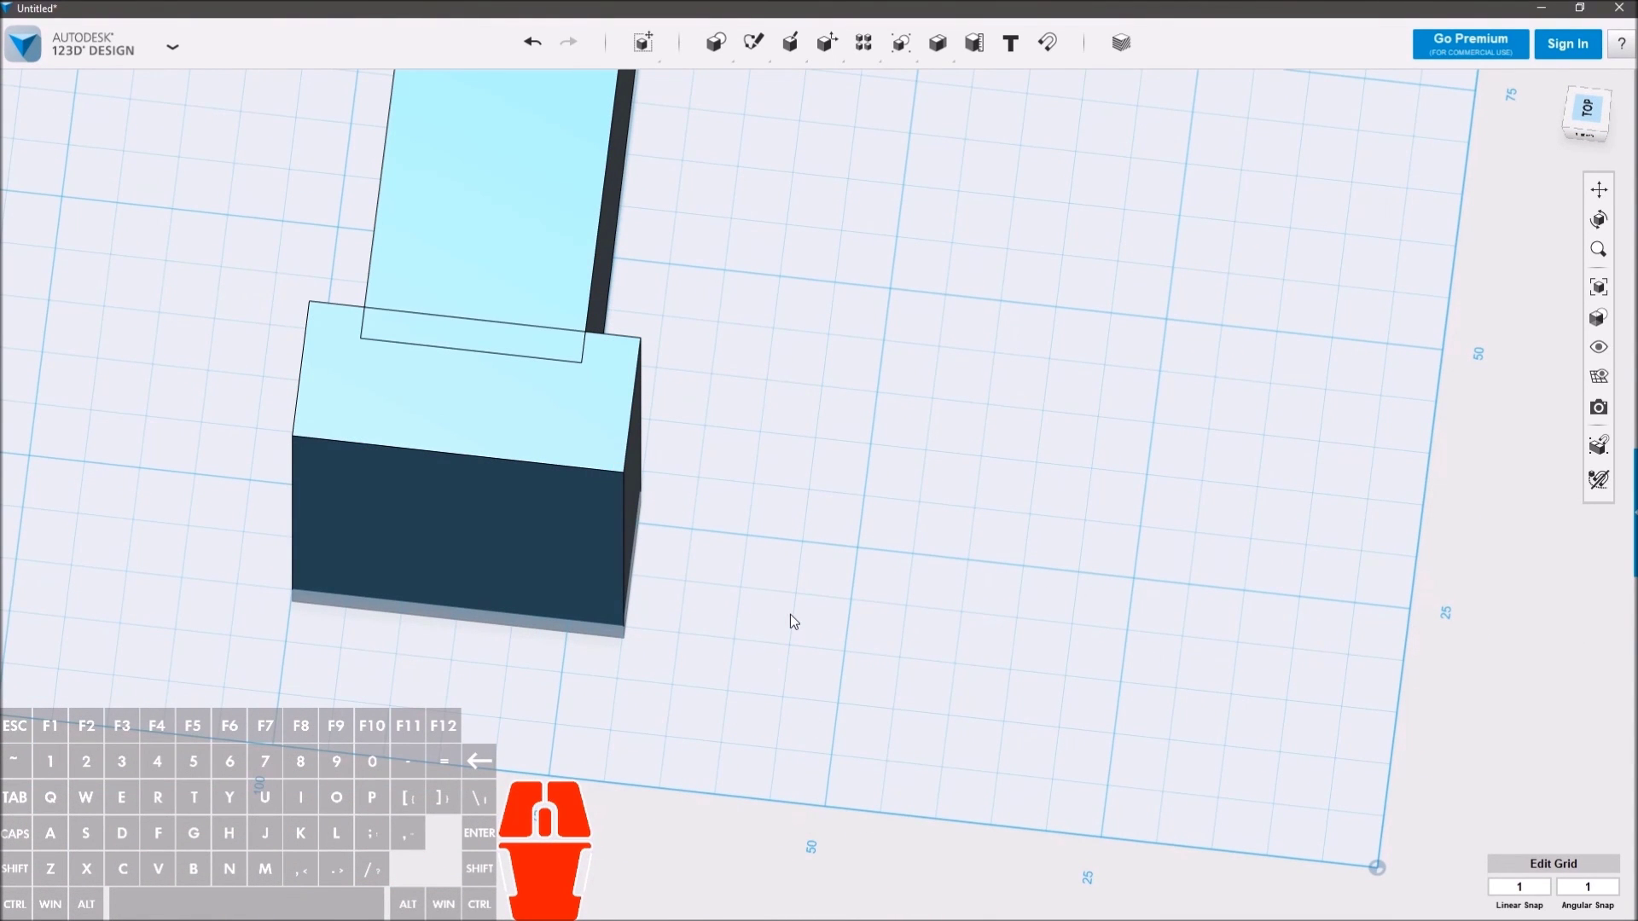